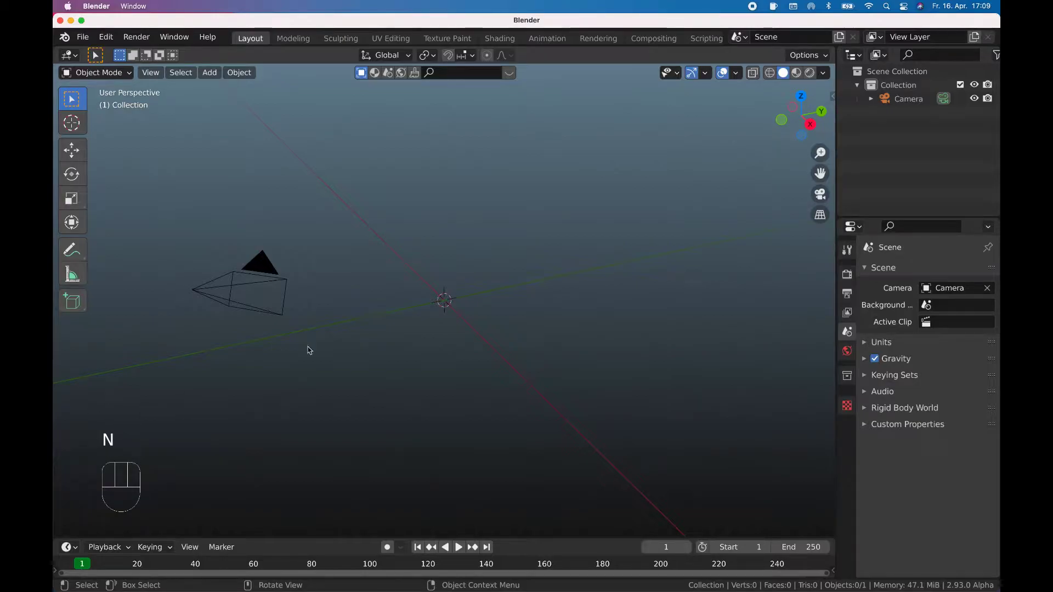
Add a cube subdivided to 216 faces, show Statistics, and move it left of the scene centre.
key(shift+a)
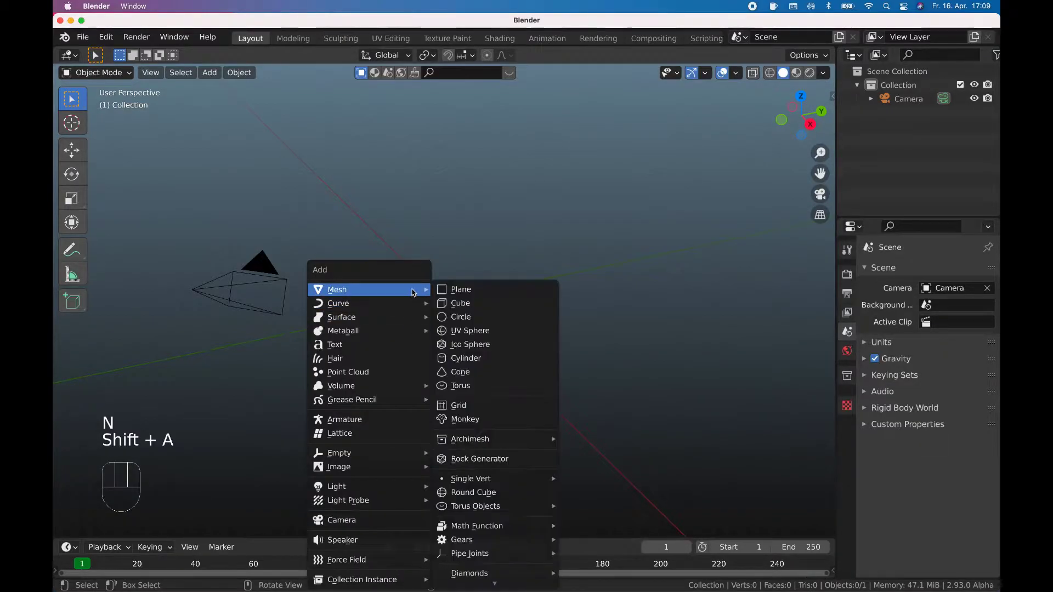
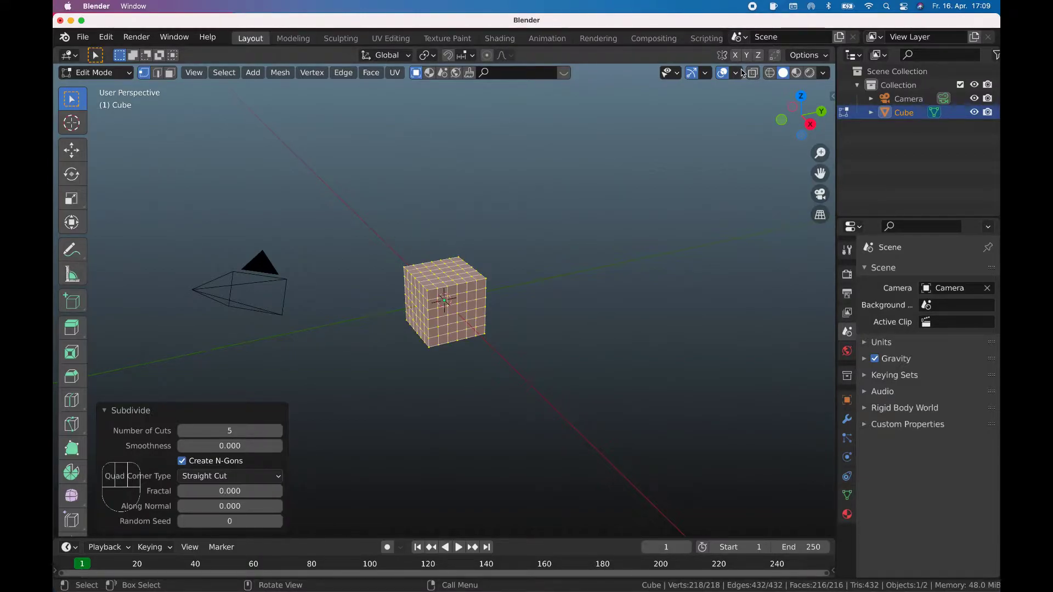
drag(743, 74, 620, 197)
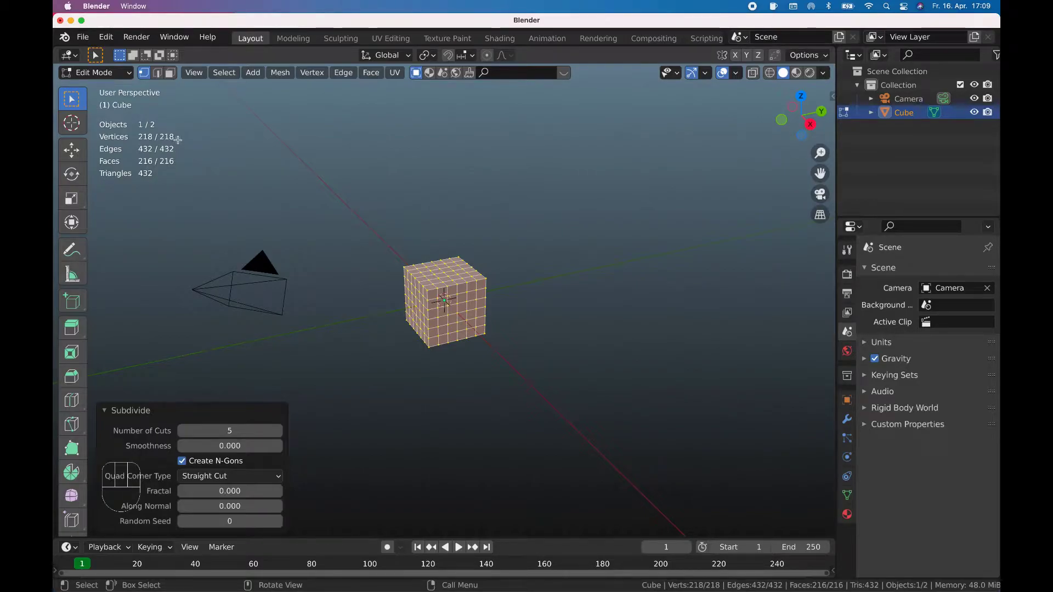
key(Tab)
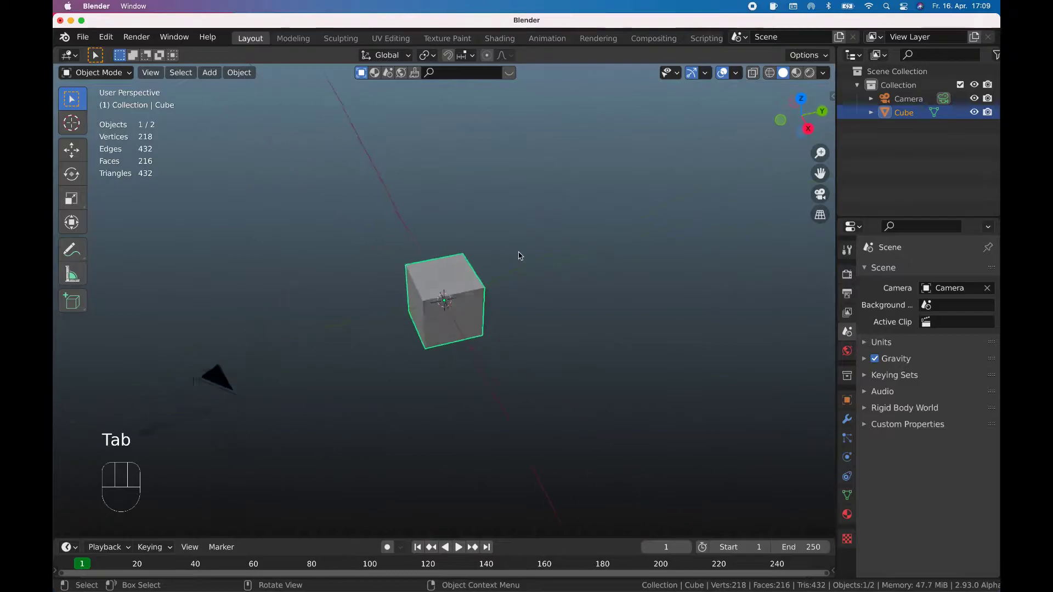
key(g)
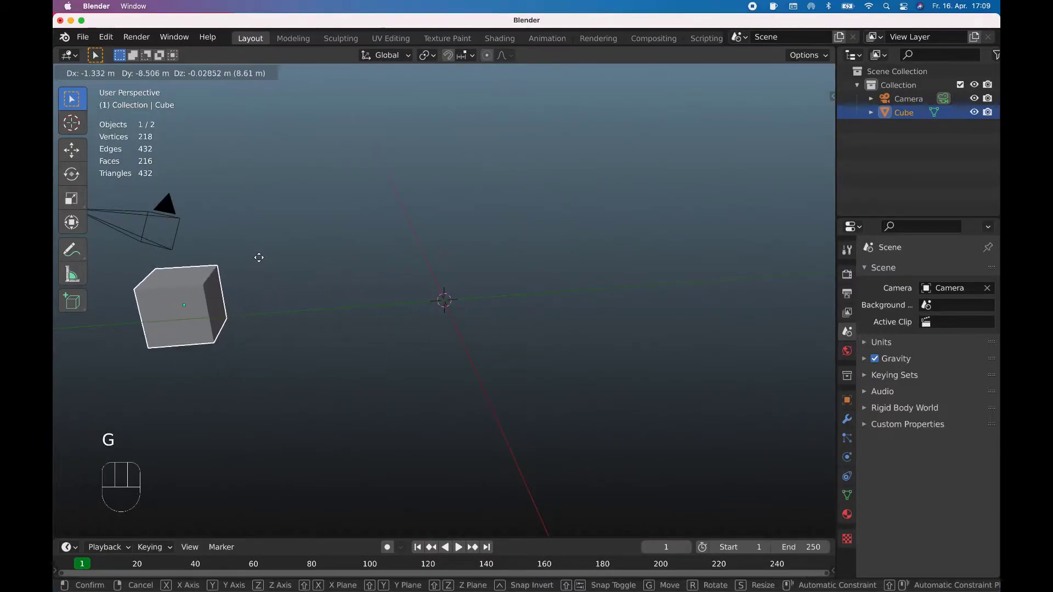
Add a text object and retype its placeholder word as BLENDER.
key(shift+a)
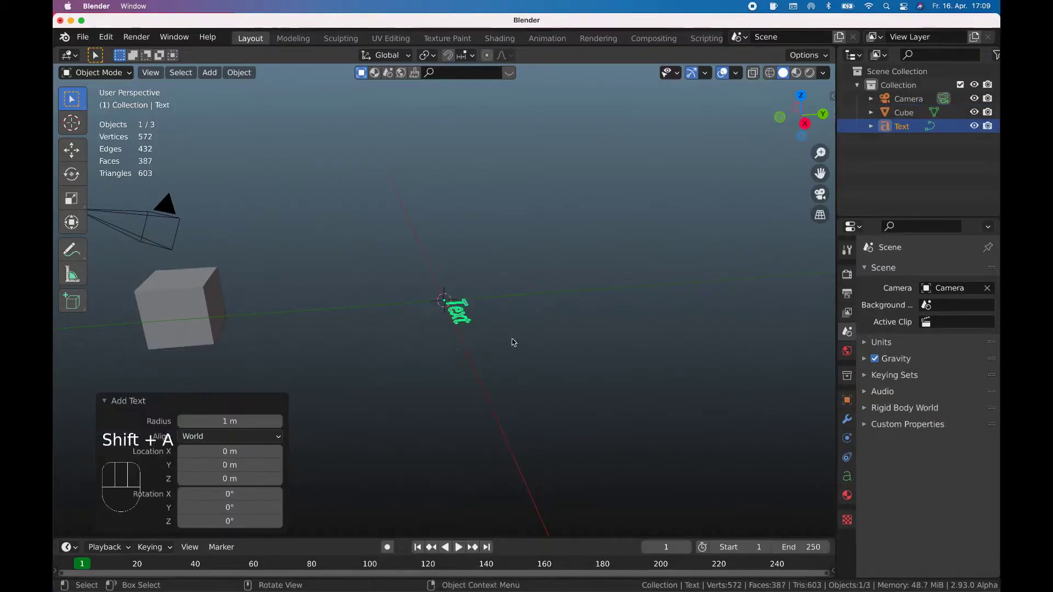
key(Tab)
key(BackSpace)
key(BackSpace)
key(BackSpace)
key(shift+b)
key(shift+l)
key(shift+n)
key(shift+d)
key(shift+e)
key(shift+r)
key(Tab)
Stand the word upright with a 90° X rotation, centre-align it, and scale it up about twofold.
key(r)
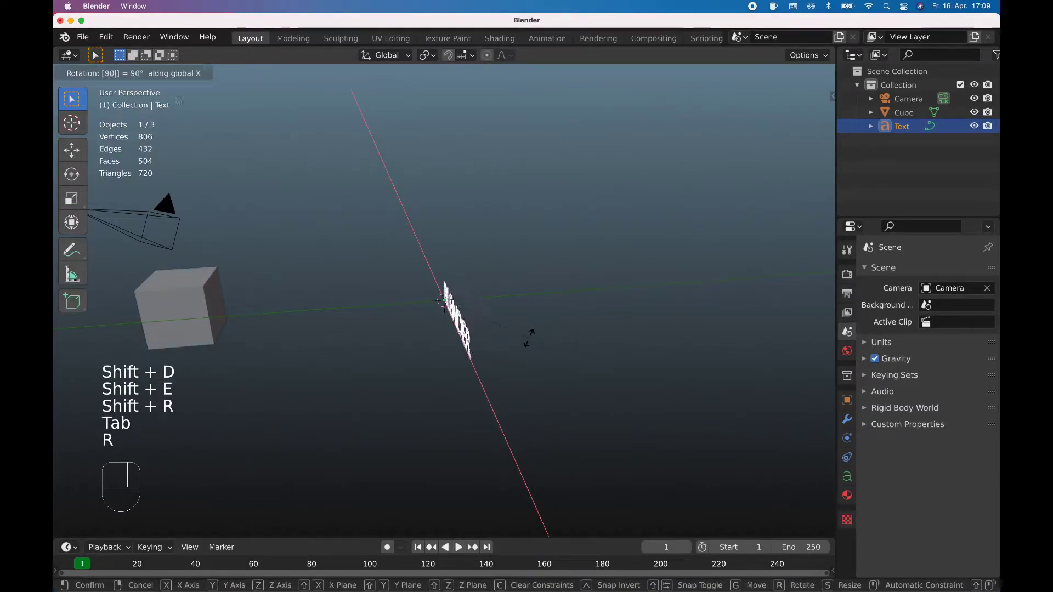
key(r)
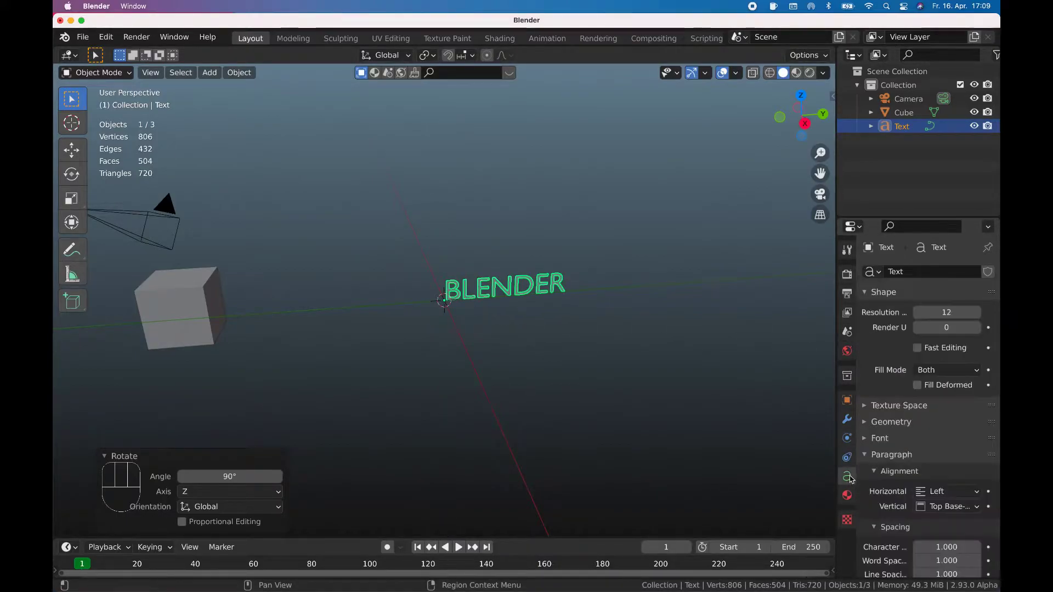
drag(940, 415, 934, 451)
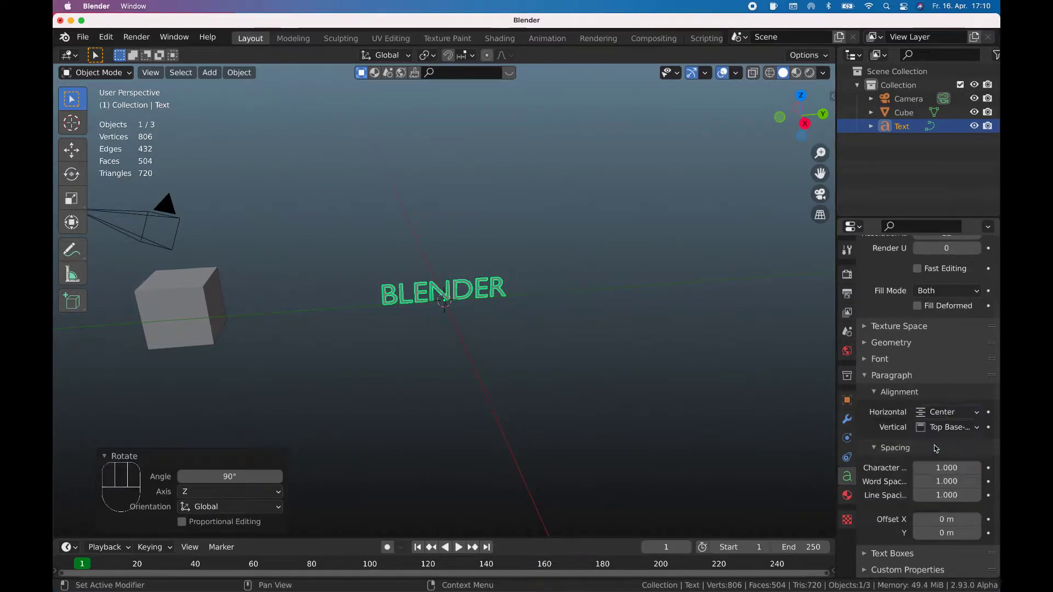
key(s)
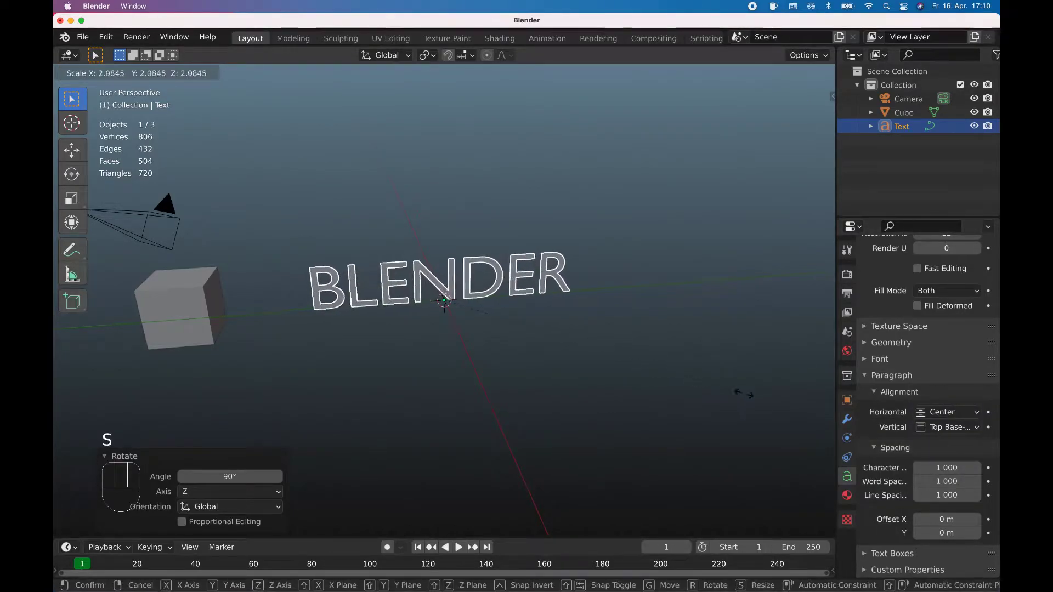
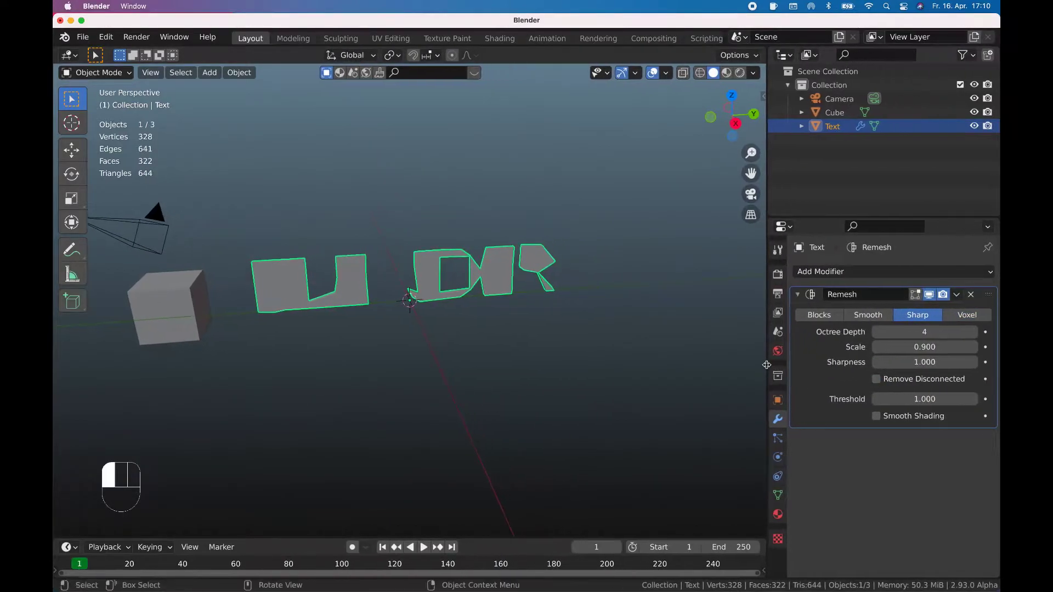
Raise the Remesh Octree Depth to 6 and apply the modifier to the word.
click(975, 338)
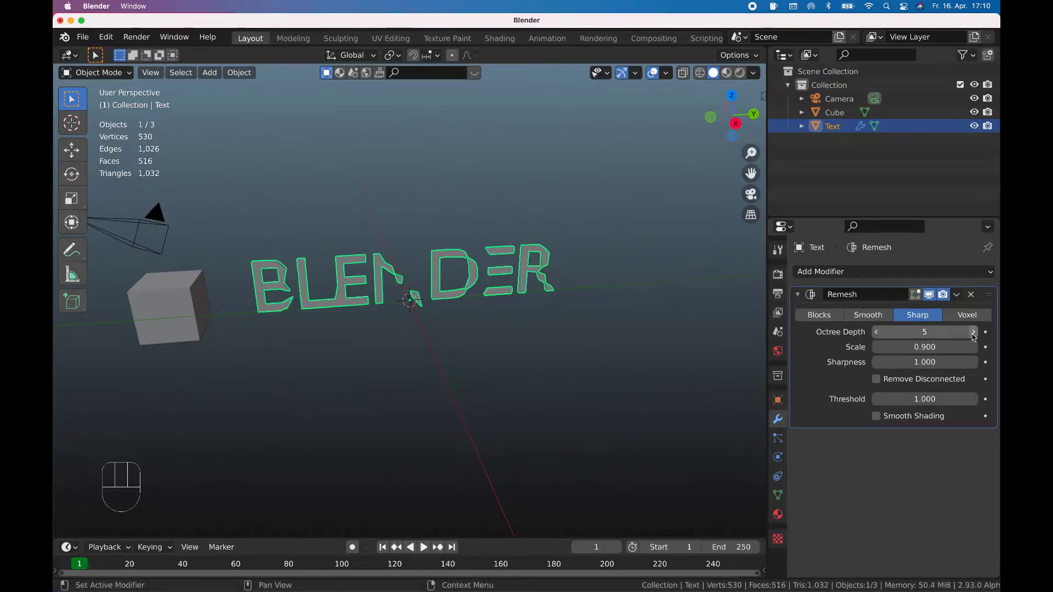
click(975, 338)
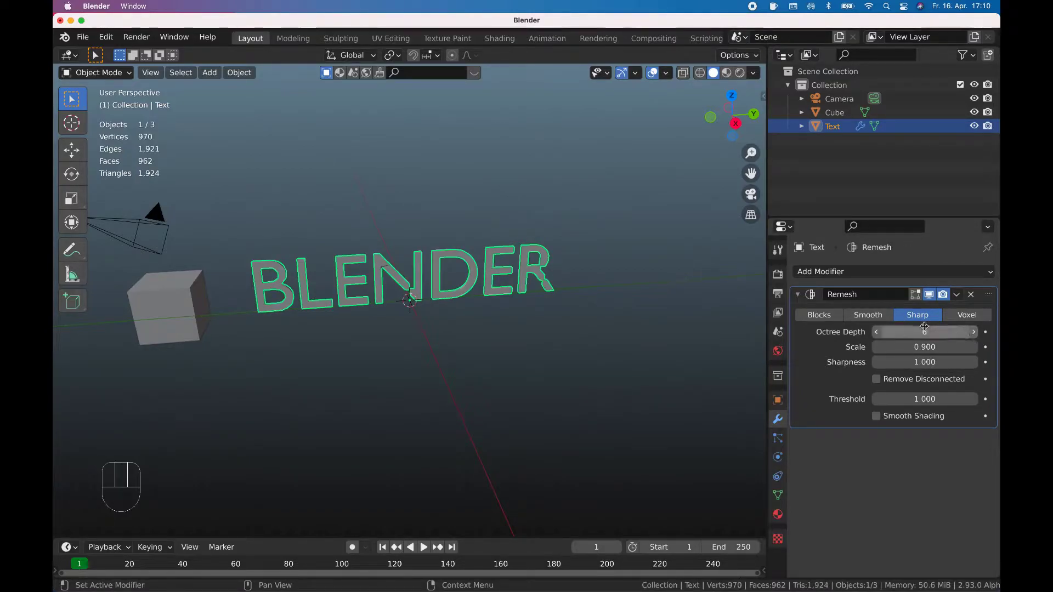
drag(960, 298, 940, 314)
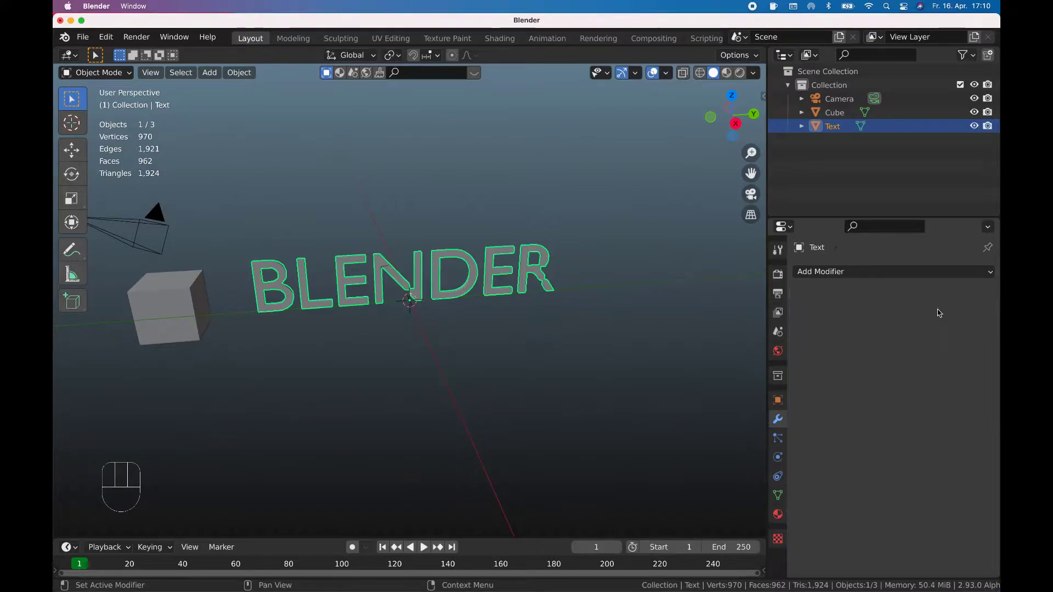
From top view, delete half the word's vertices, leaving one flat 376-vertex layer.
key(Tab)
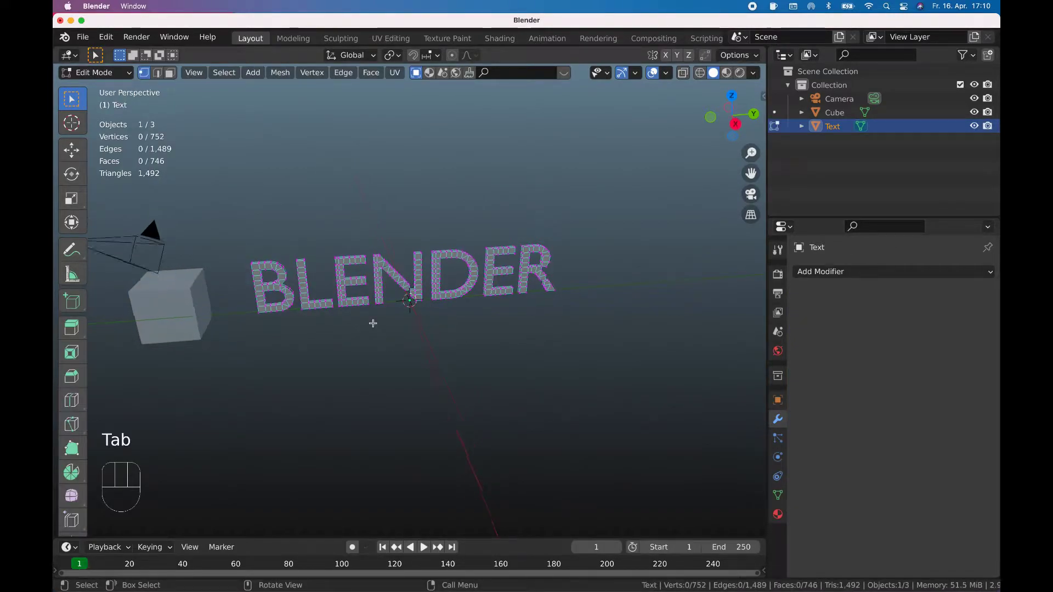
key(KP_7)
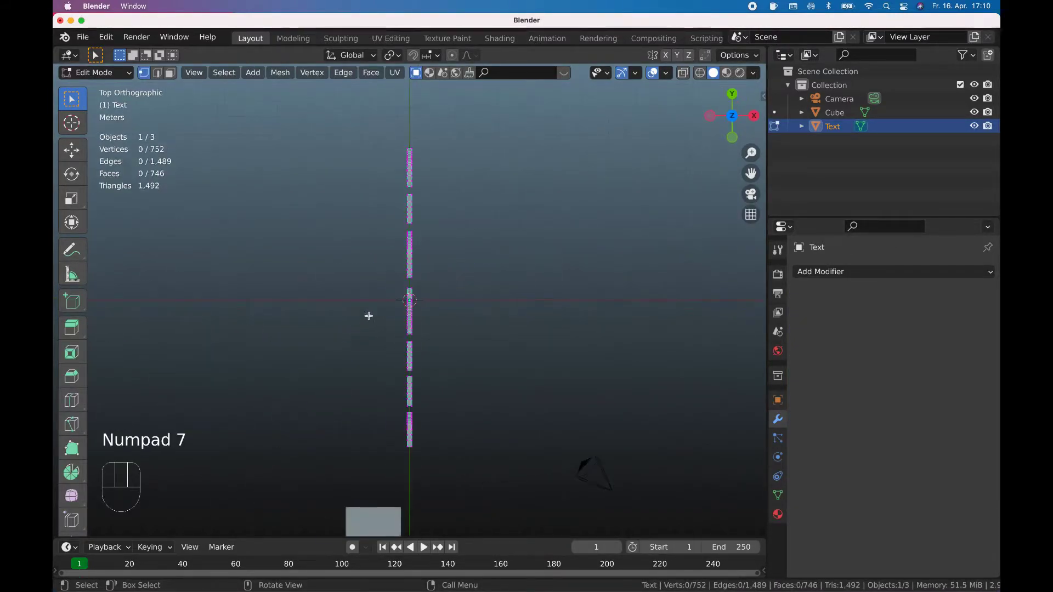
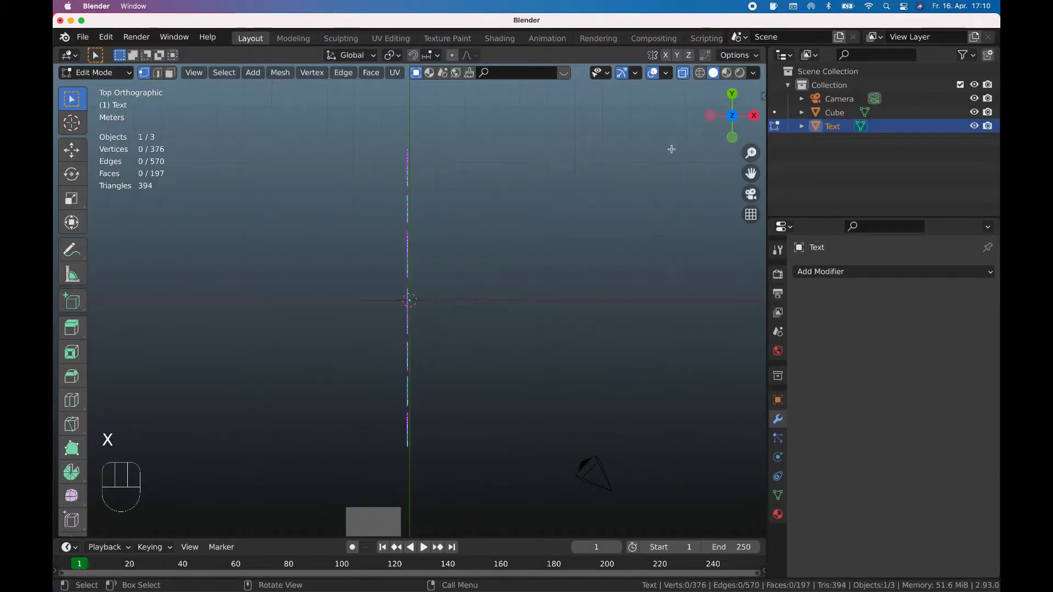
click(682, 82)
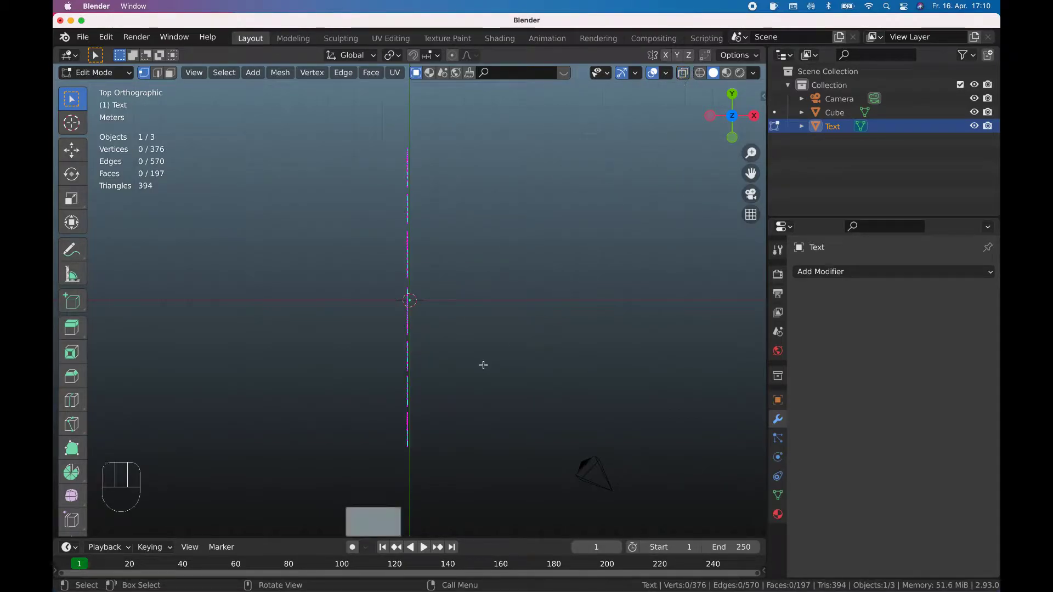
key(Tab)
key(Tab)
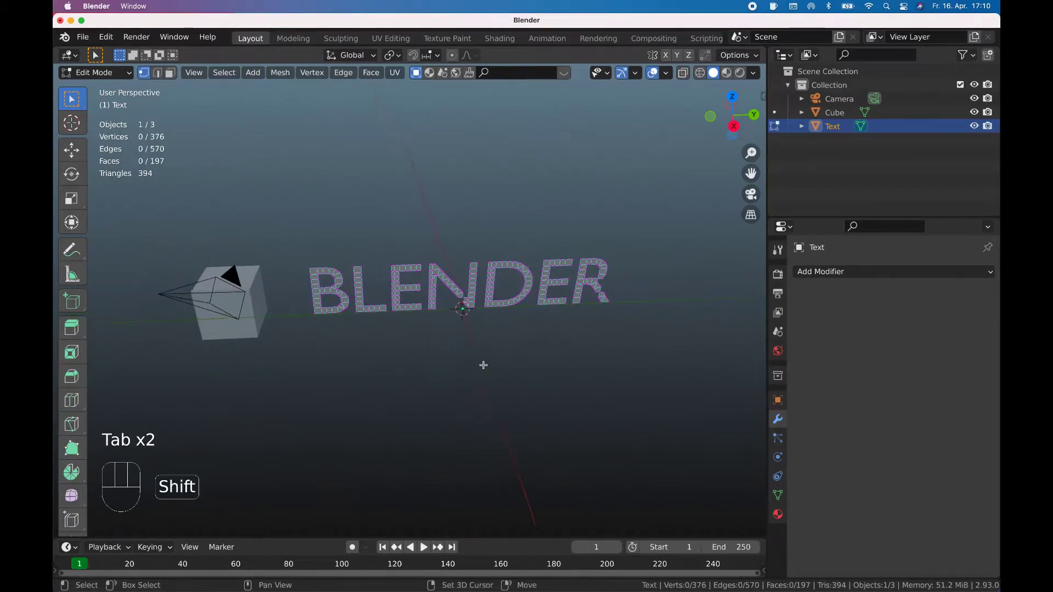
key(Tab)
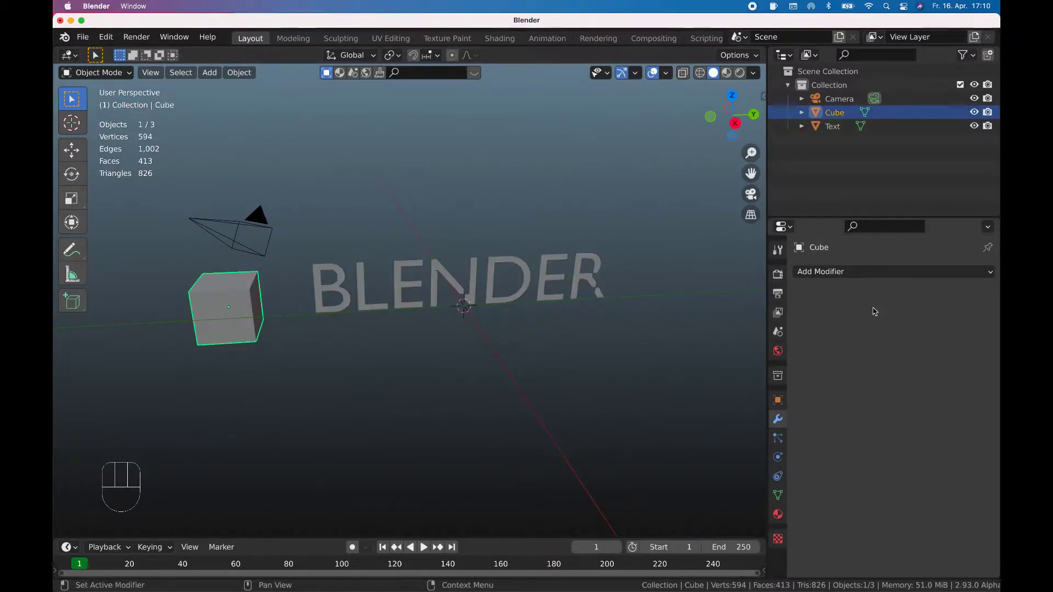
Give the cube a Keyed-physics particle system and reuse the same ParticleSettings on the word.
drag(870, 271, 774, 228)
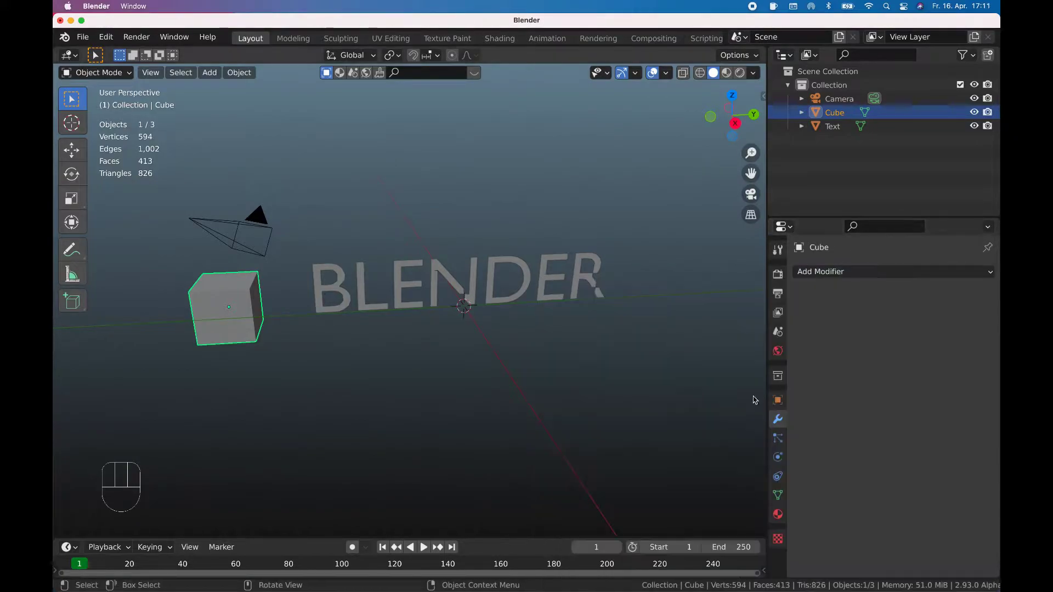
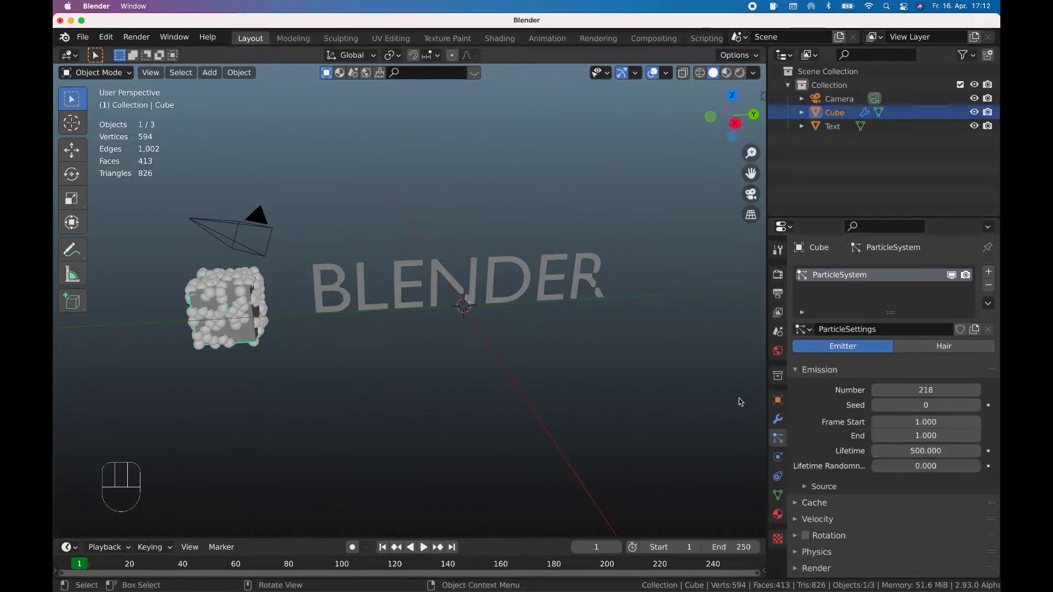
key(space)
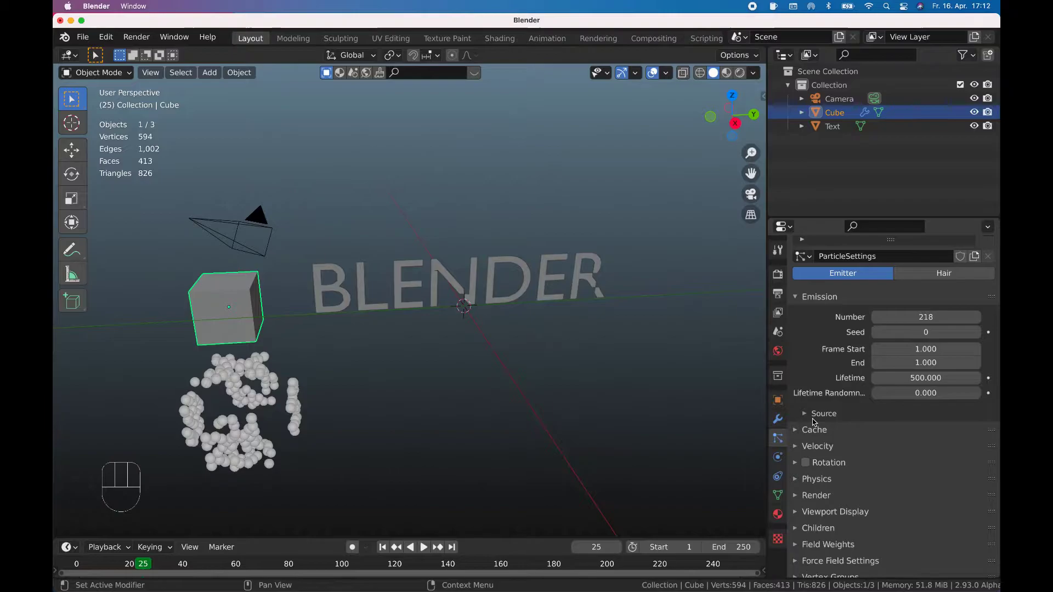
drag(801, 447, 858, 458)
drag(910, 460, 903, 517)
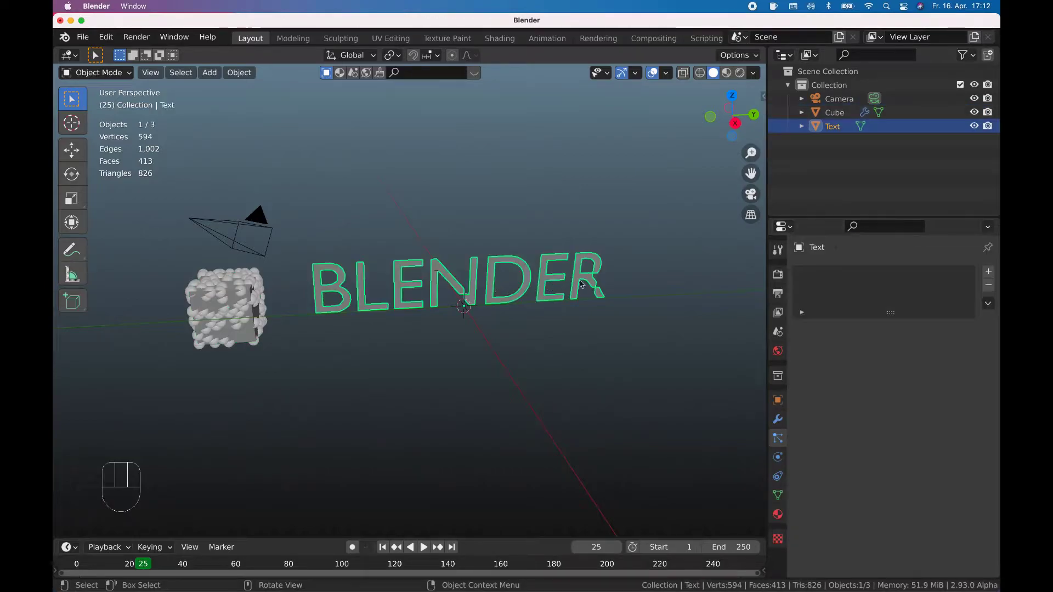
drag(992, 275, 817, 354)
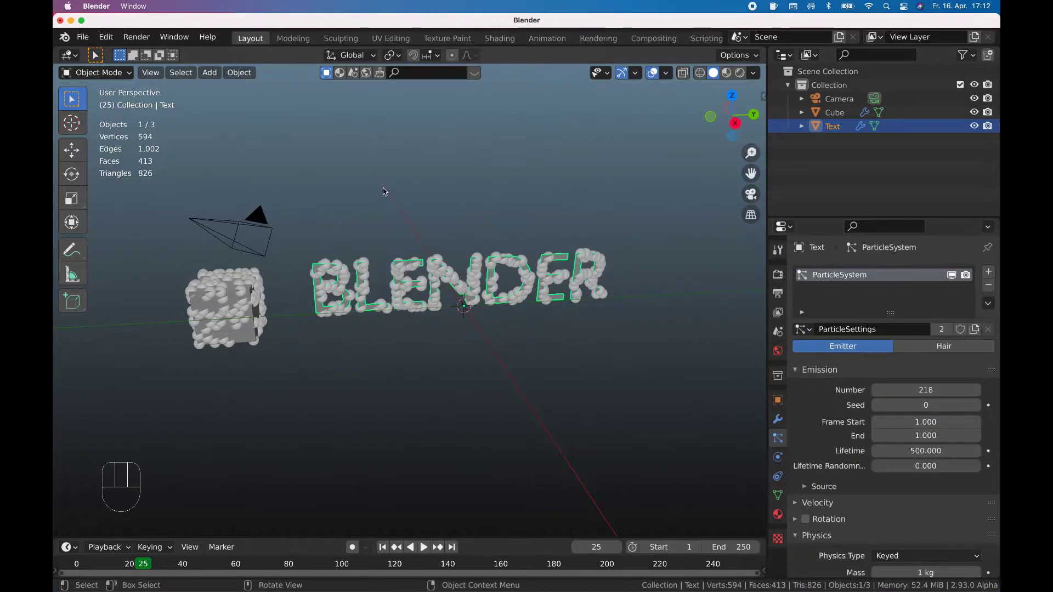
Add a cone above the cube and give it a particle system using the shared Keyed settings.
key(shift+a)
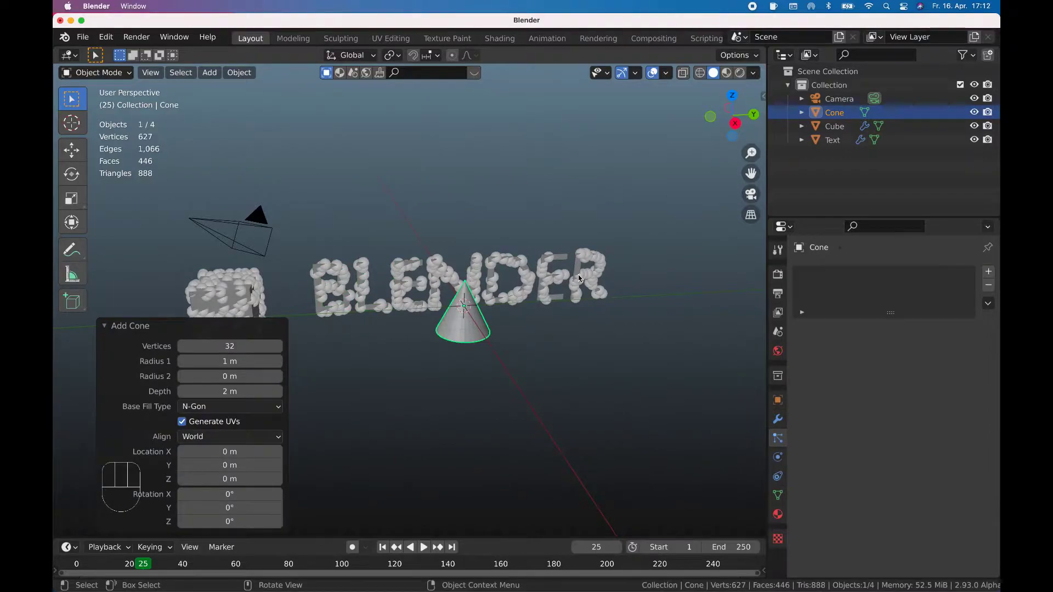
key(g)
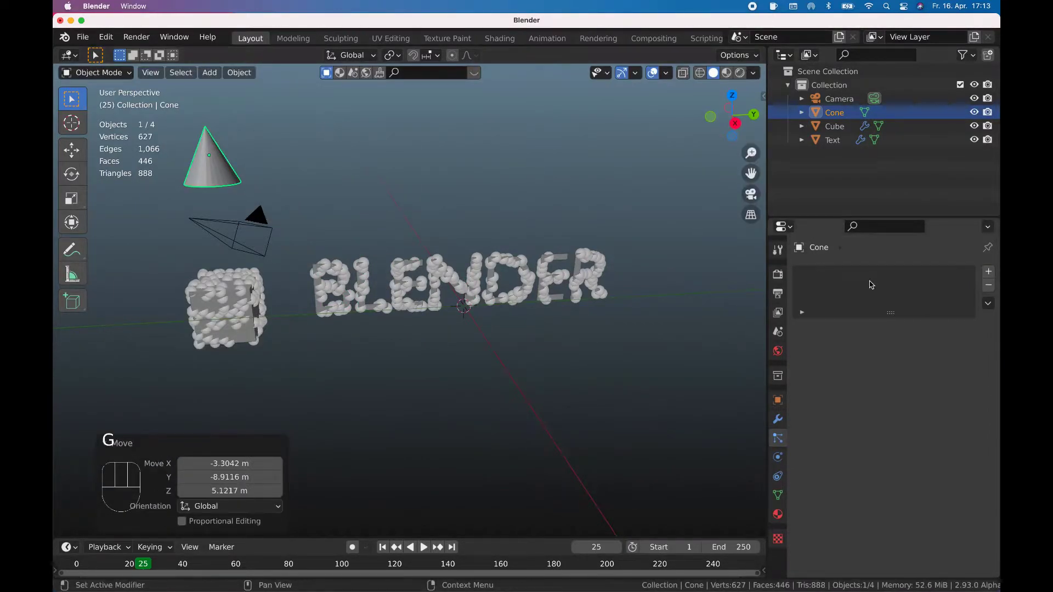
click(996, 275)
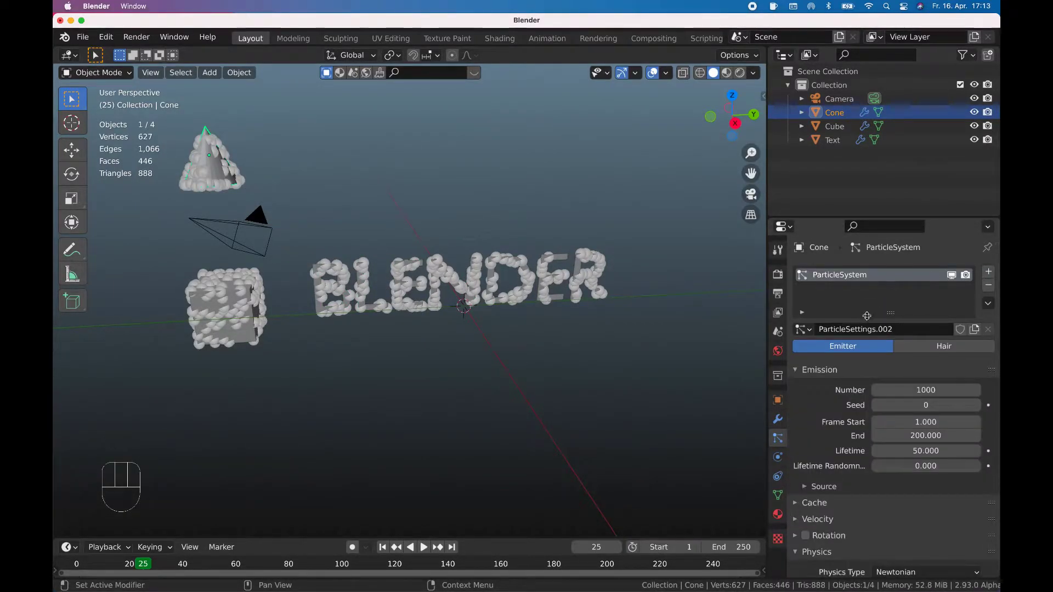
click(807, 332)
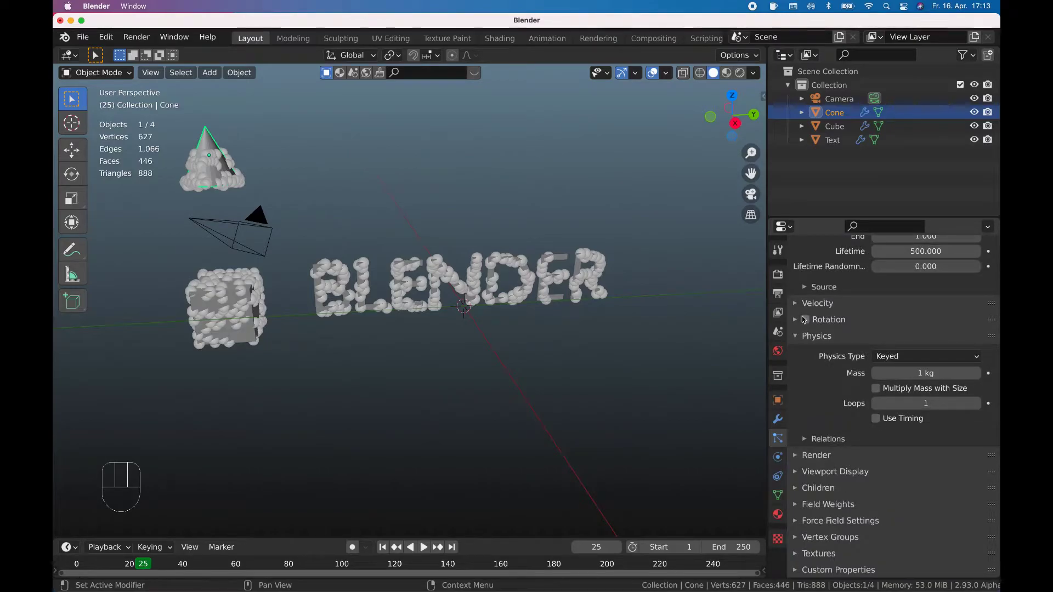
Add a keyed target entry to the cone's particle relations, still without a valid target.
drag(810, 440, 891, 452)
click(988, 423)
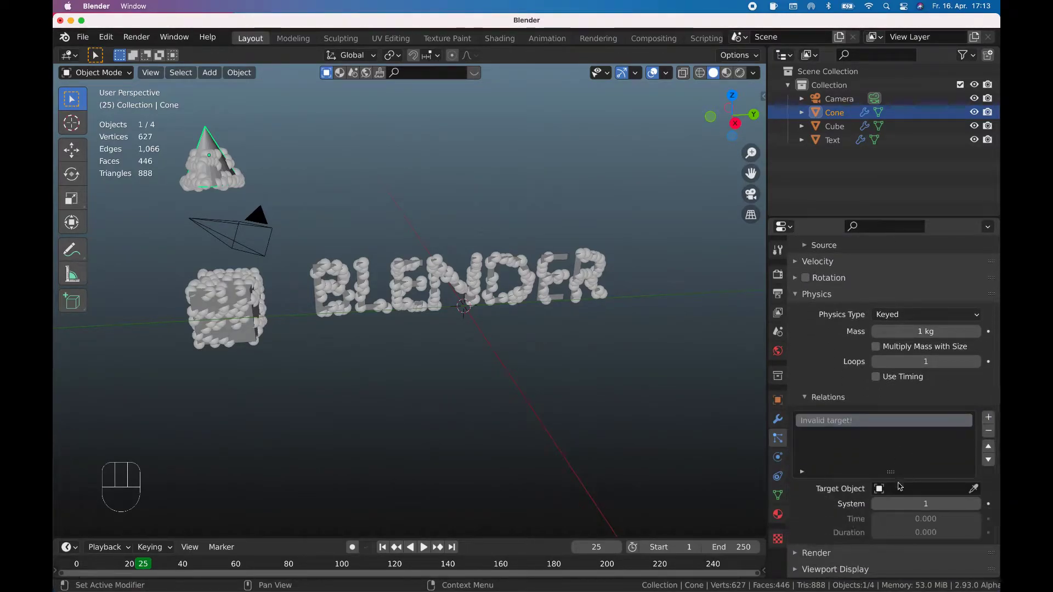
drag(881, 496, 838, 127)
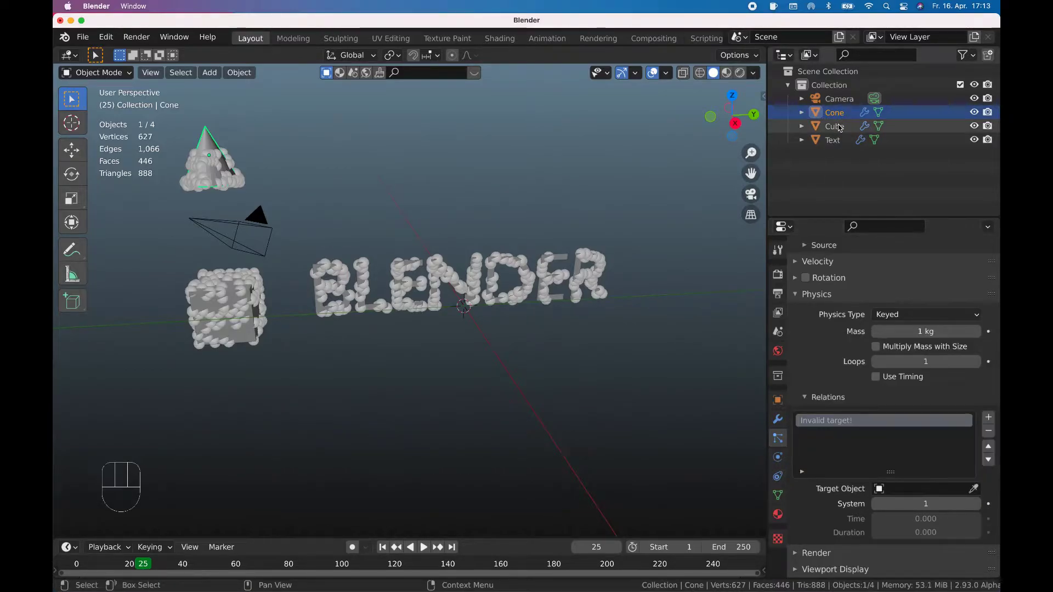
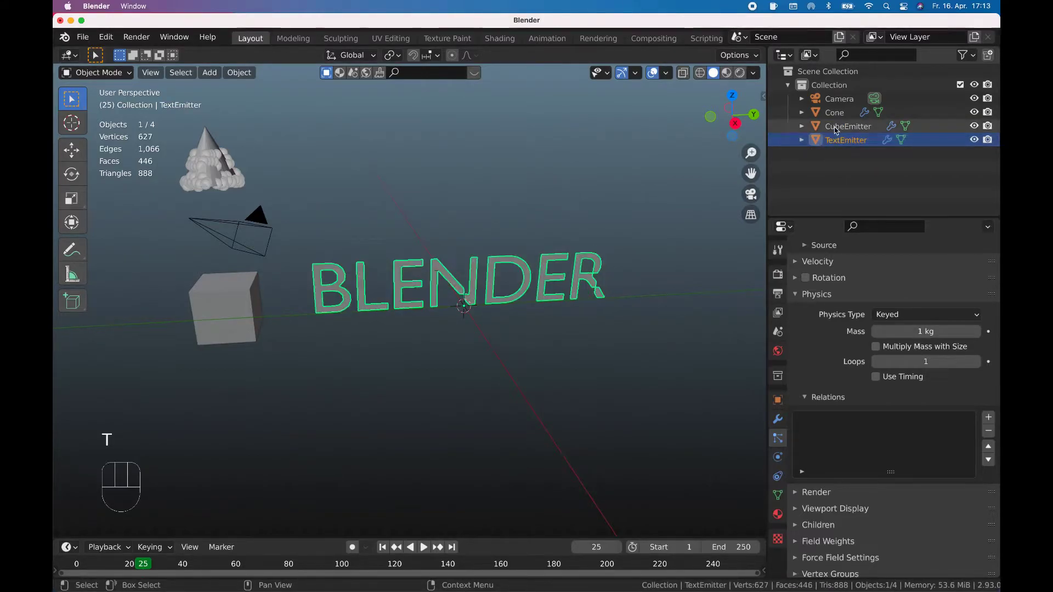
Key the Controller cone's particles through CubeEmitter, TextEmitter, CubeEmitter and play the morph.
click(841, 115)
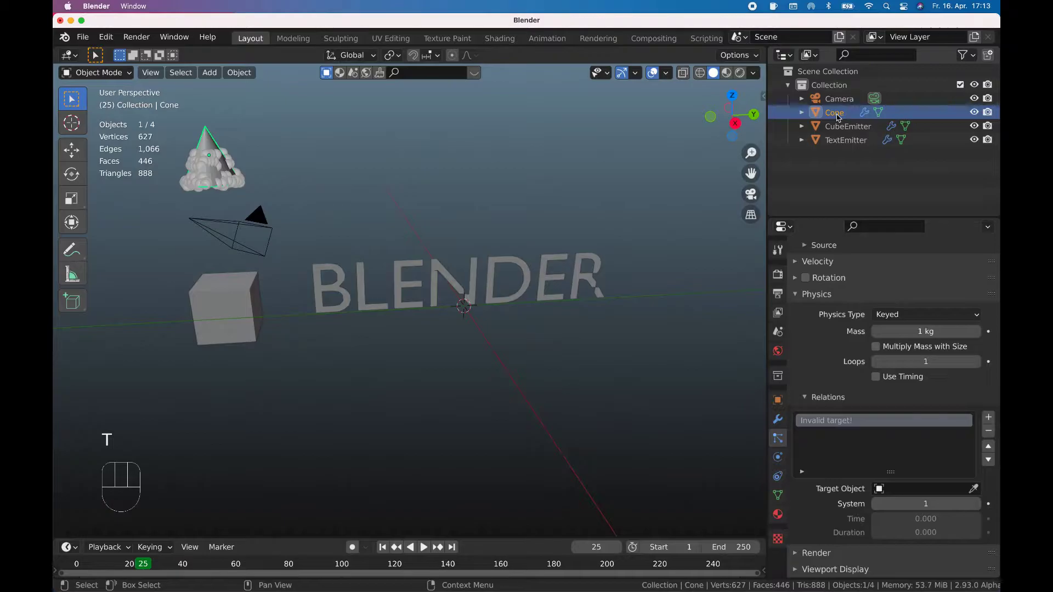
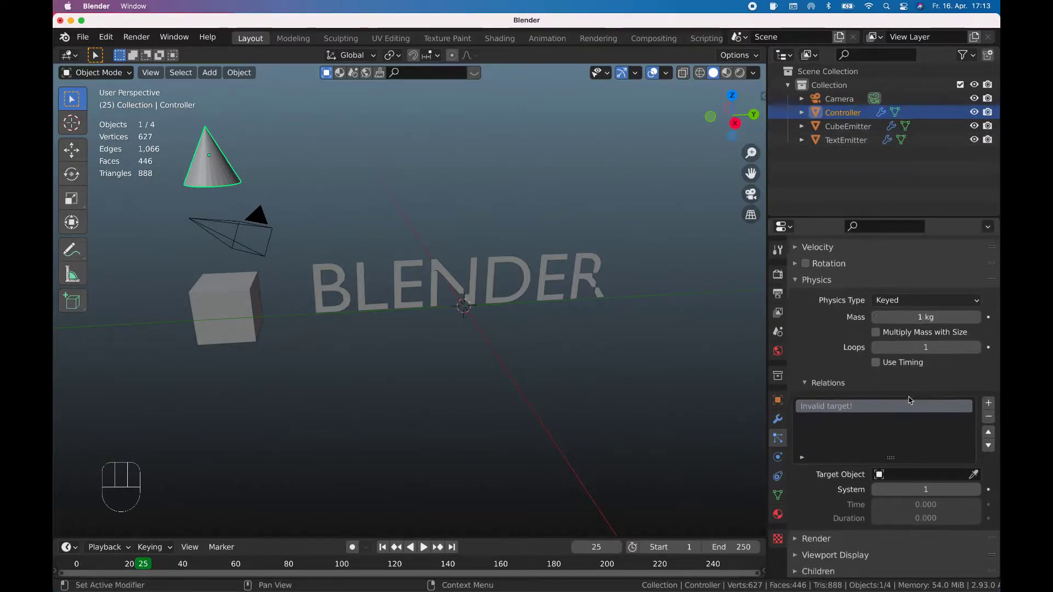
drag(882, 472, 870, 362)
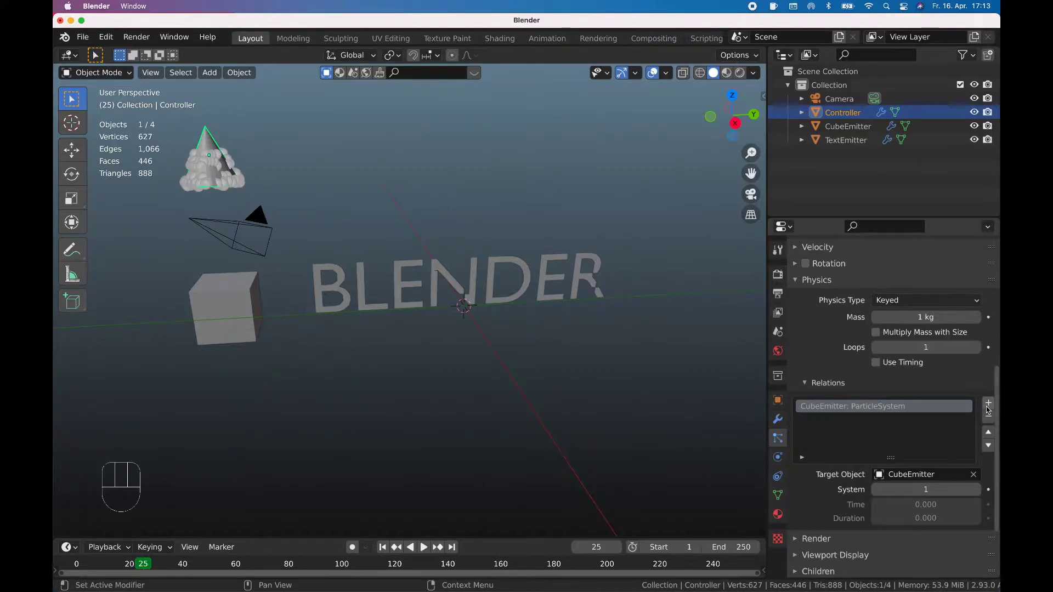
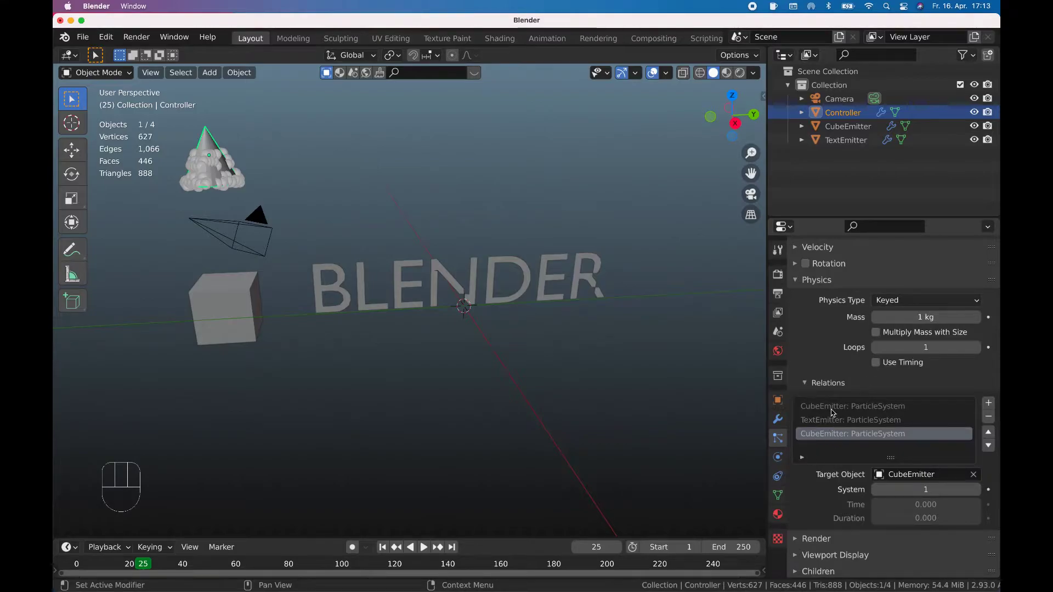
click(831, 416)
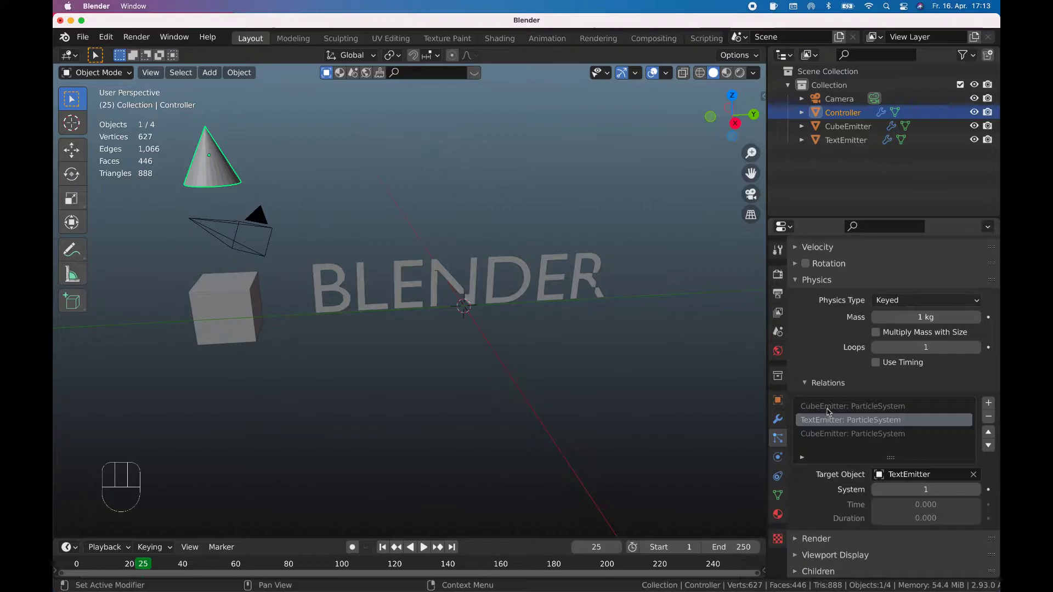
click(837, 435)
key(space)
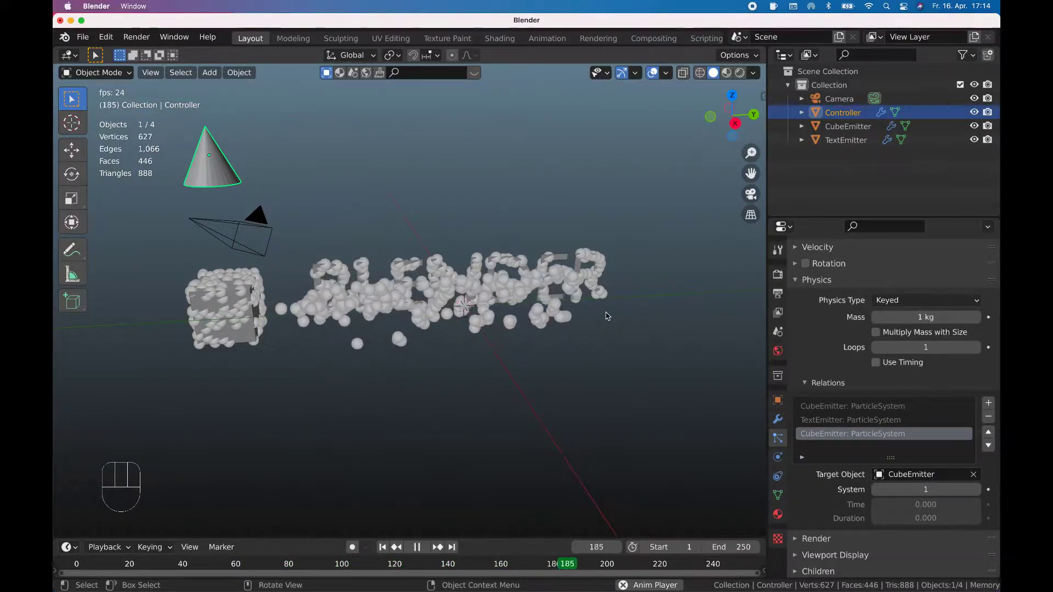
Stop playback at frame 217 and add a new cube at the scene centre.
key(space)
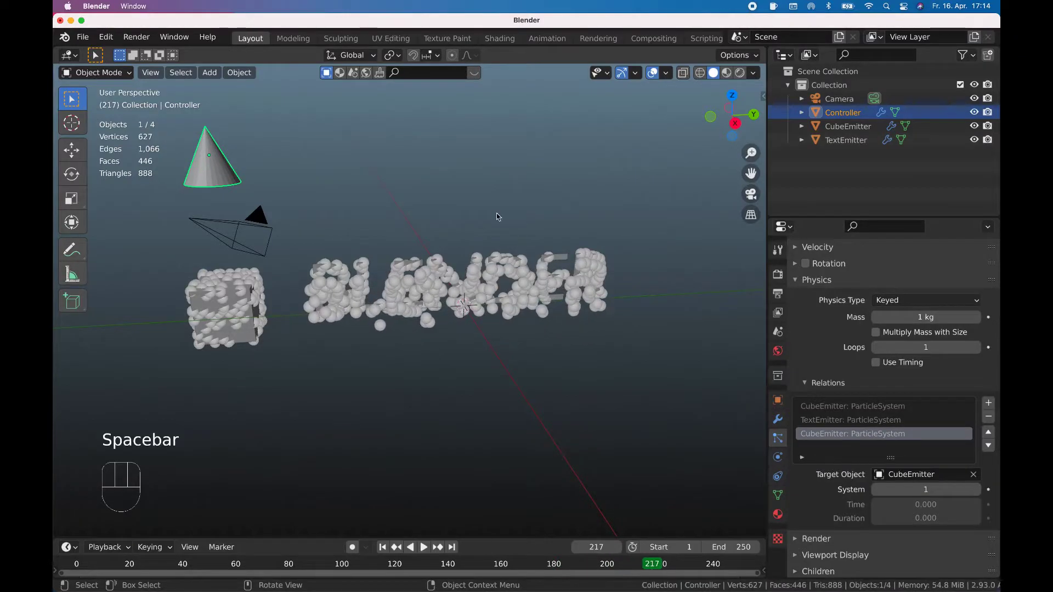
key(shift+a)
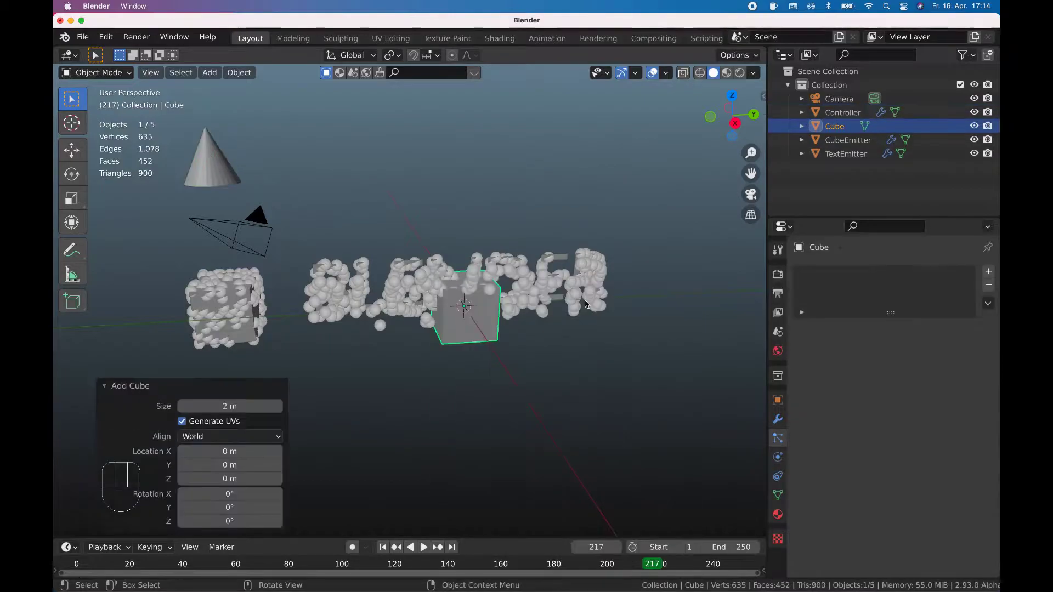
Move the new cube above the cone, name it Particle, and render particles as Particle instances.
key(g)
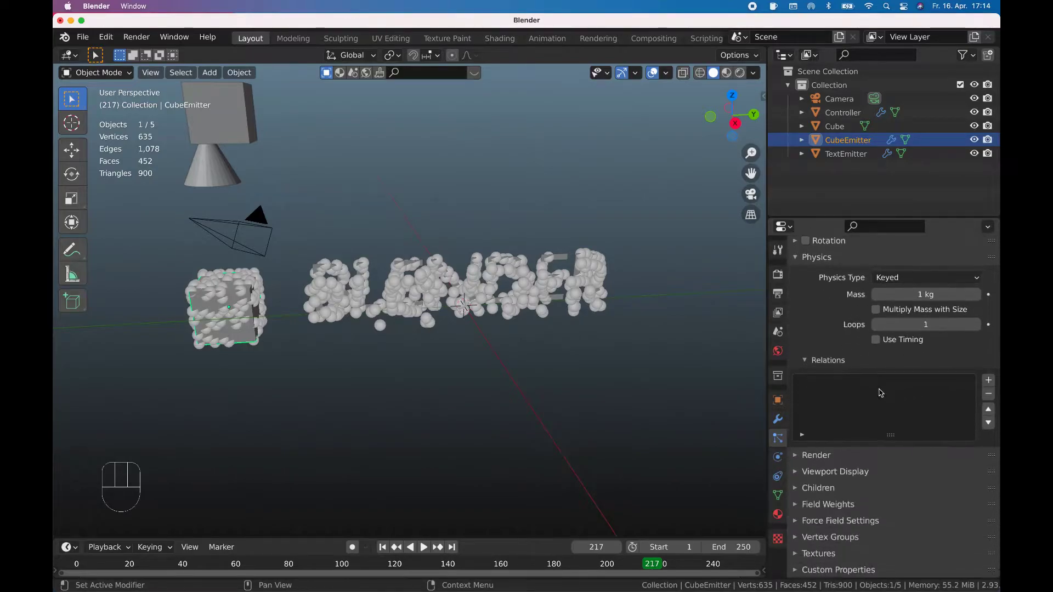
drag(799, 453, 858, 452)
drag(899, 351, 914, 426)
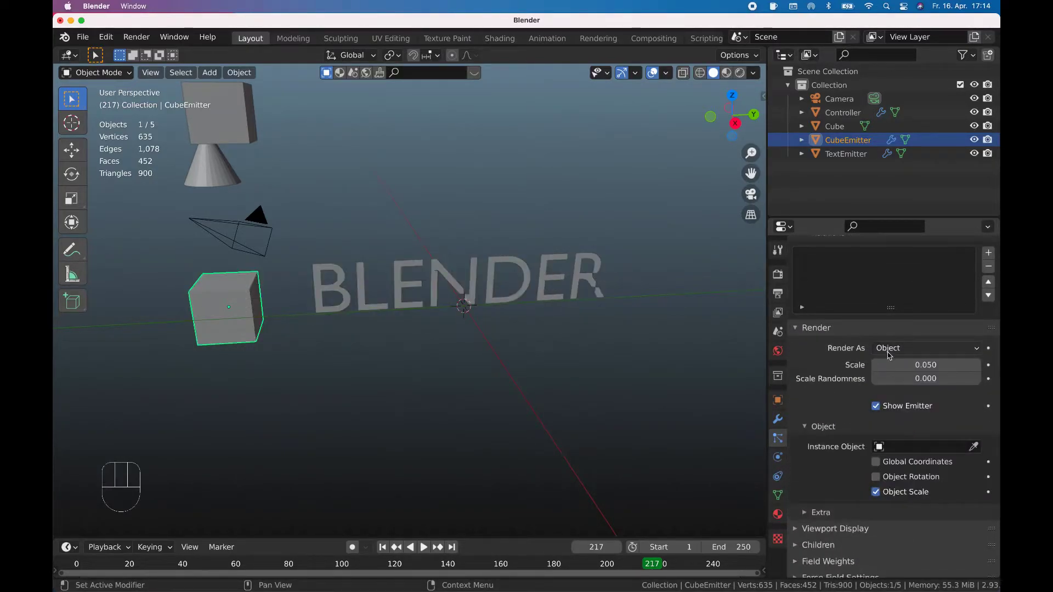
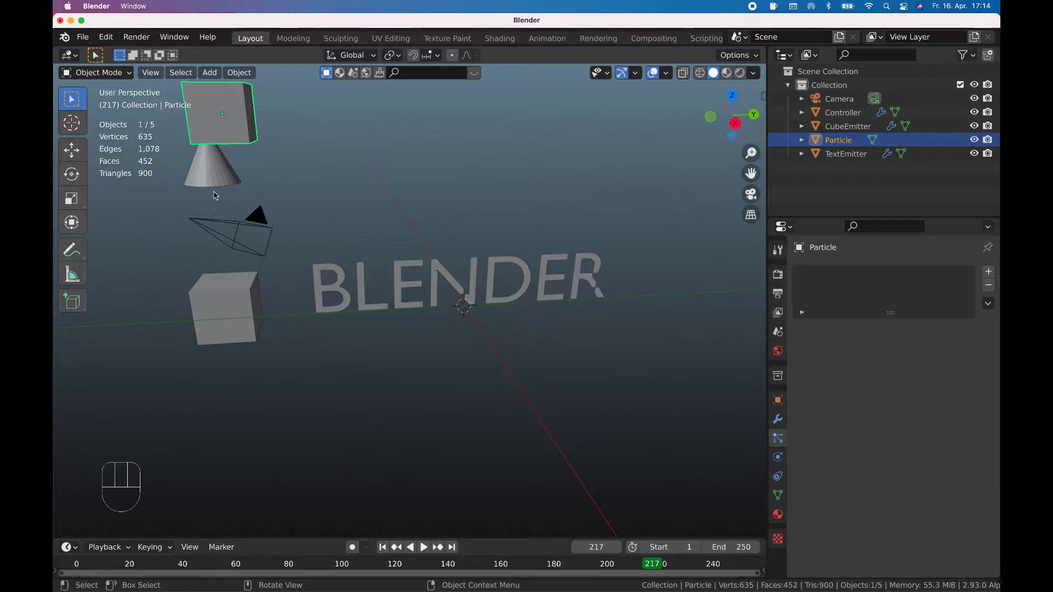
click(215, 190)
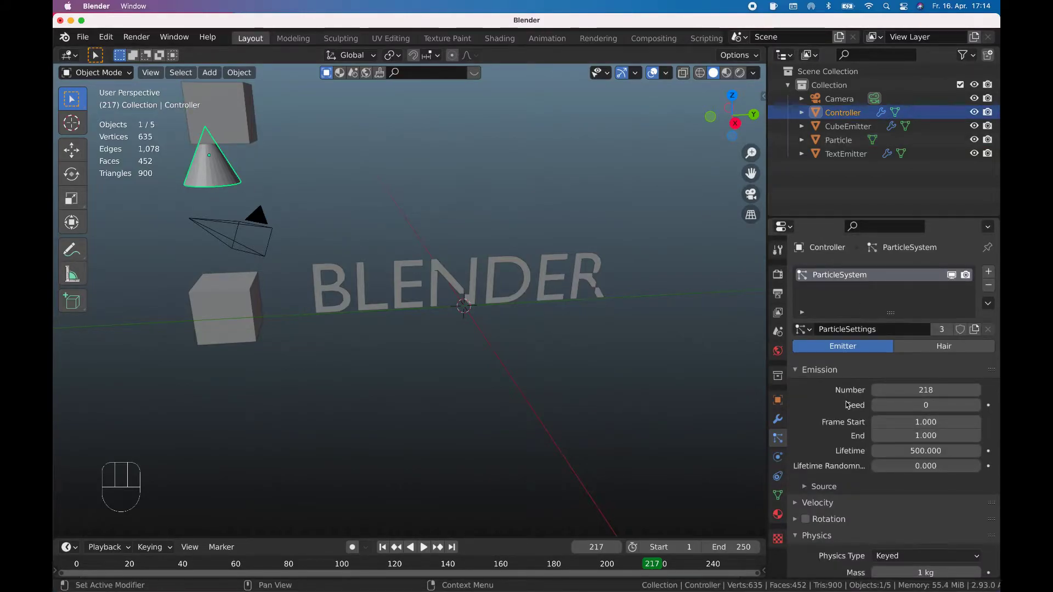
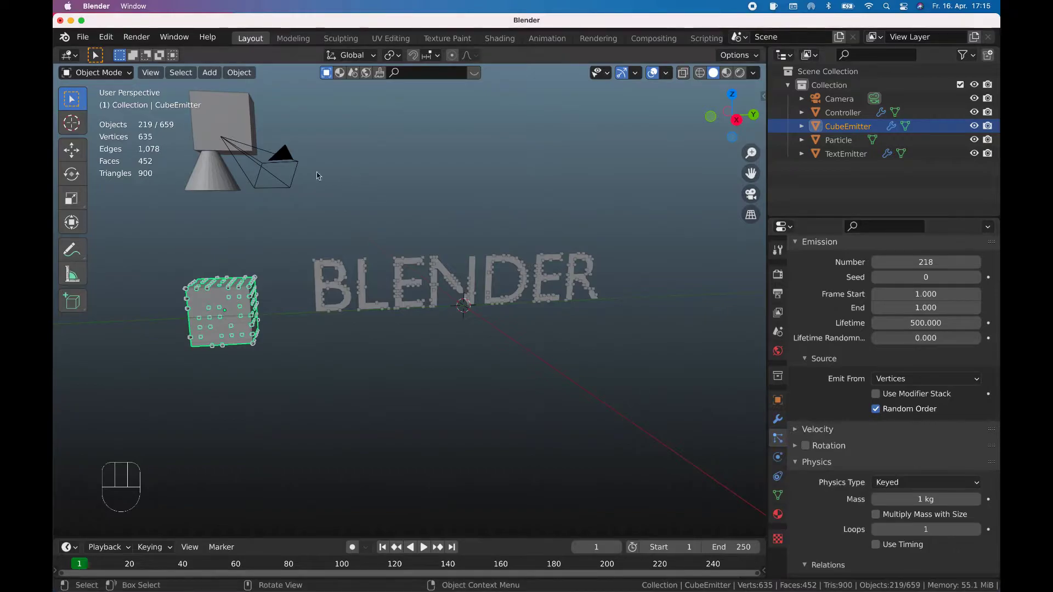
Scale the Particle cube's mesh up about 2.4x so the instanced cubes fill the emitters.
click(235, 121)
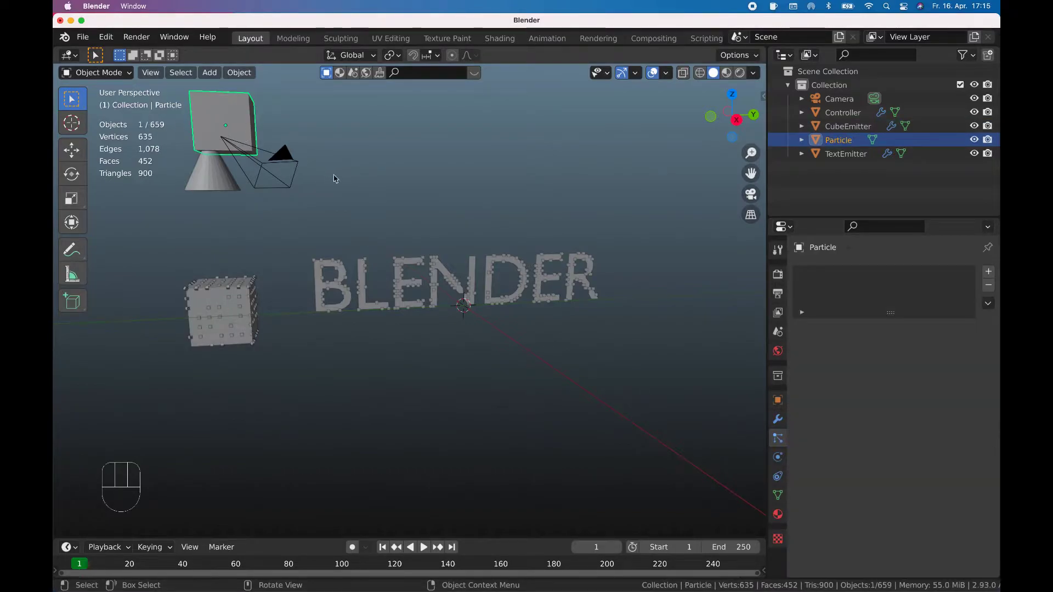
key(Tab)
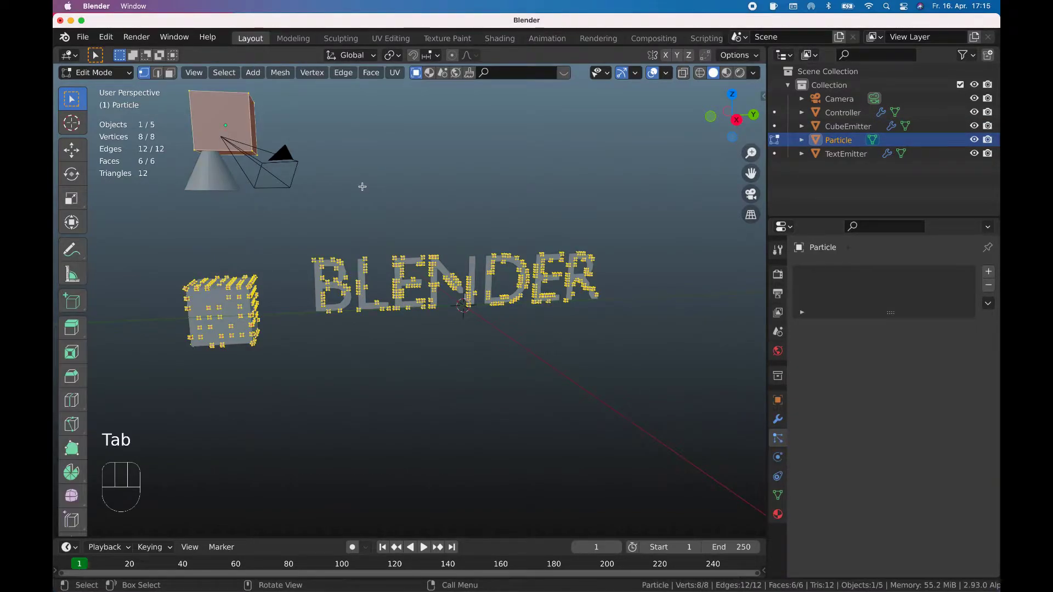
key(s)
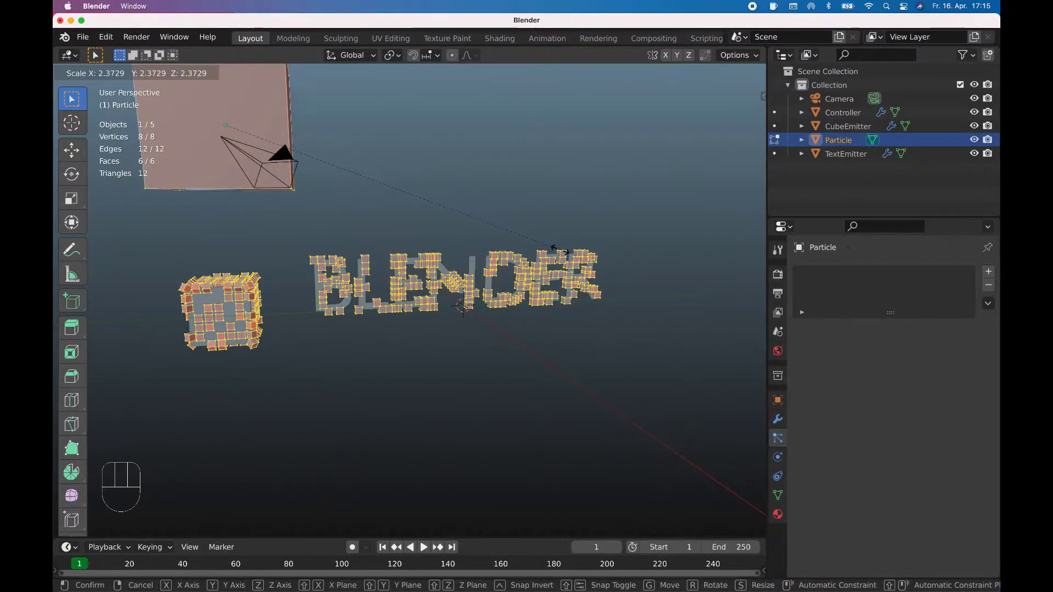
key(Tab)
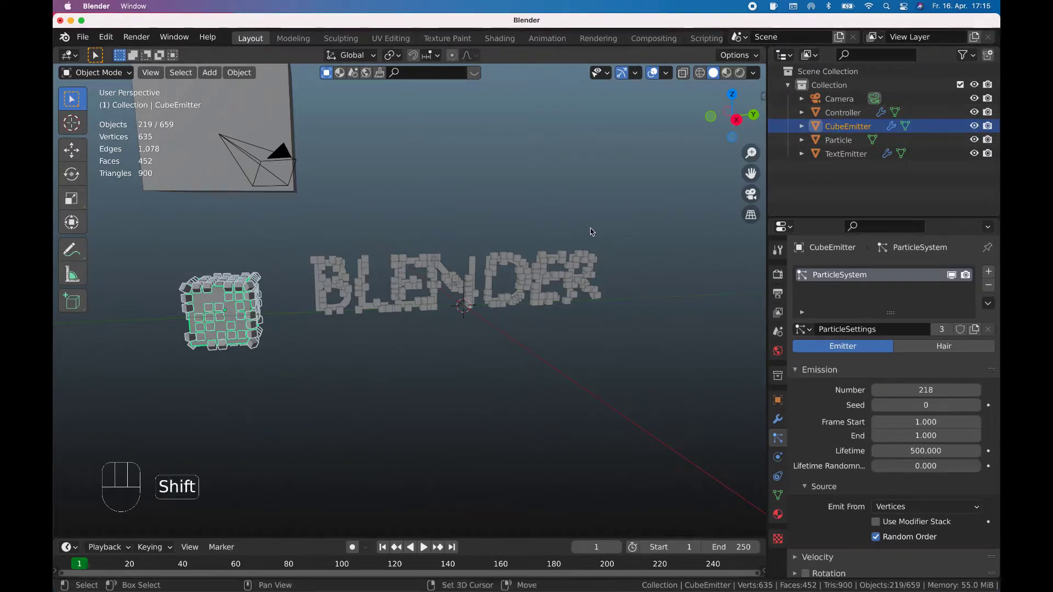
Isolate CubeEmitter to read its vertex count for Emission Number 226, then unhide the other objects.
key(shift+h)
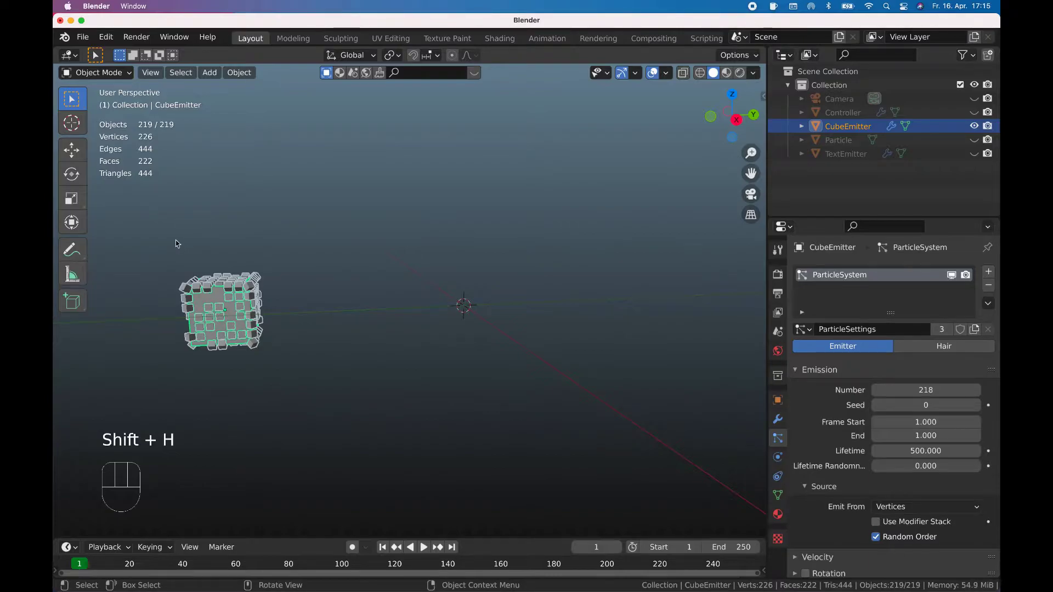
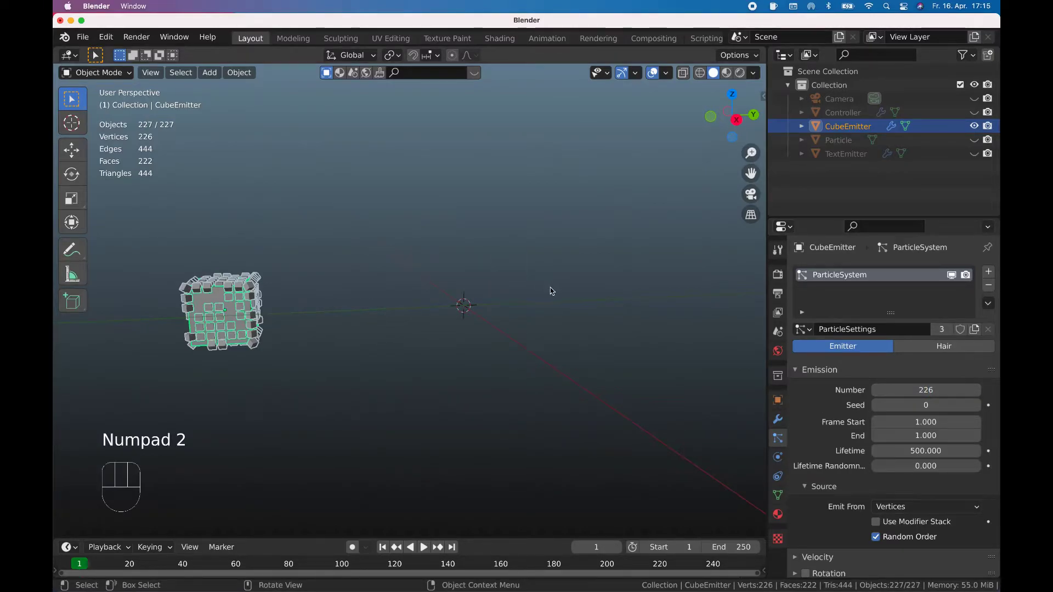
key(Tab)
key(Tab)
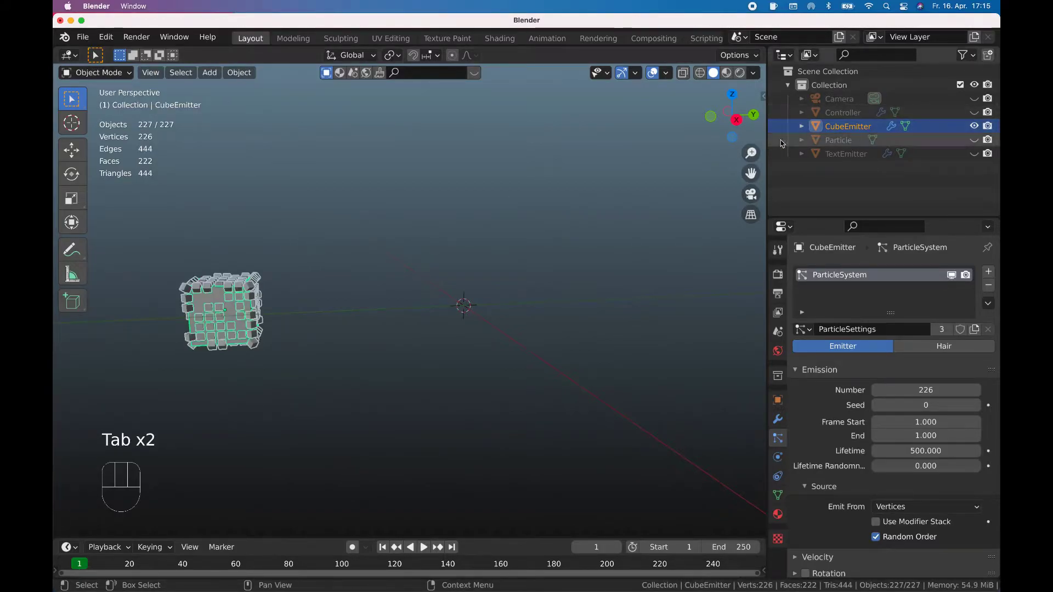
key(shift+h)
click(975, 104)
click(976, 116)
click(978, 139)
click(978, 156)
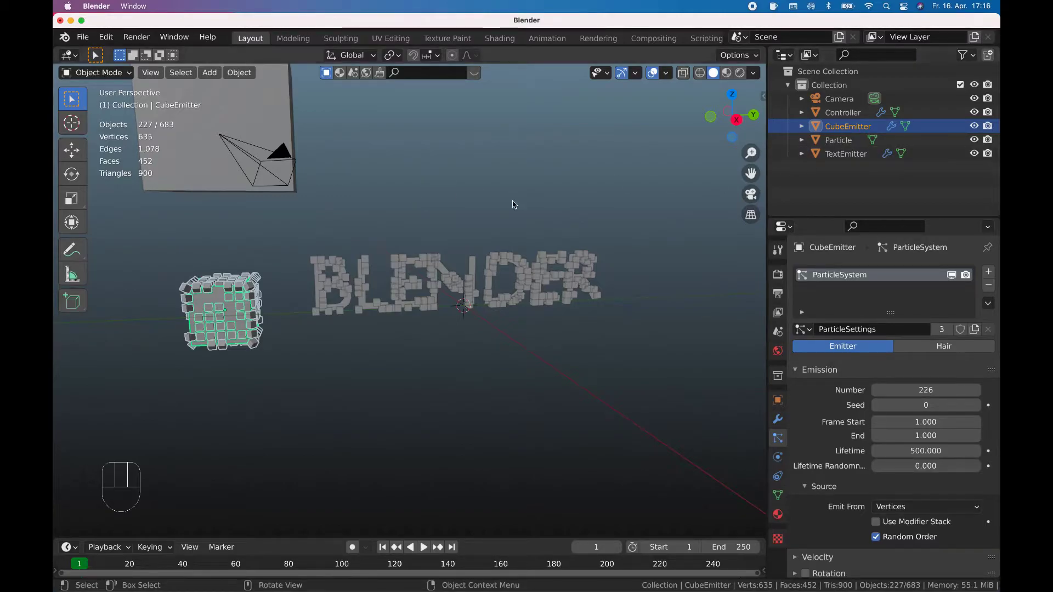
Leave the isolated view, restore the full scene, and make the Controller cone active.
key(shift+h)
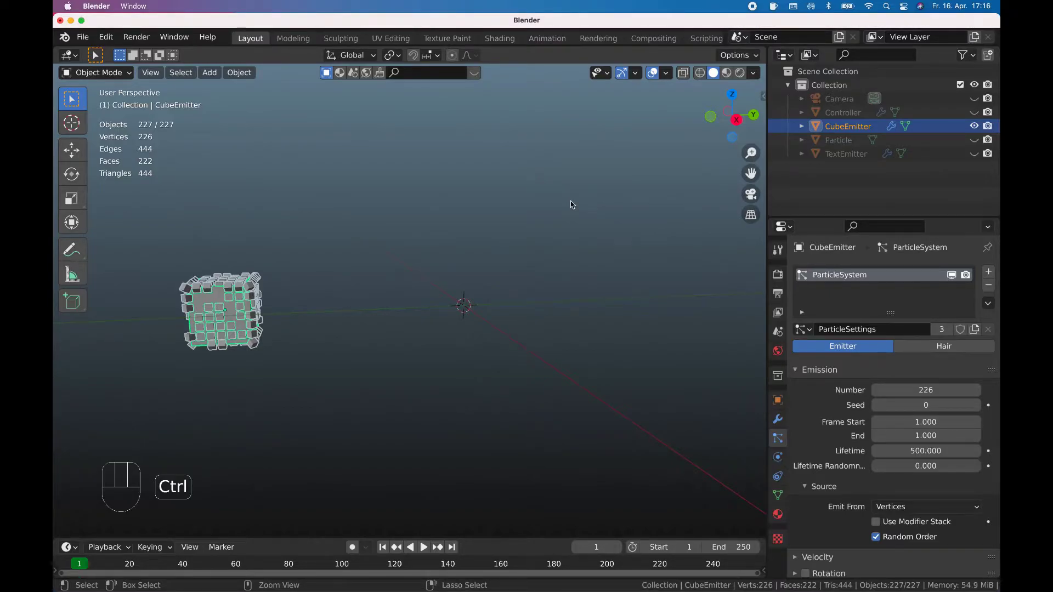
key(ctrl+z)
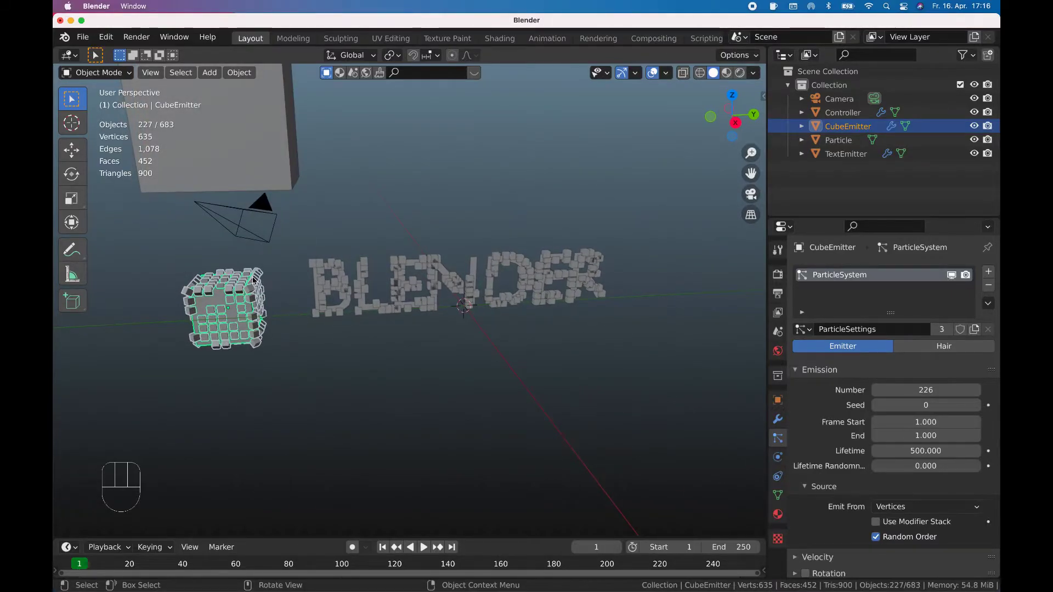
key(Tab)
key(Tab)
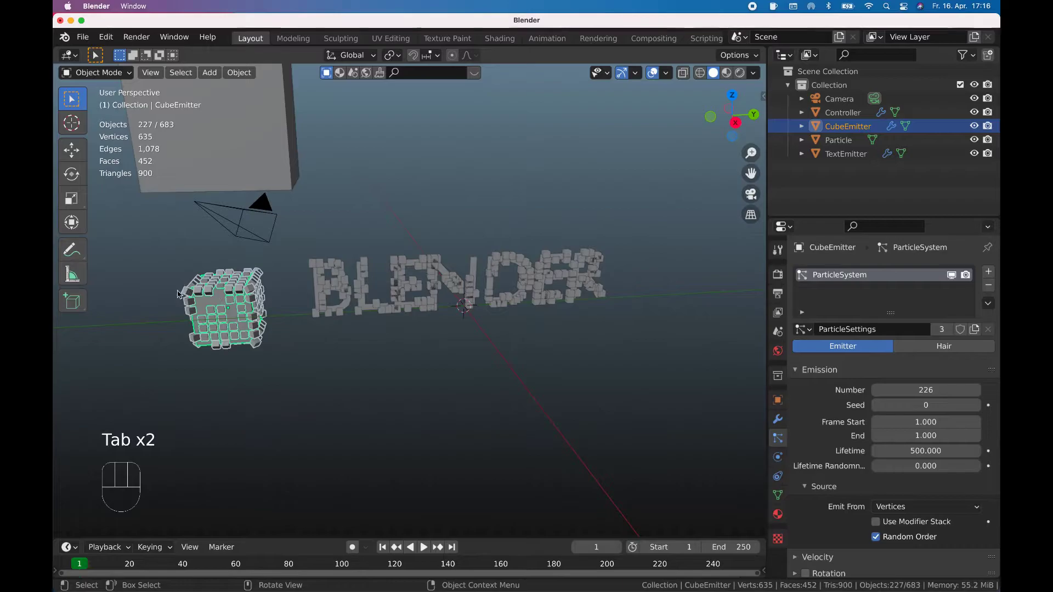
click(185, 300)
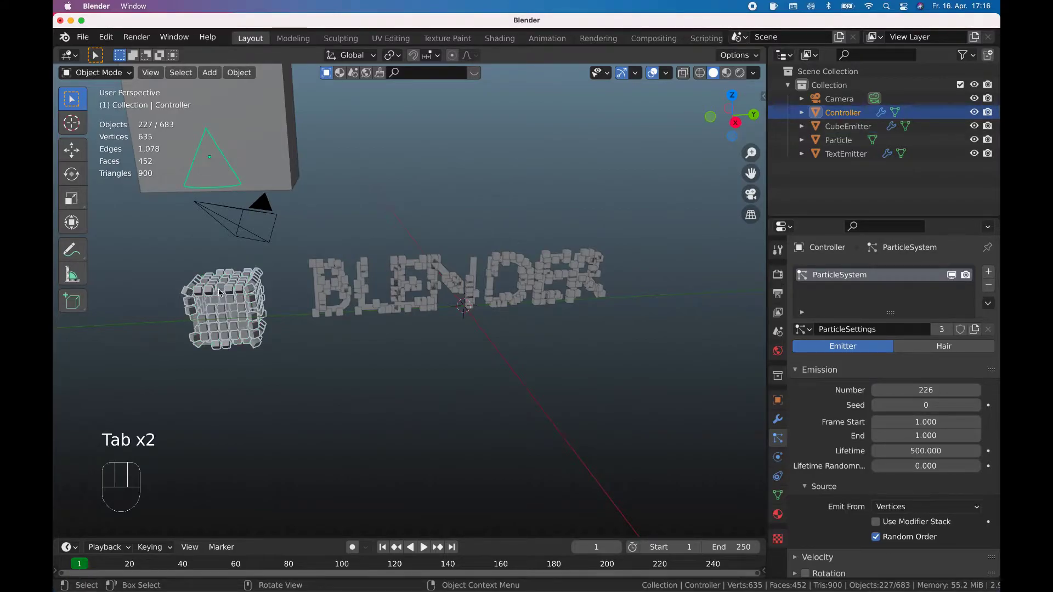
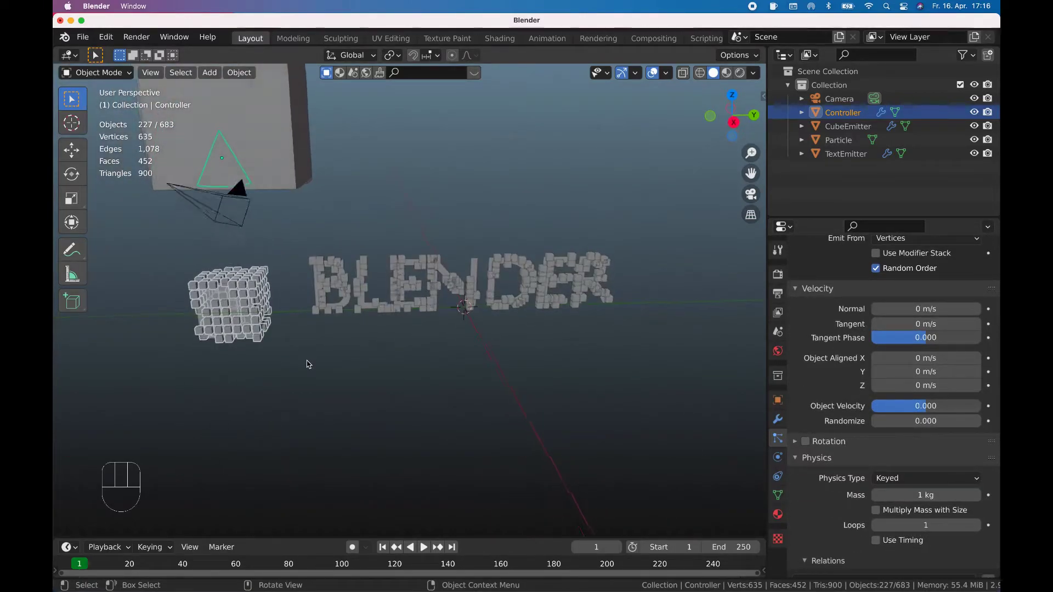
Turn off random emission order, hide CubeEmitter and TextEmitter, and play the cube-to-word animation.
click(883, 438)
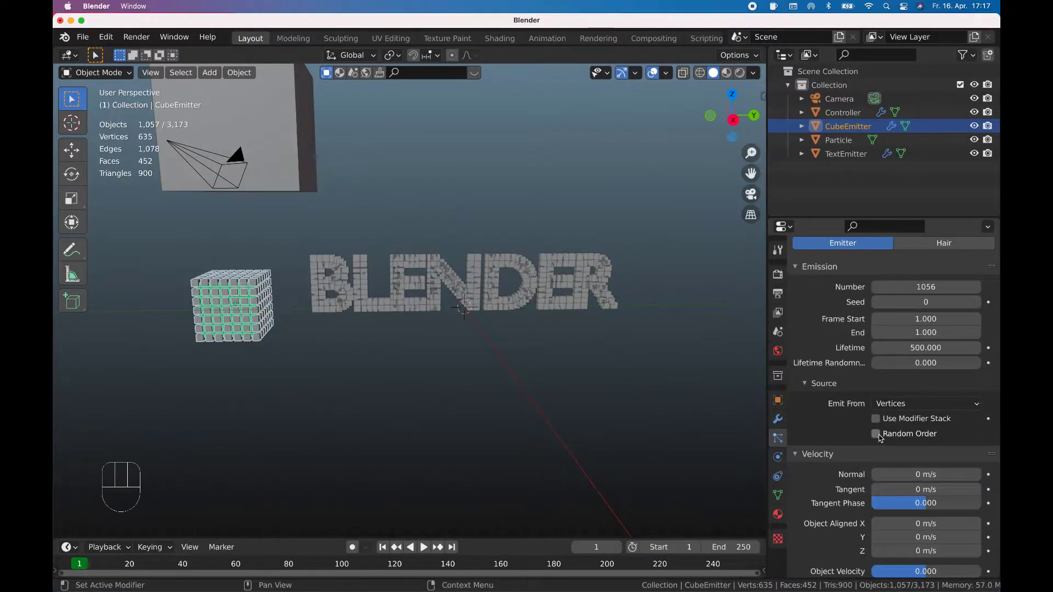
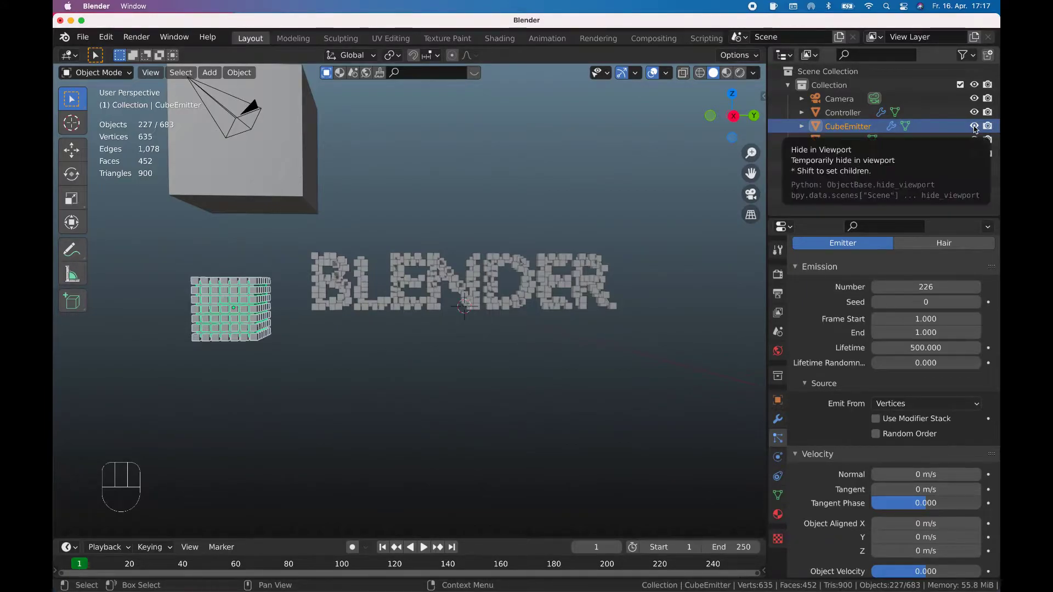
click(975, 129)
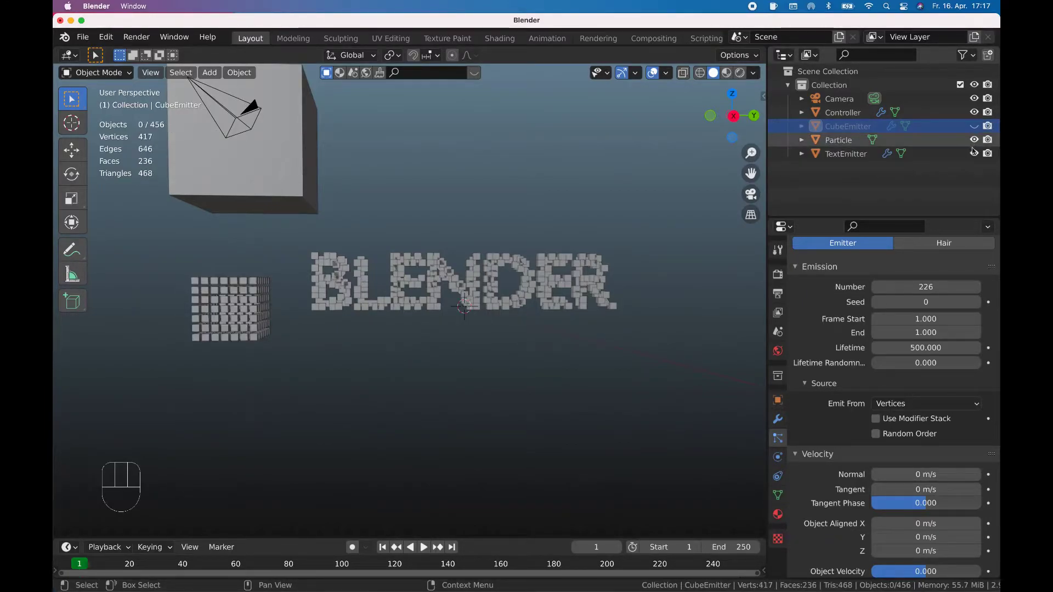
click(979, 156)
key(space)
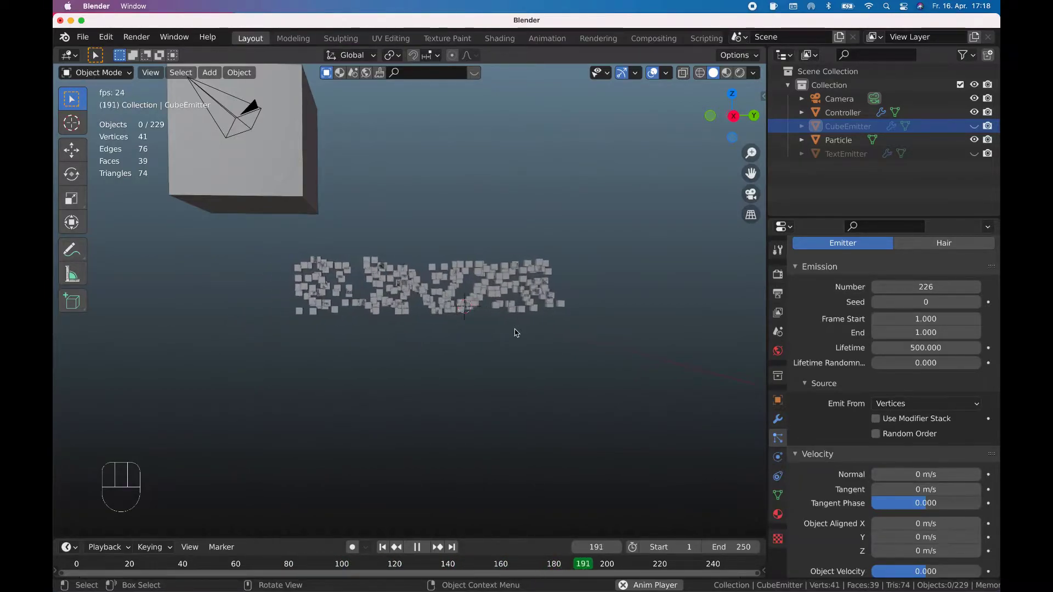
Stop playback at the last frame 250 and make TextEmitter visible again in the Outliner.
key(space)
key(shift+Right)
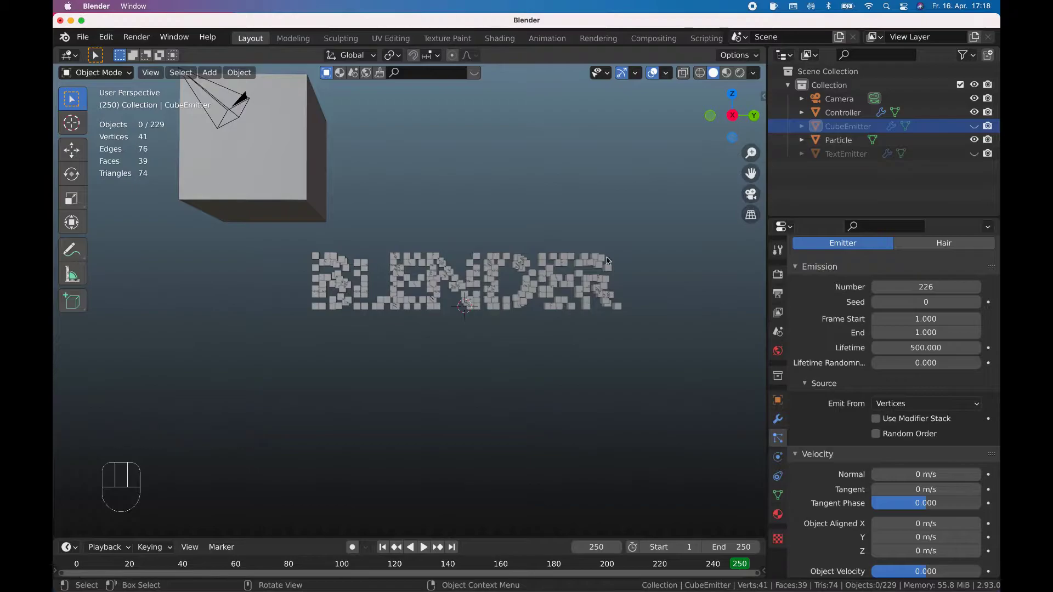
click(979, 131)
click(980, 132)
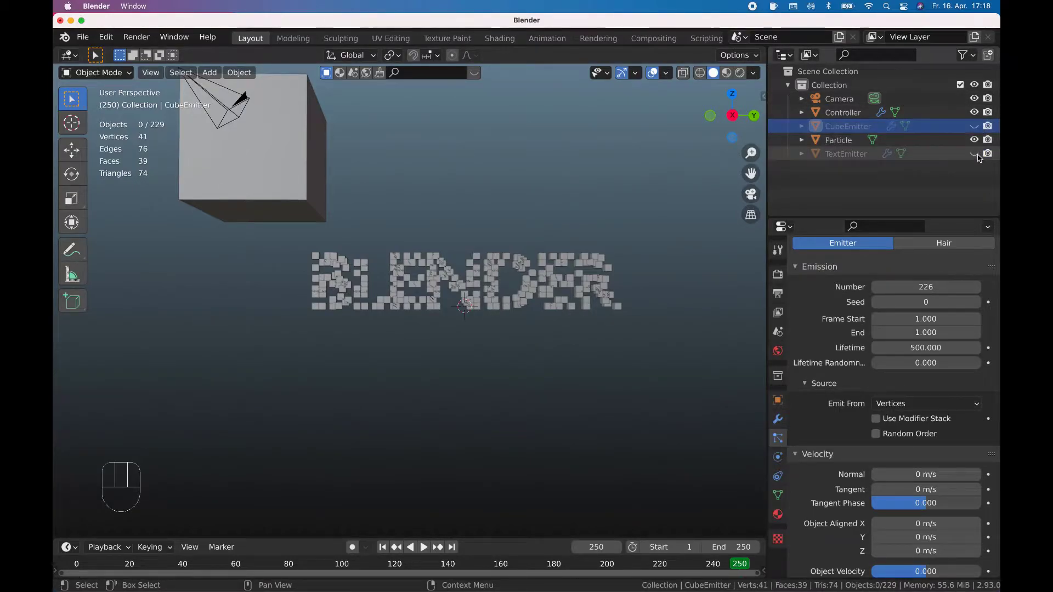
click(982, 155)
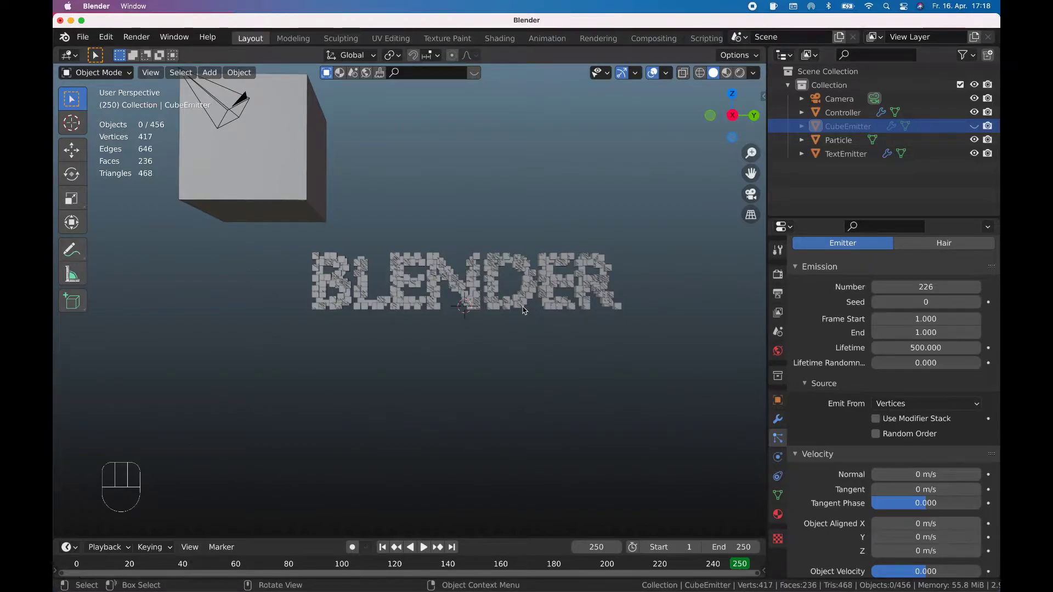
Select TextEmitter, zoom in on the BLENDER particle word and enter Edit Mode on its mesh.
key(Tab)
key(Tab)
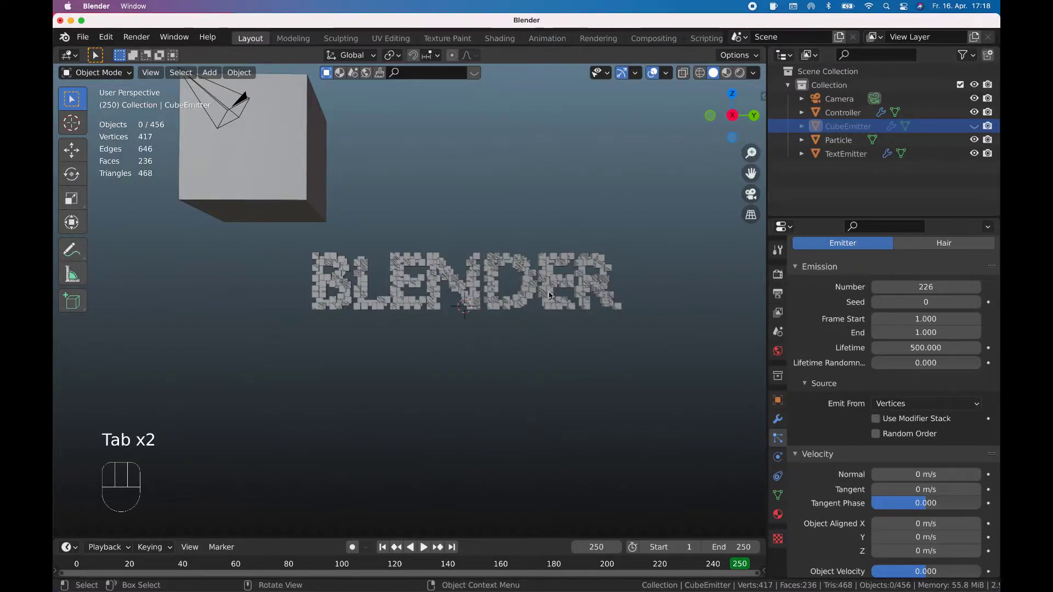
click(977, 132)
click(976, 132)
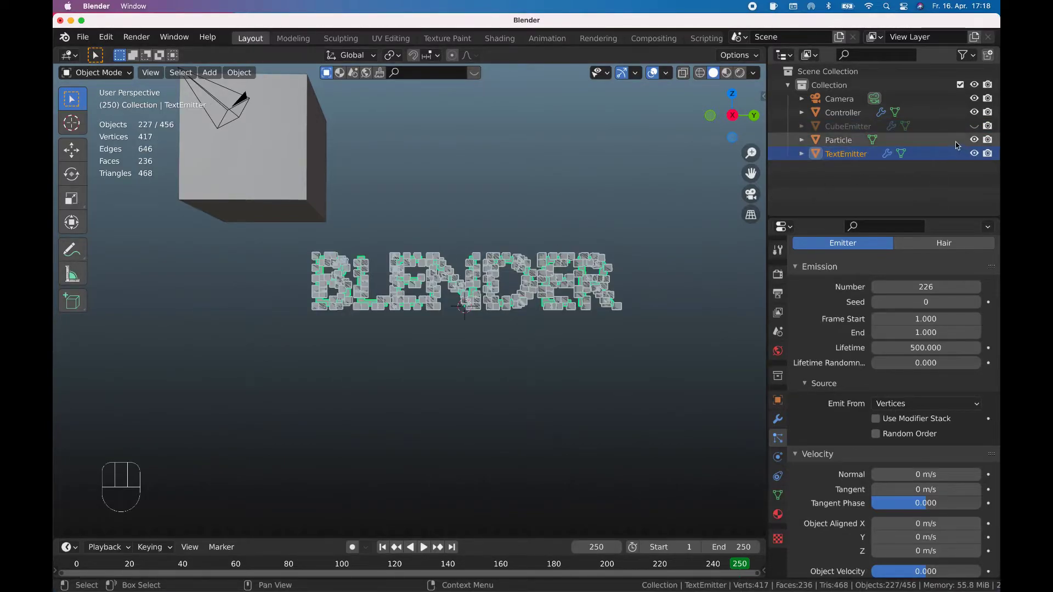
click(980, 143)
click(981, 144)
key(Tab)
key(Tab)
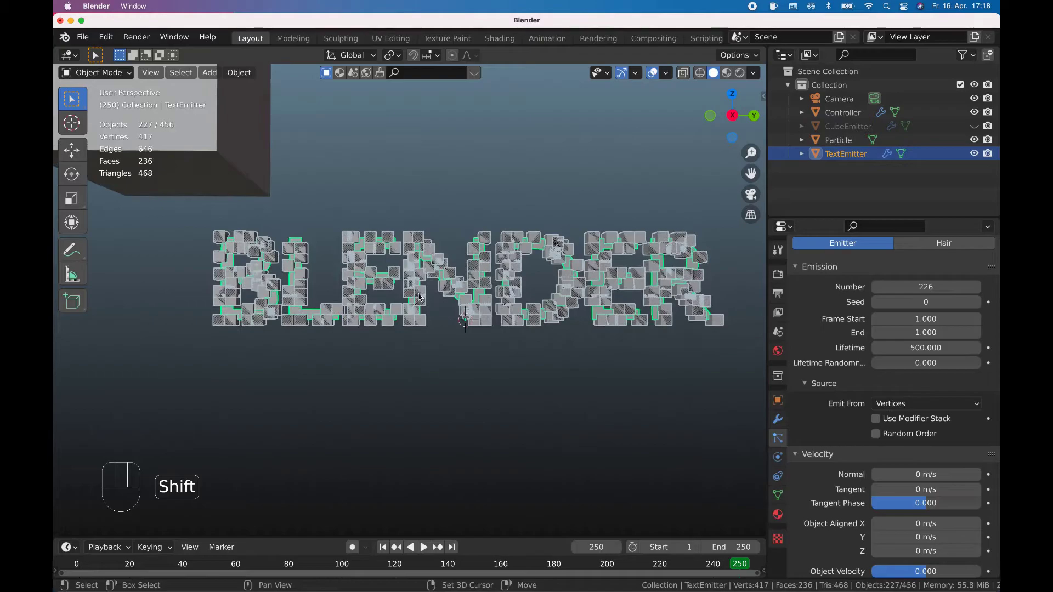
key(Tab)
key(Tab)
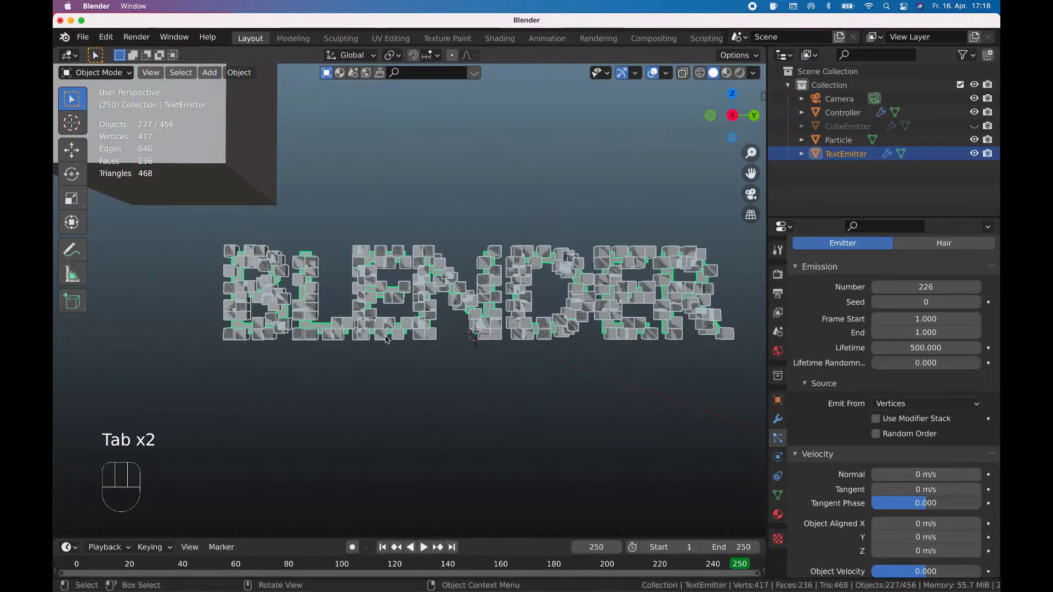
key(Tab)
key(Tab)
key(Tab)
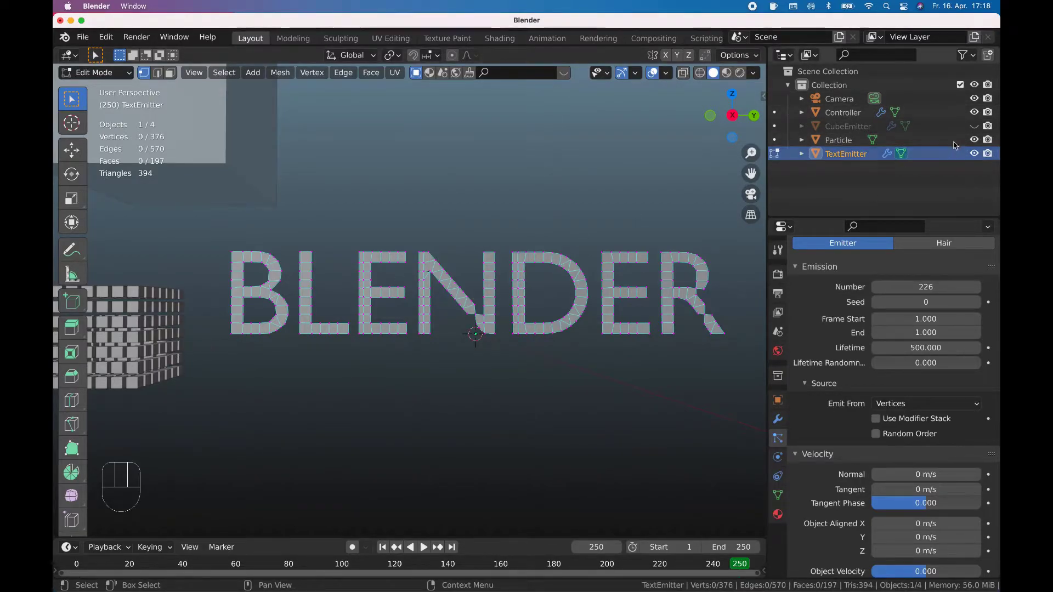
Leave Edit Mode, show CubeEmitter again and undo an accidental isolate of it.
key(Tab)
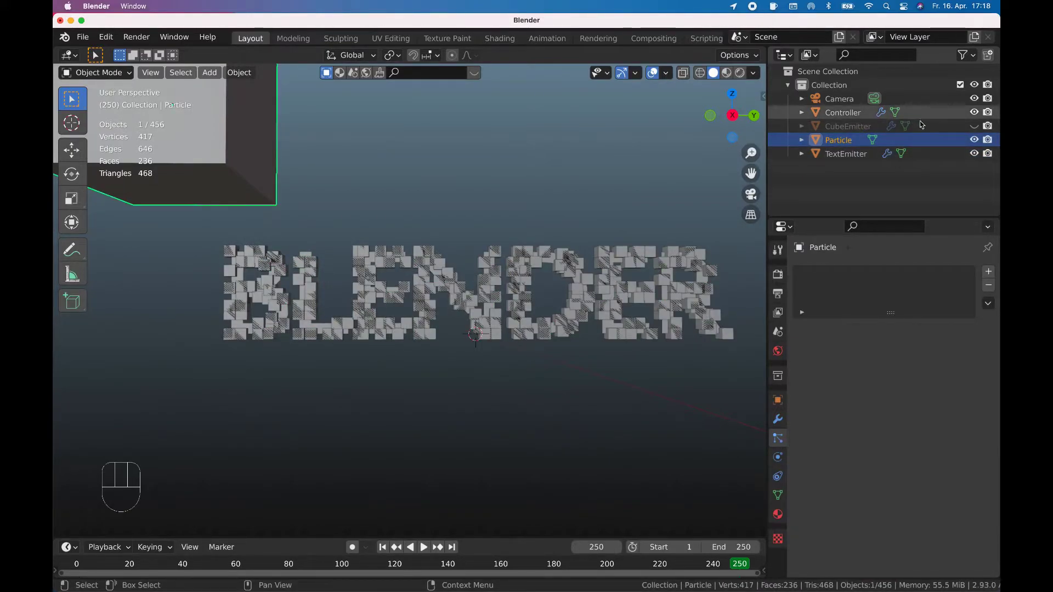
click(975, 131)
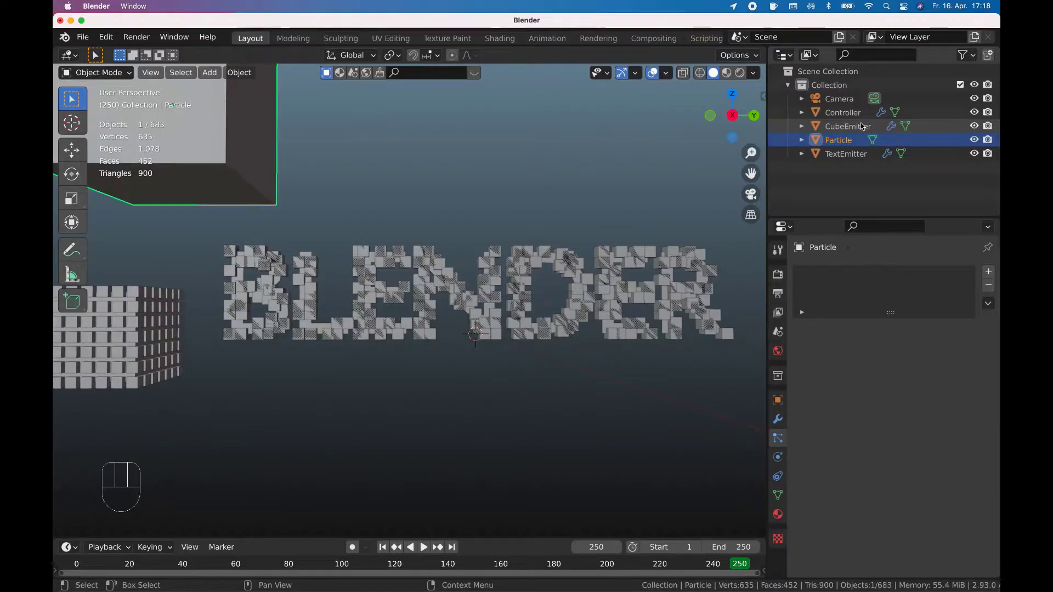
key(shift+h)
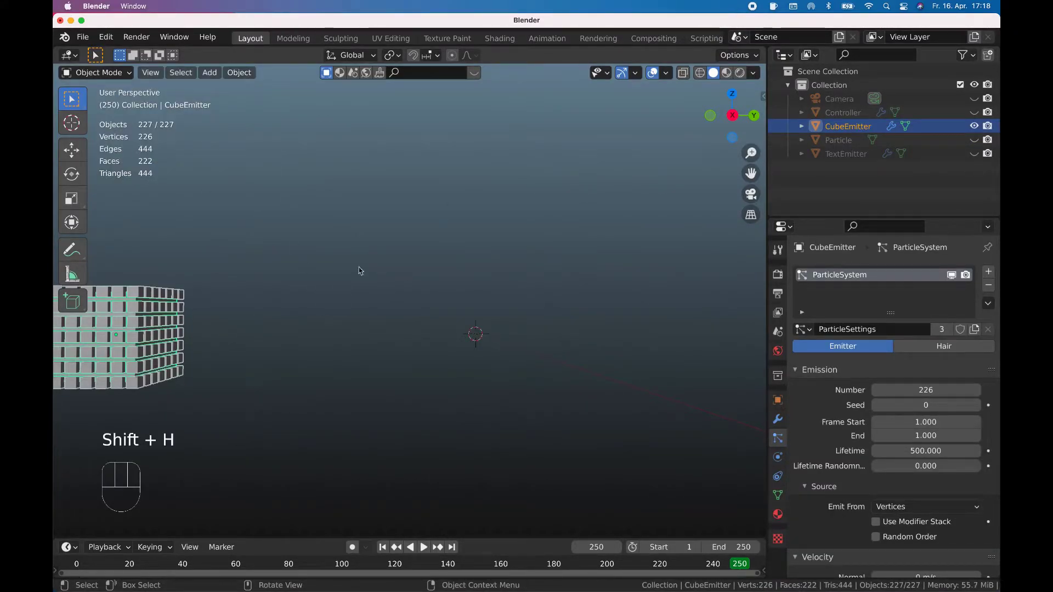
key(ctrl+z)
Isolate TextEmitter with Shift+H and enter Edit Mode on its letter mesh.
click(855, 158)
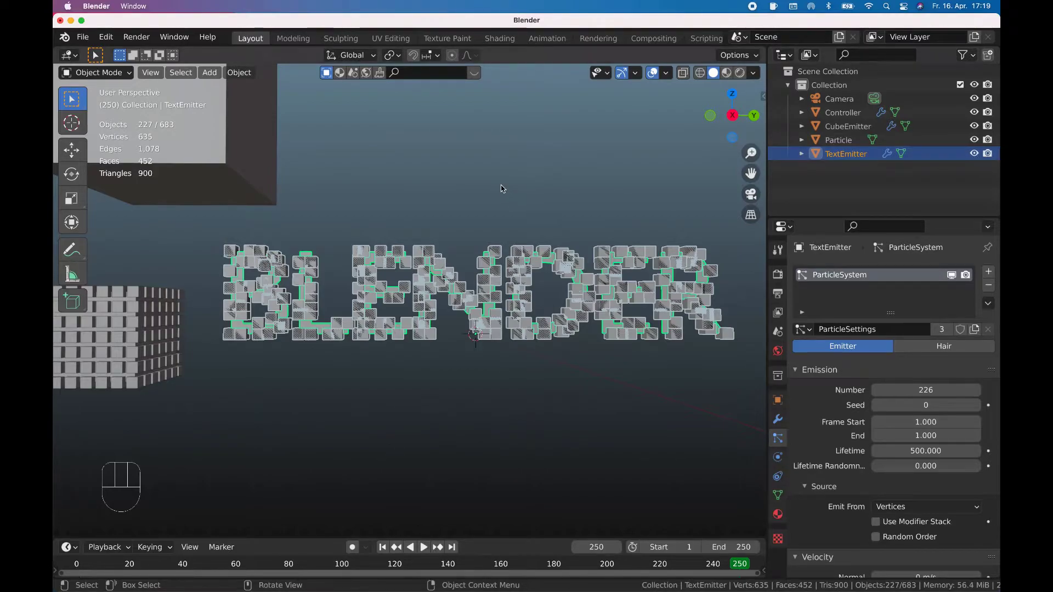
key(shift+h)
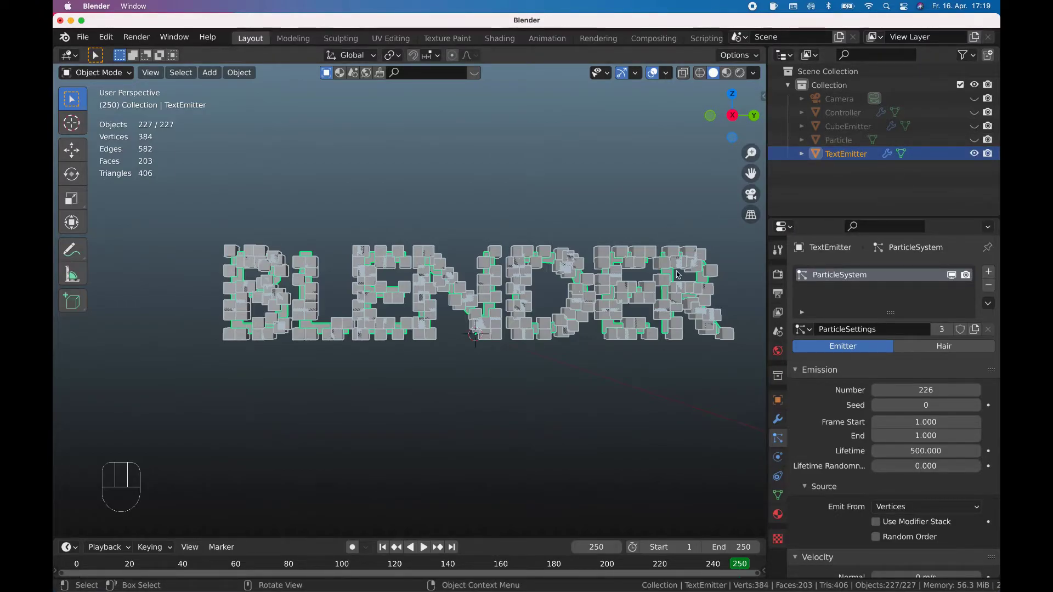
key(Tab)
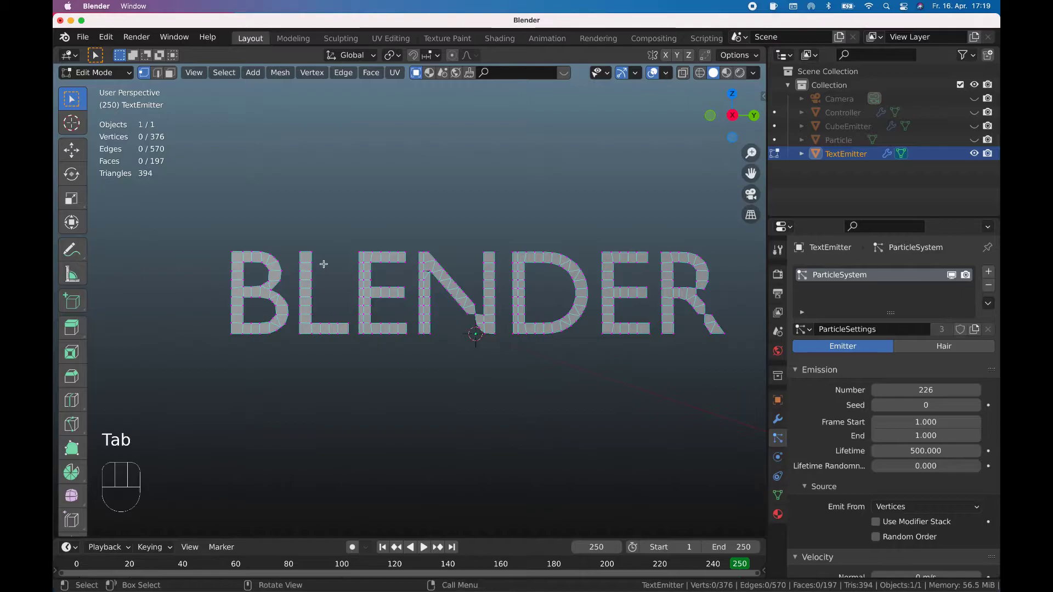
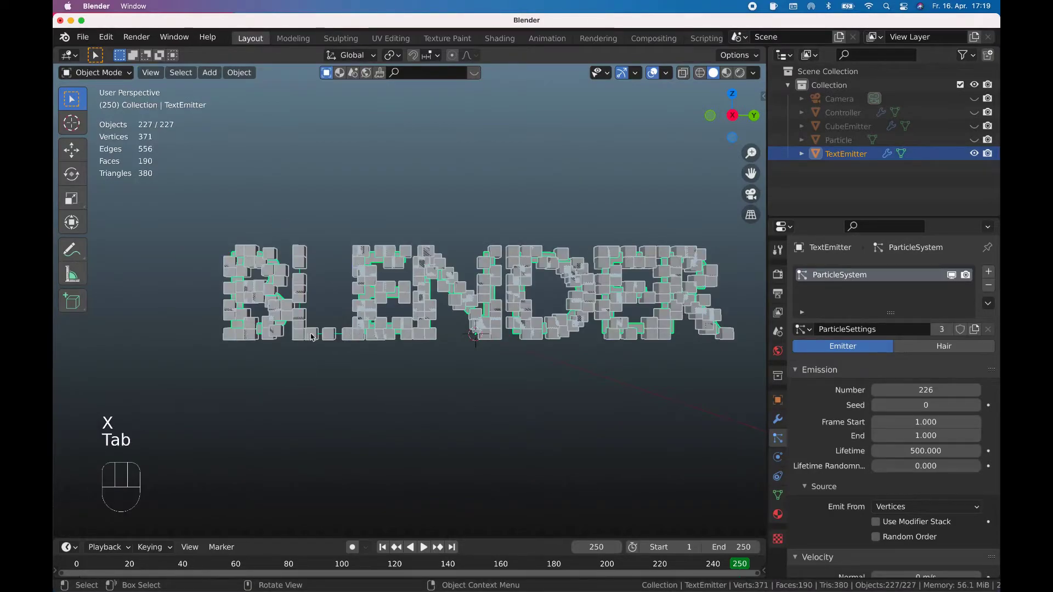
Delete rows of vertices from the letters down to 299 and grab-move a single vertex.
key(Tab)
key(Tab)
key(Tab)
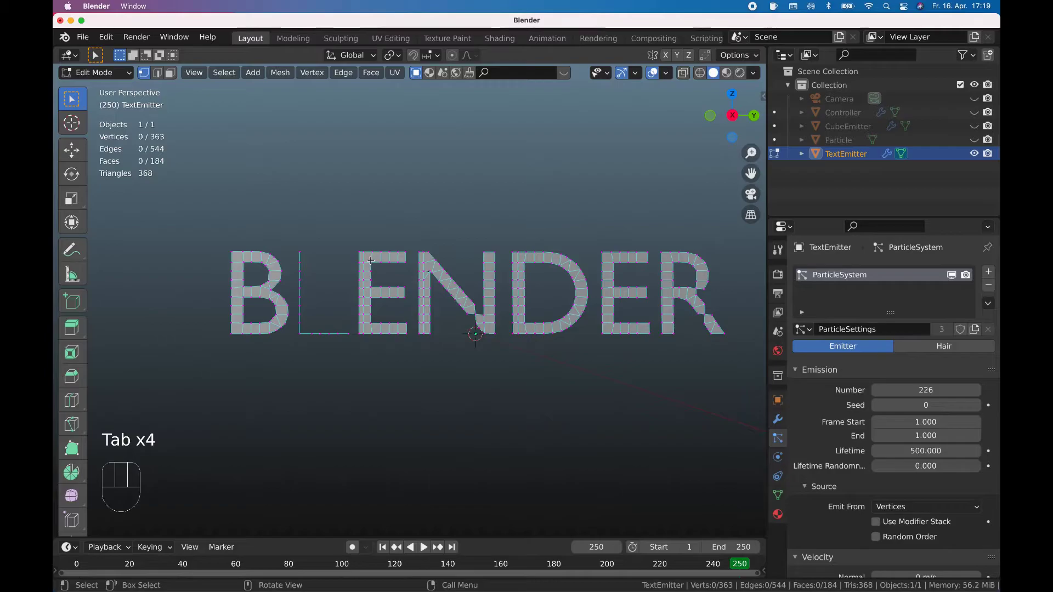
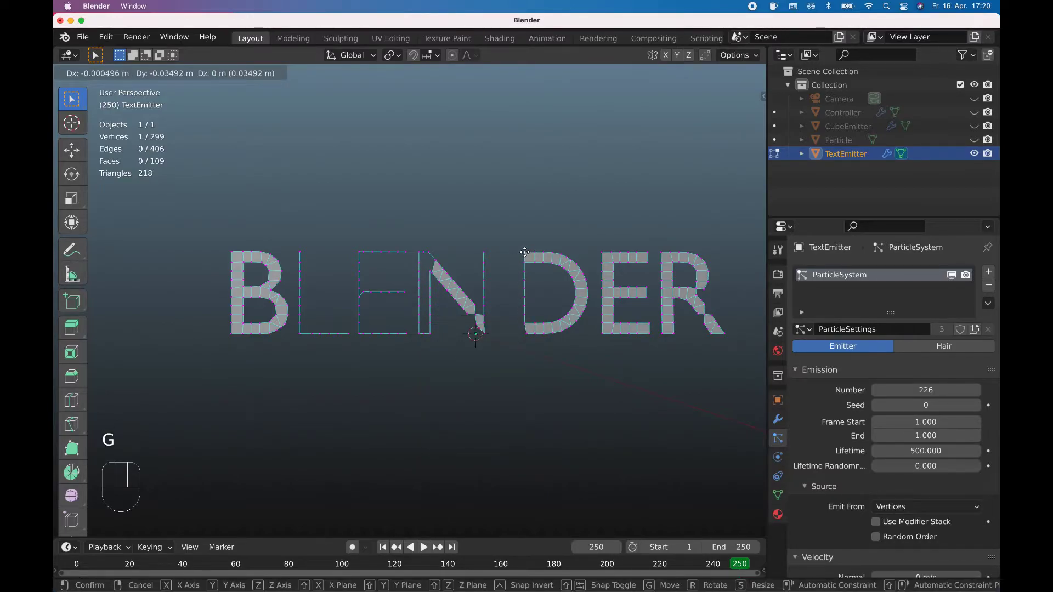
key(g)
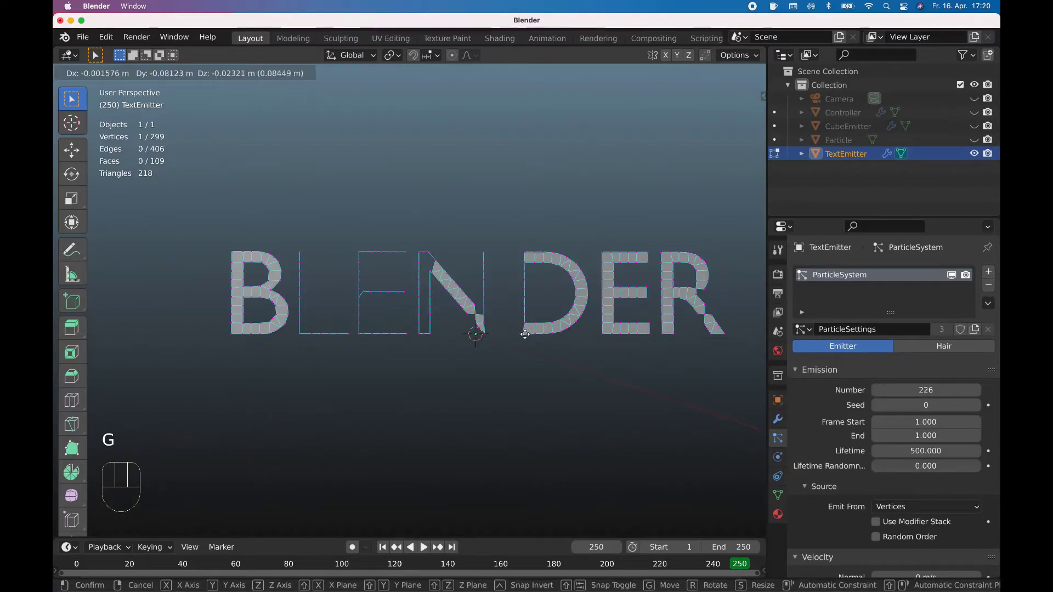
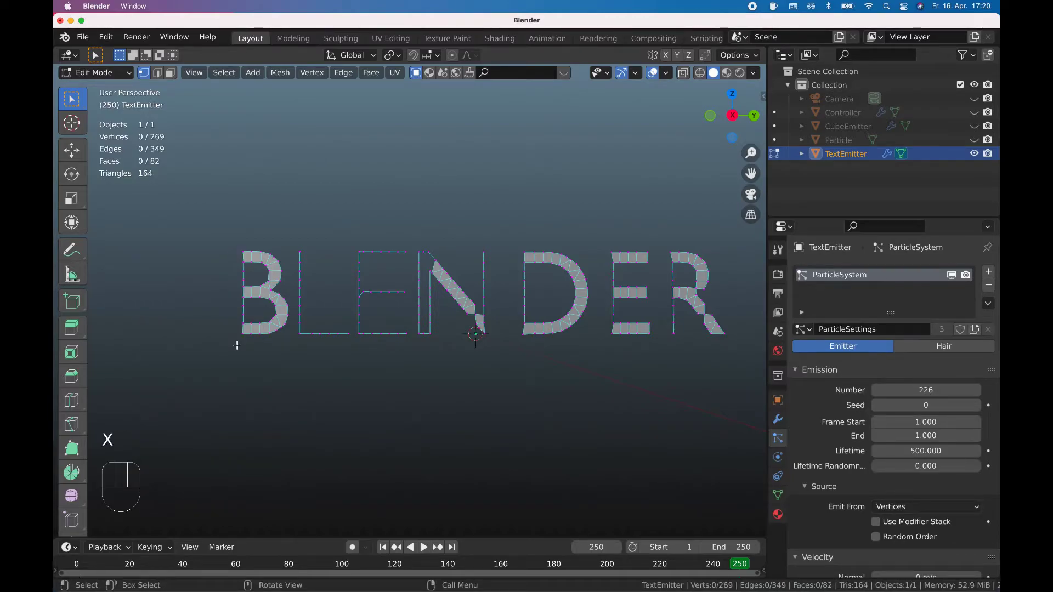
Delete vertices and filled faces on the letters D and E, bringing the mesh down to 248 vertices.
key(Tab)
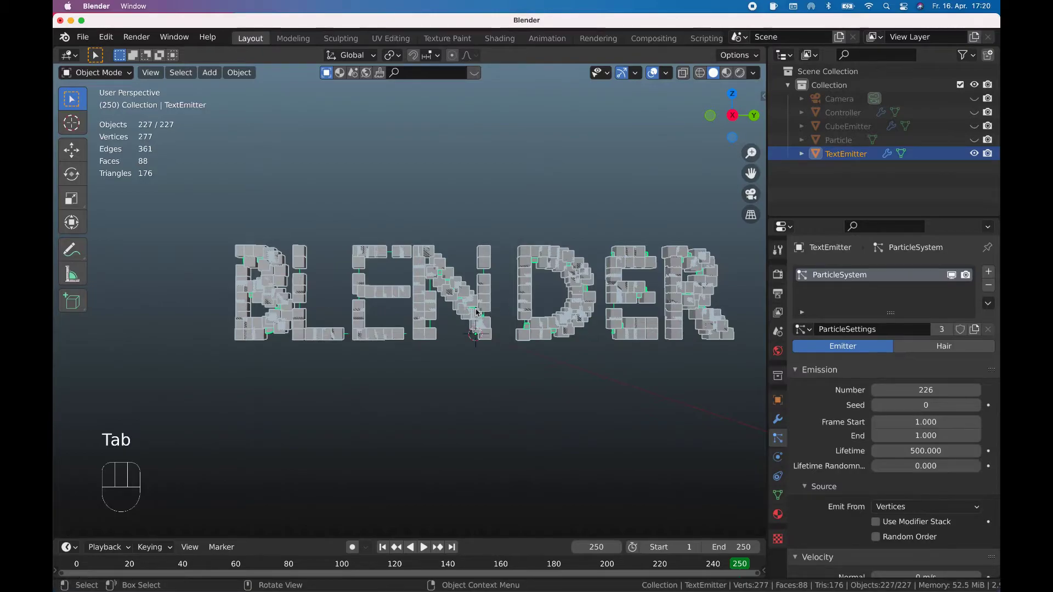
key(Tab)
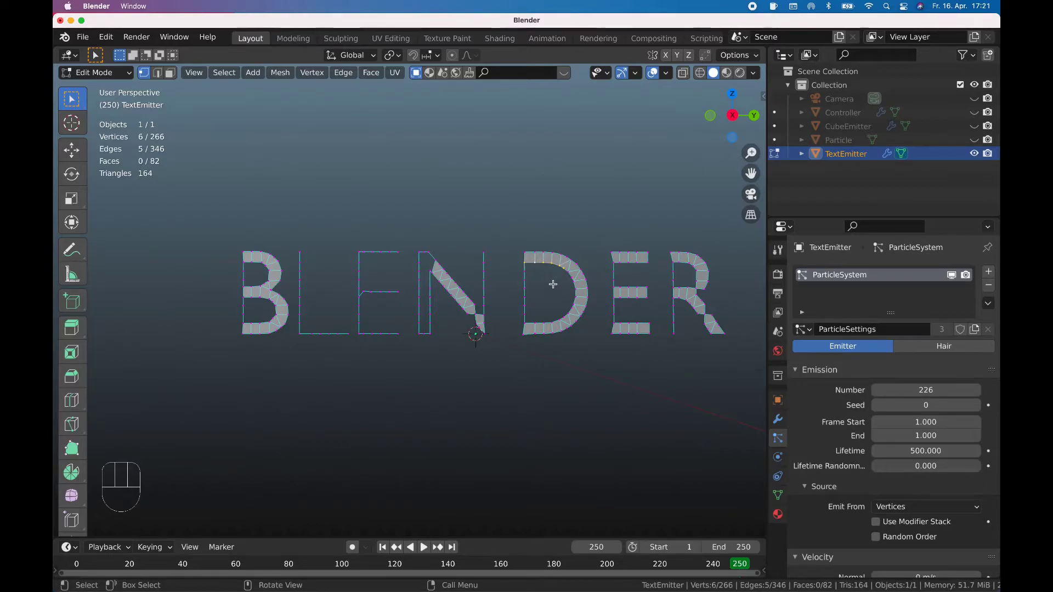
key(x)
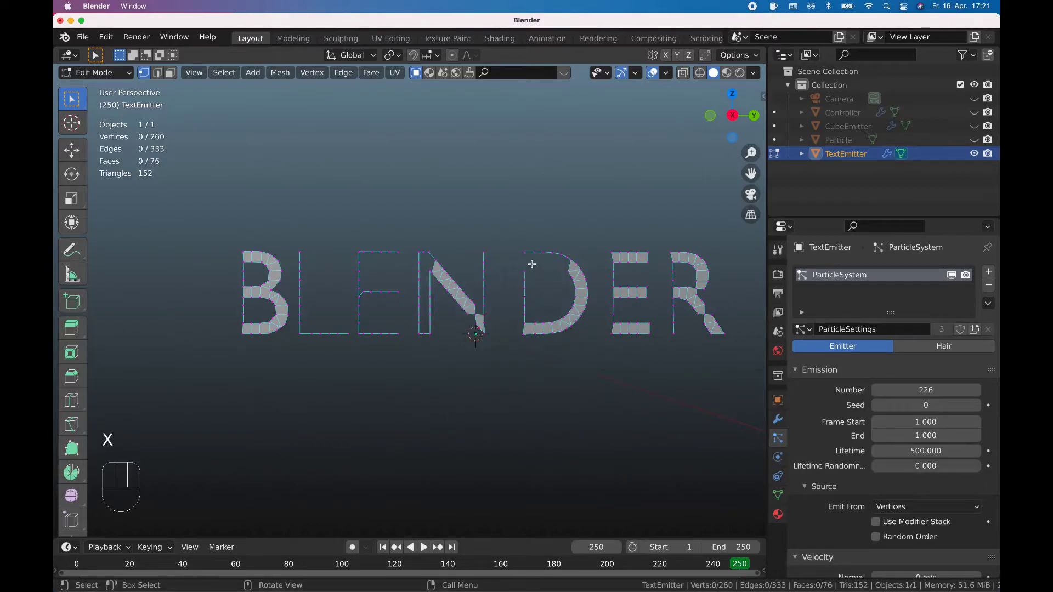
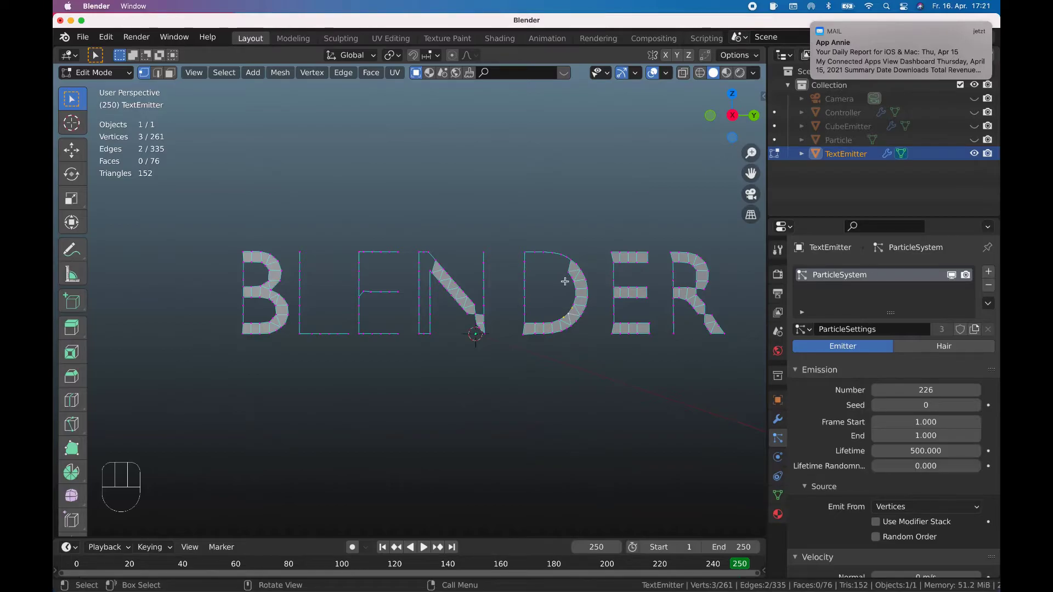
key(x)
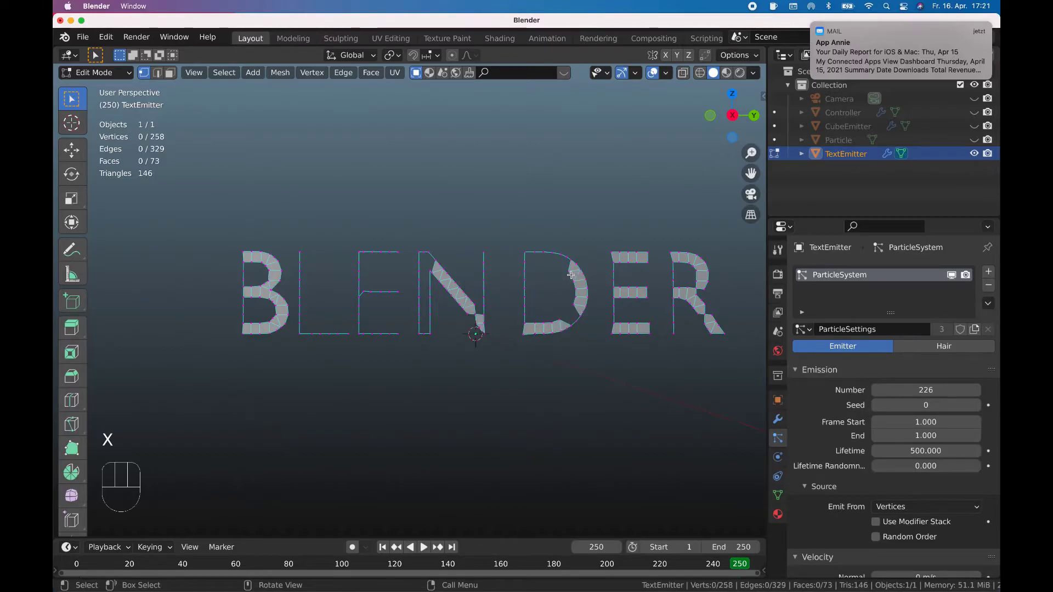
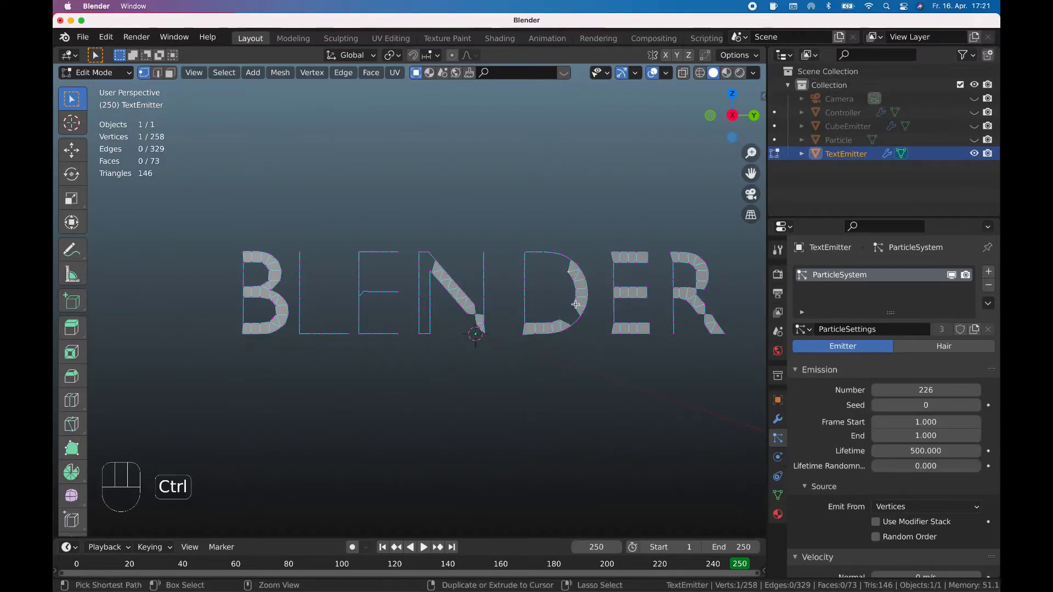
key(x)
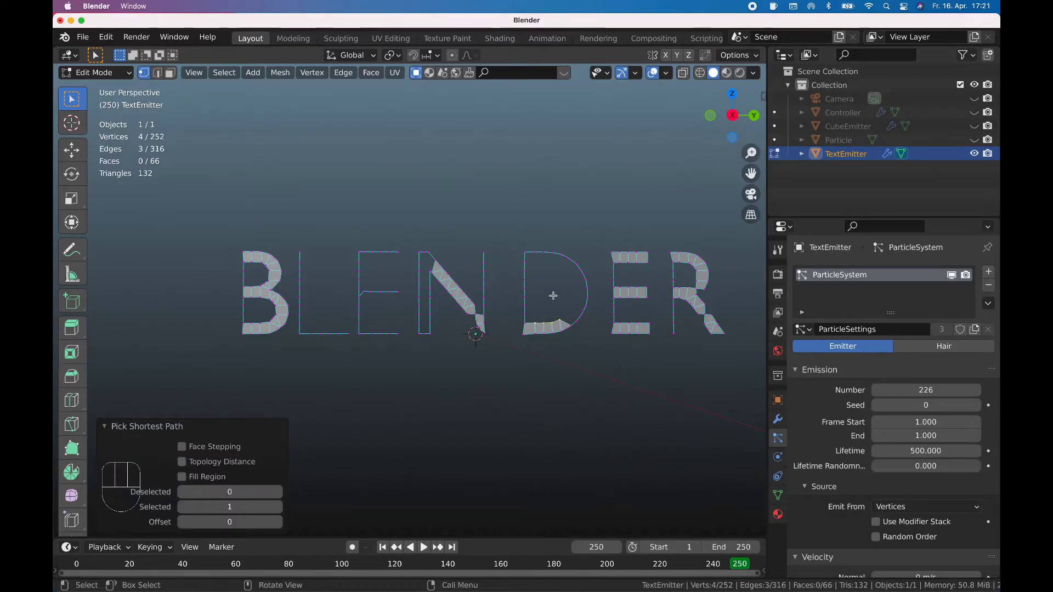
key(x)
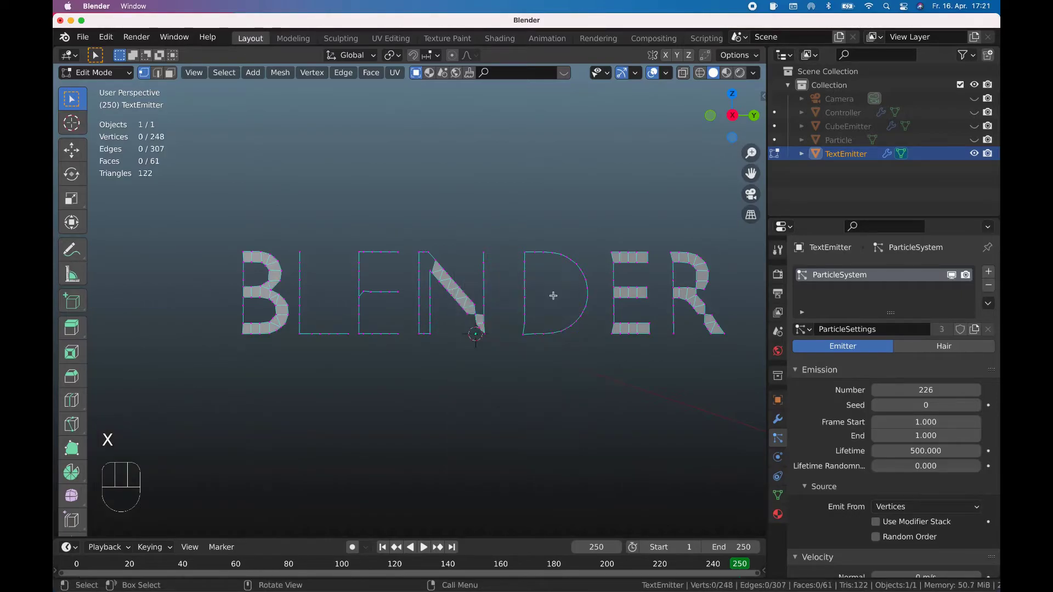
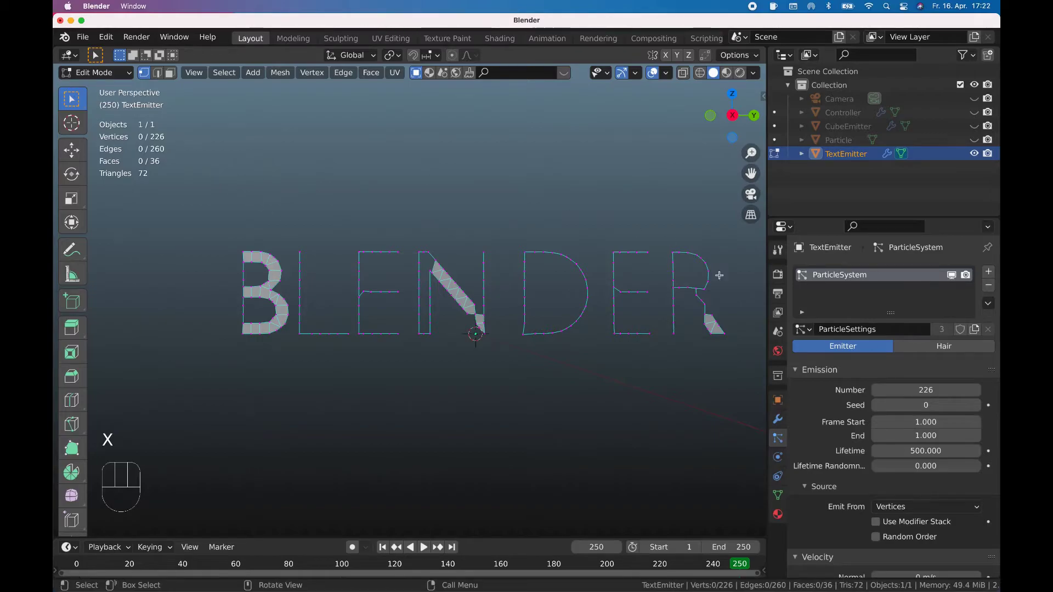
Leave Edit Mode, view the word in Right Orthographic and maximize the 3D viewport with Ctrl+Space.
key(Tab)
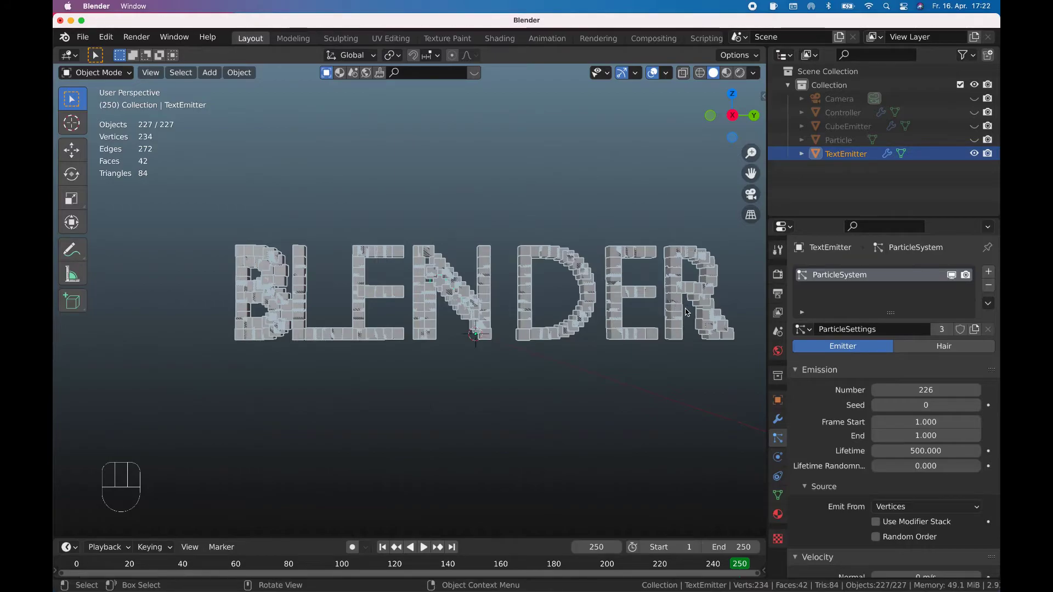
key(KP_7)
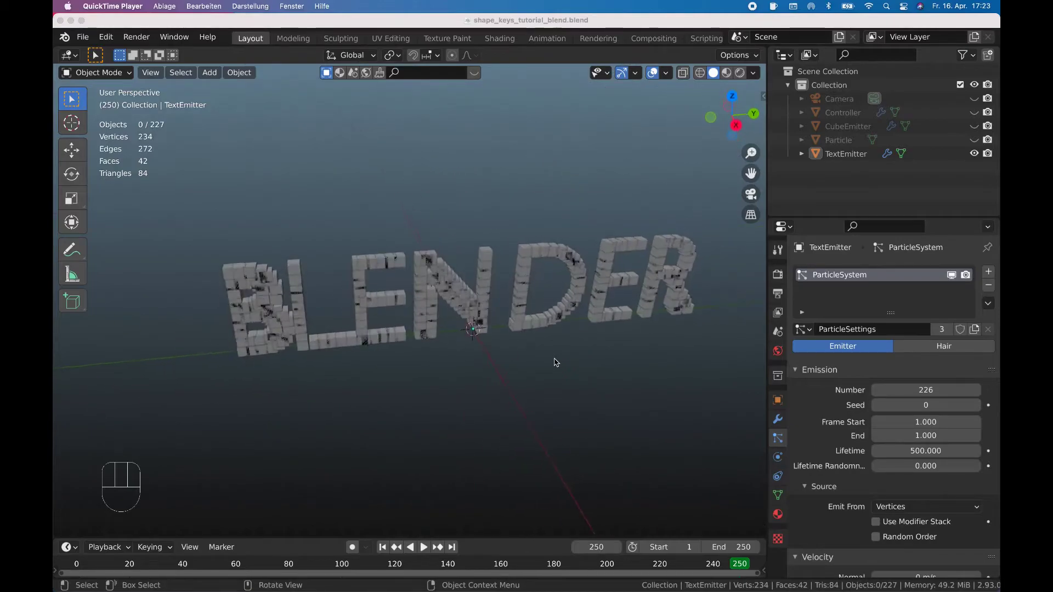
click(550, 372)
key(KP_1)
key(KP_3)
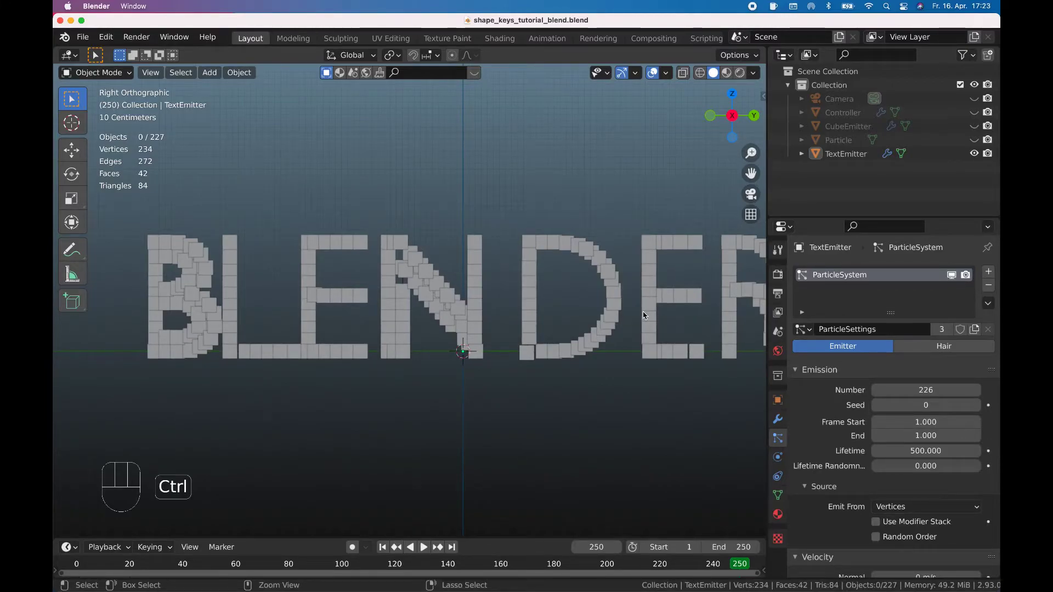
key(ctrl+space)
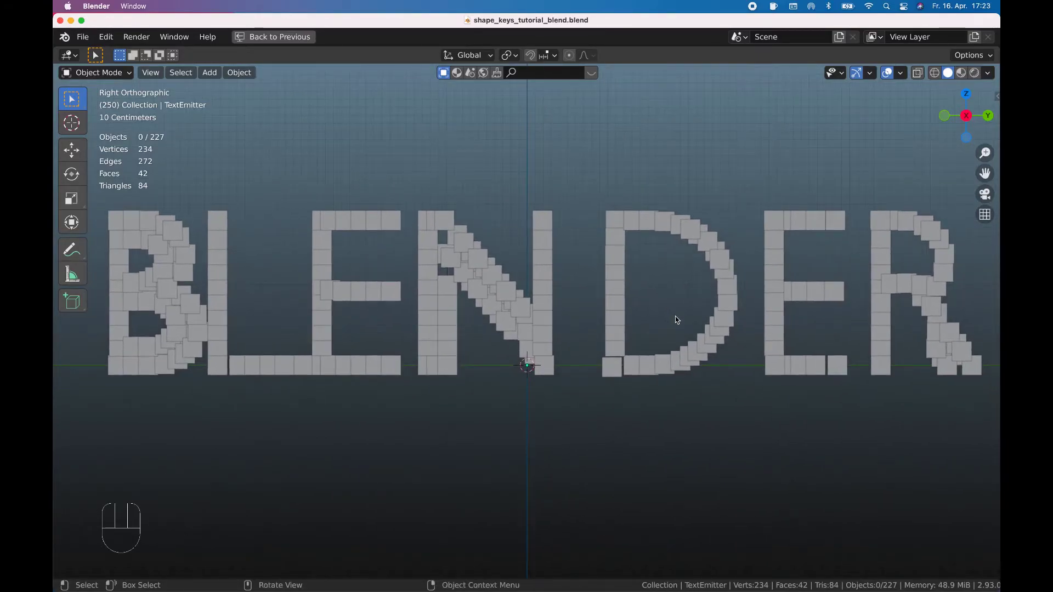
Delete the remaining faces on the N and R, rejoin the N's corner with an edge, and preview the cubes.
key(Tab)
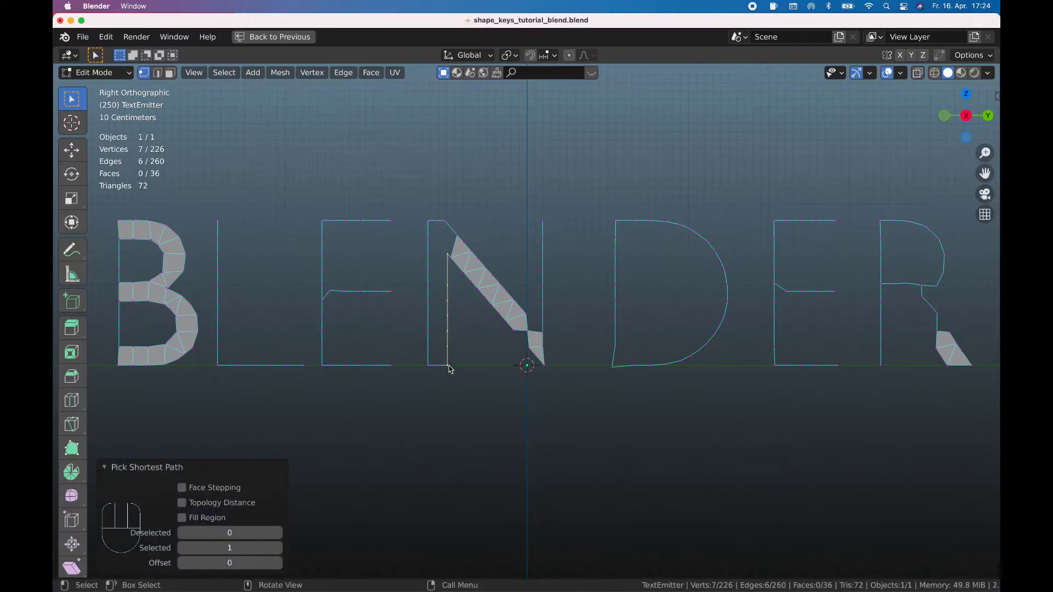
key(x)
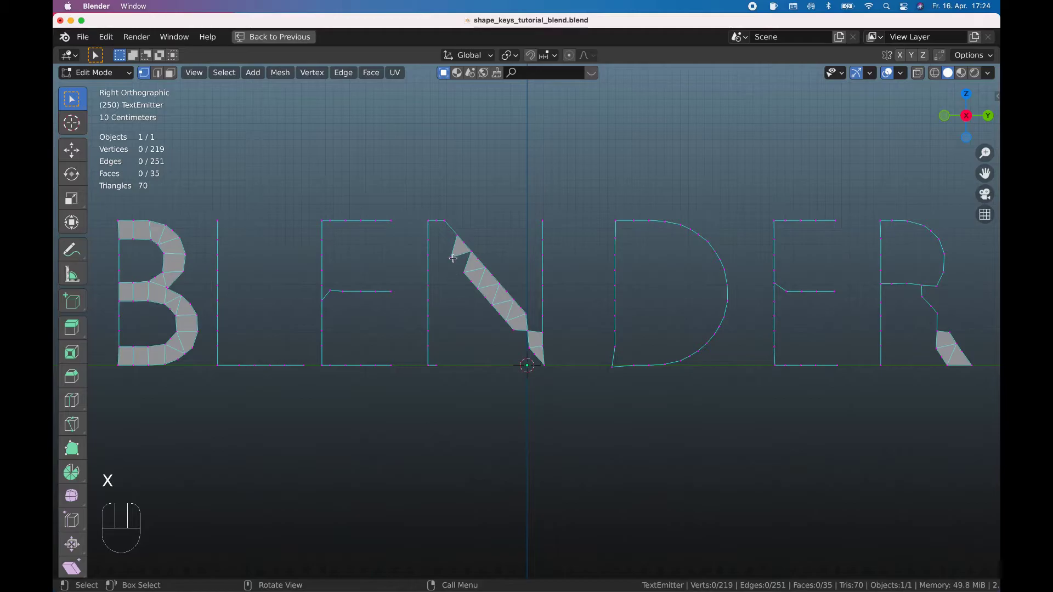
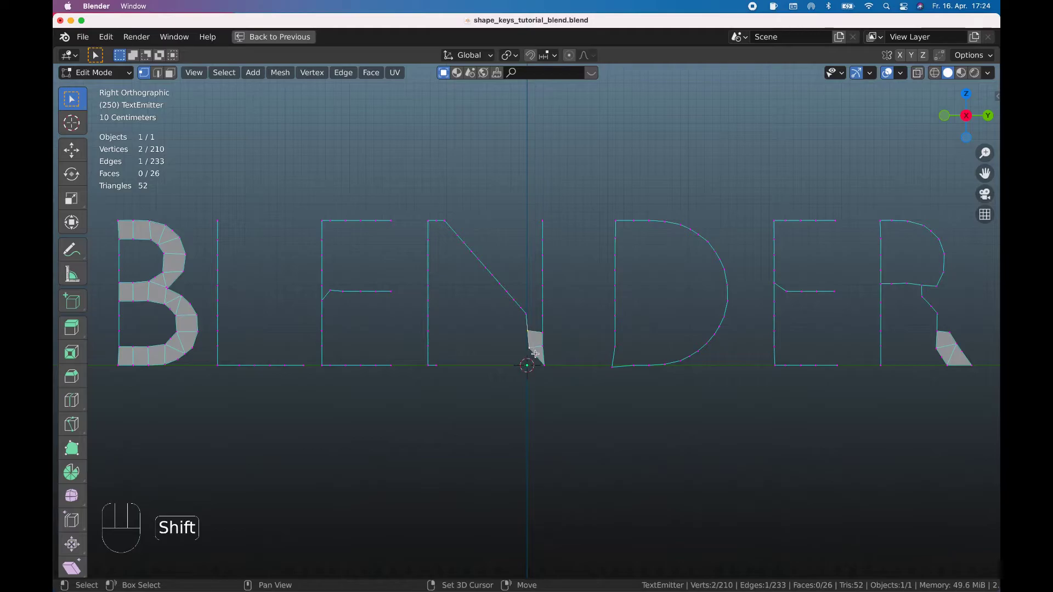
key(x)
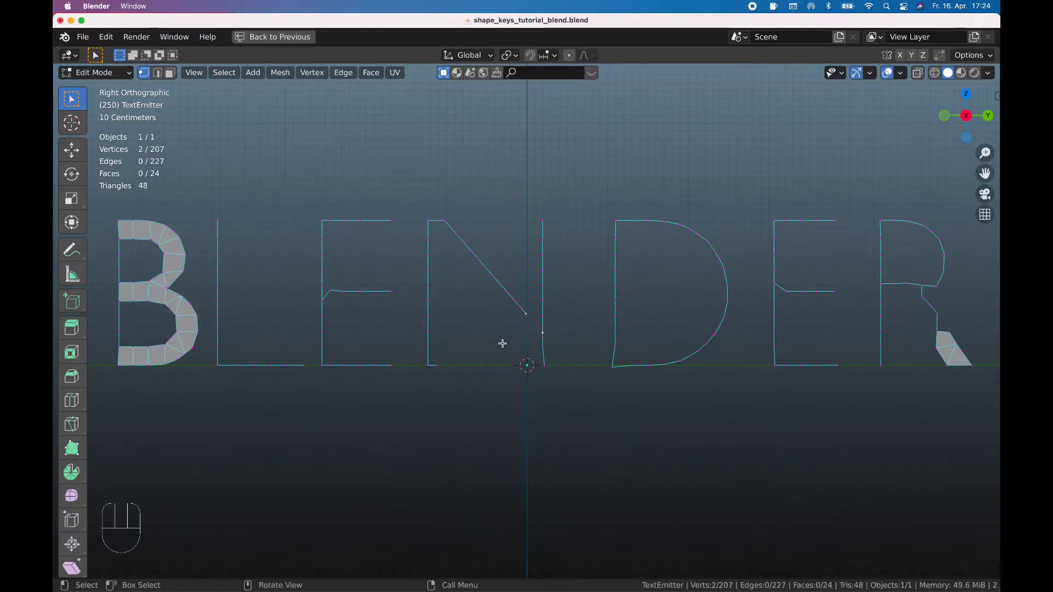
key(f)
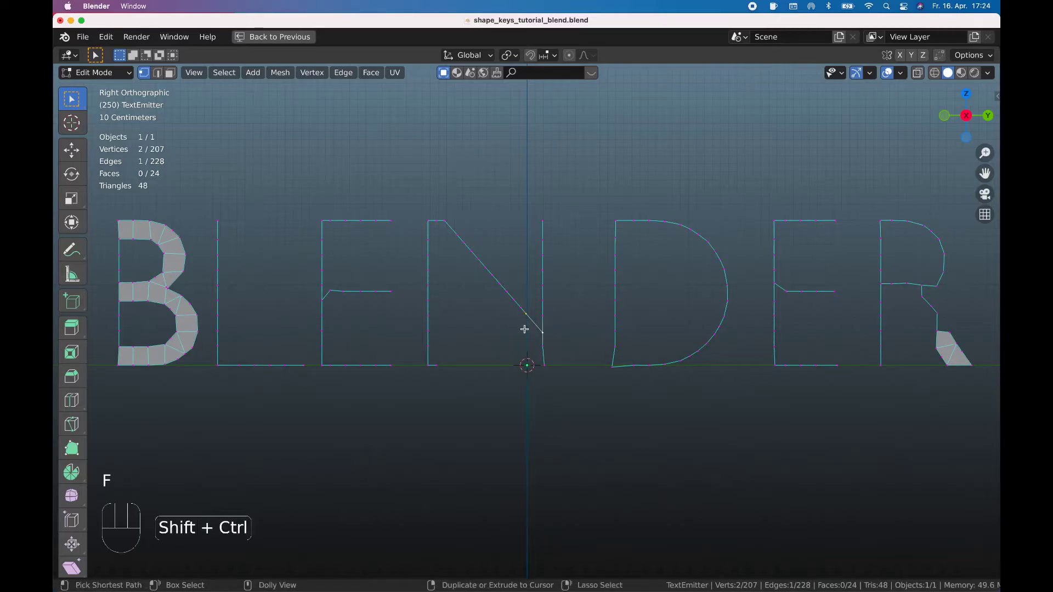
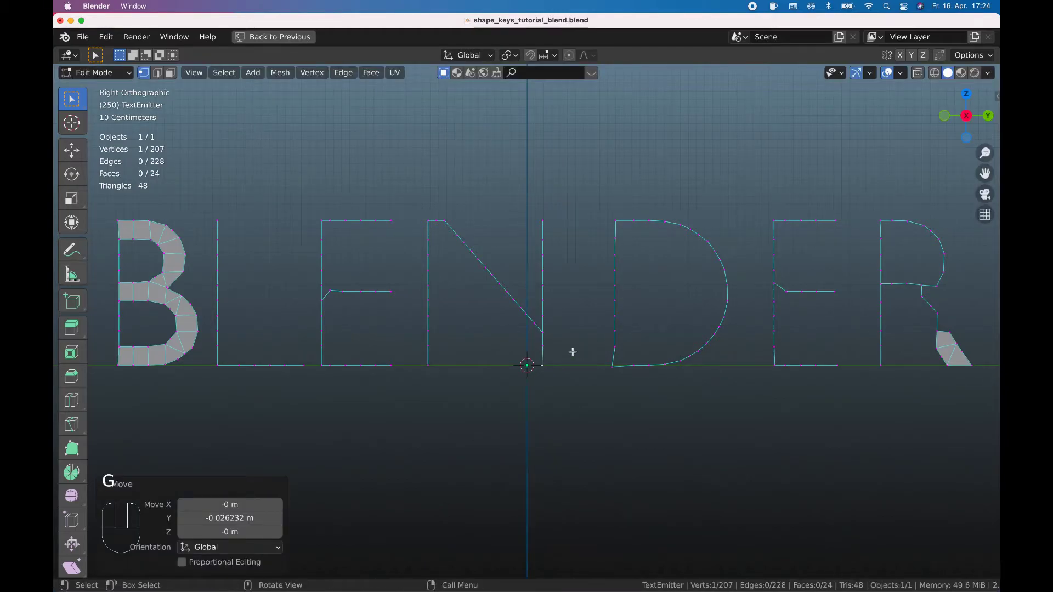
key(Tab)
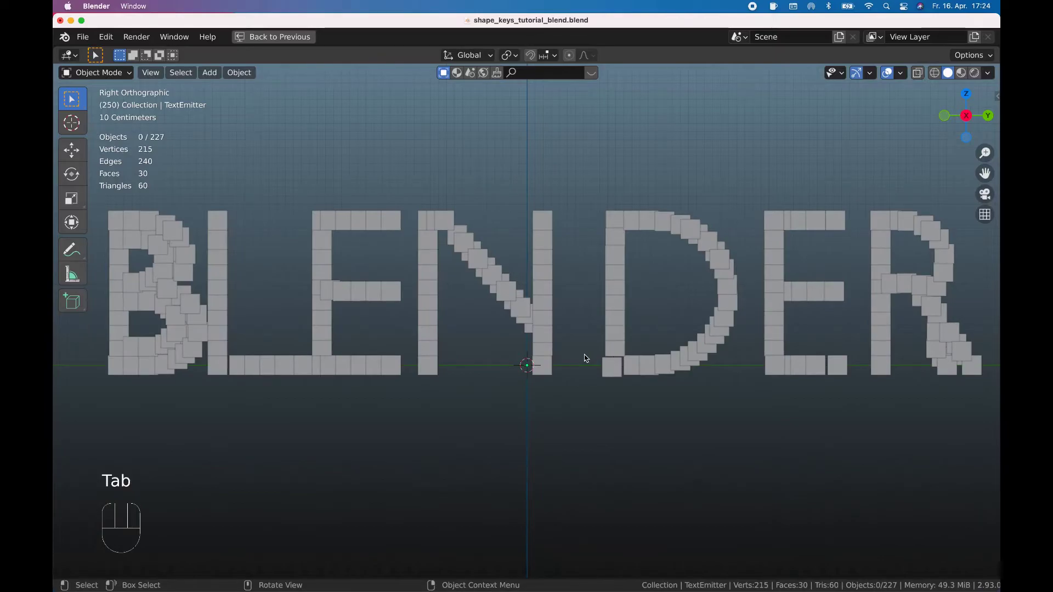
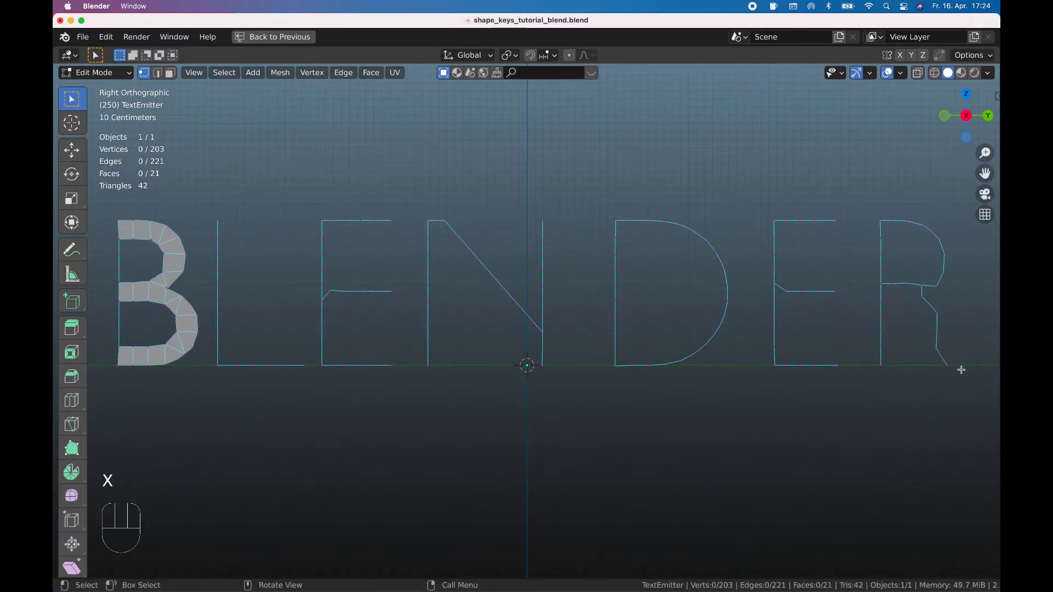
key(Tab)
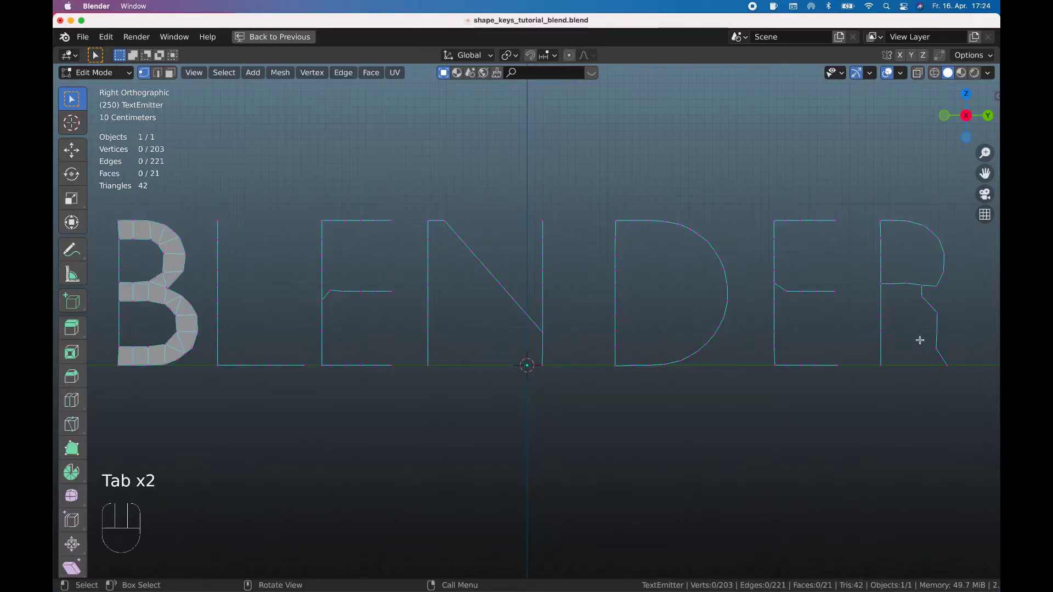
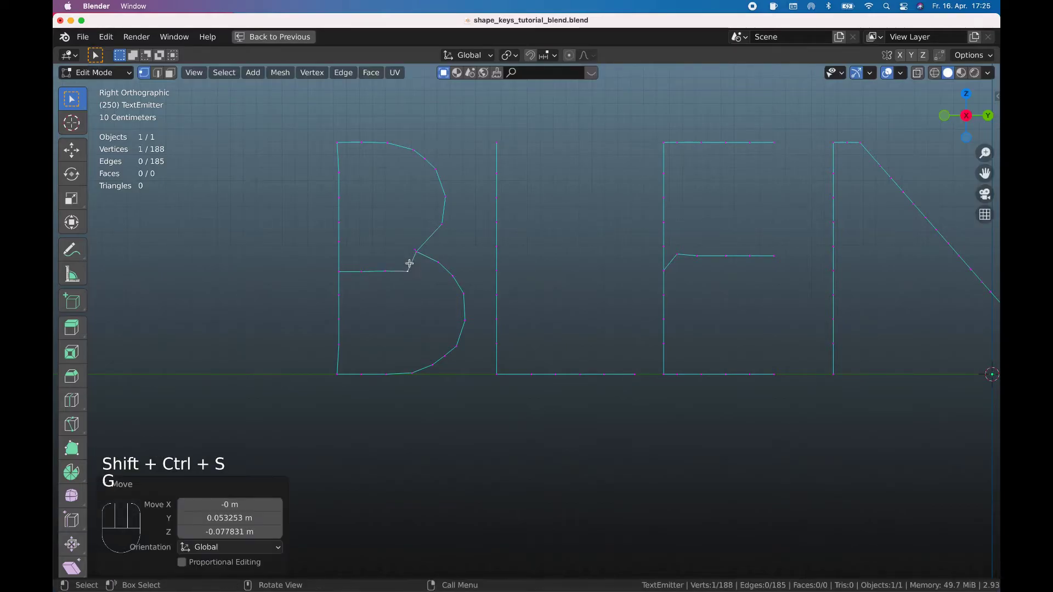
Remove a stray vertex in the B's middle and add vertices along the B and L outlines to reach 195.
key(x)
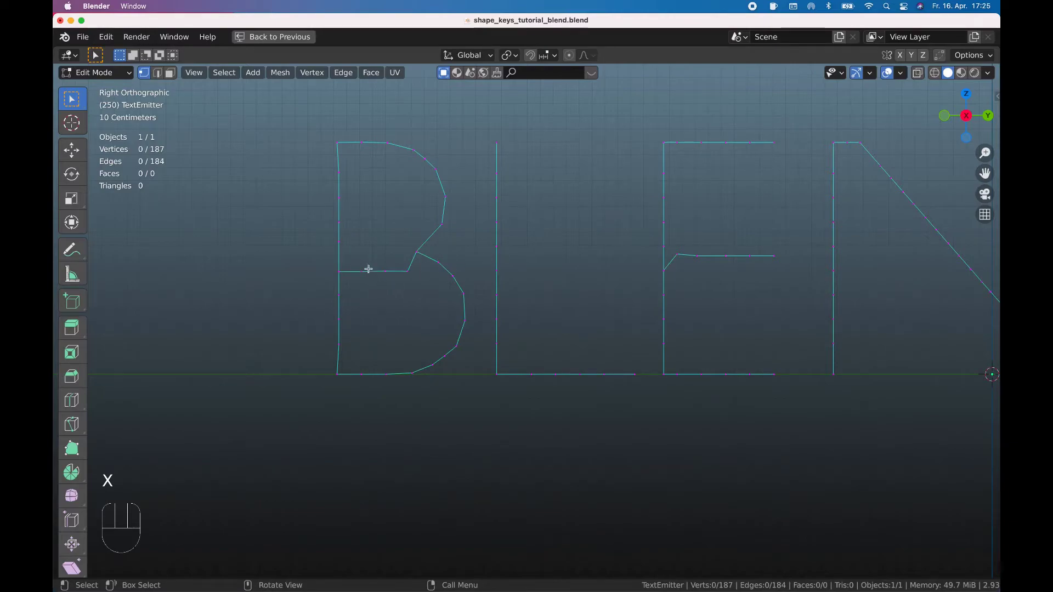
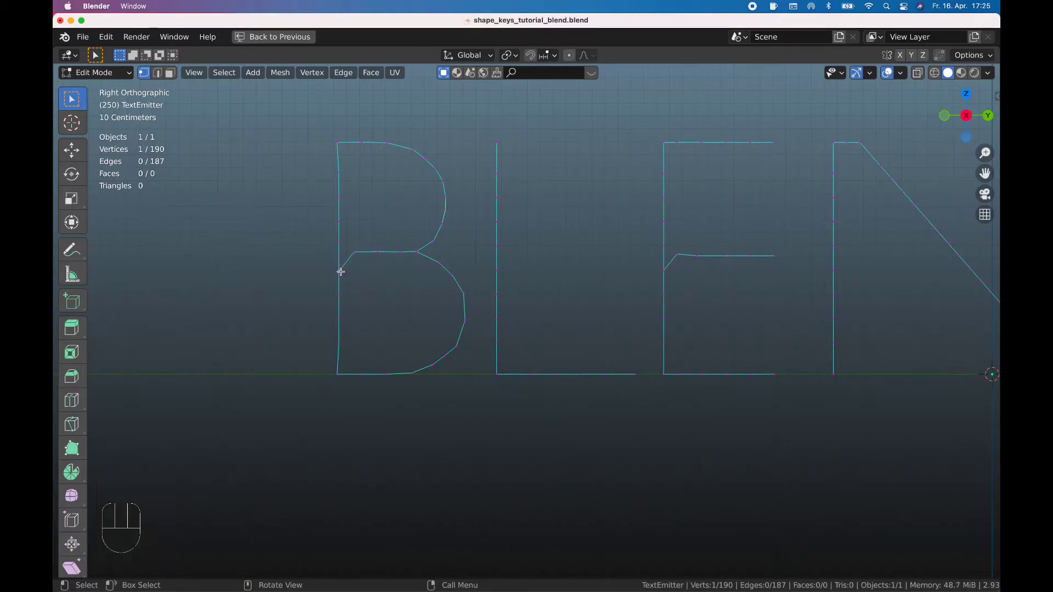
key(ctrl+shift+s)
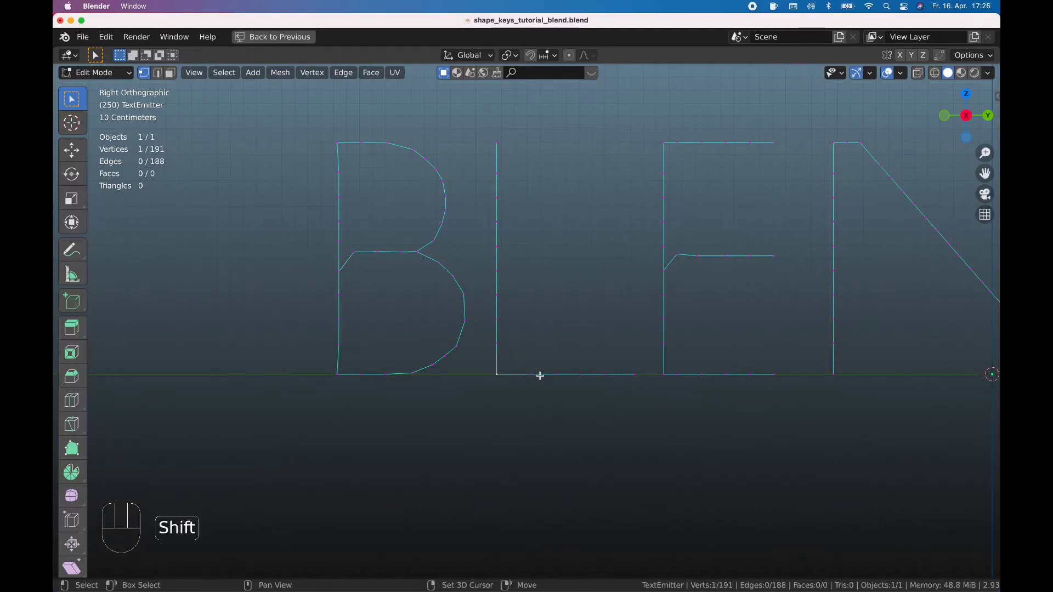
key(ctrl+shift+s)
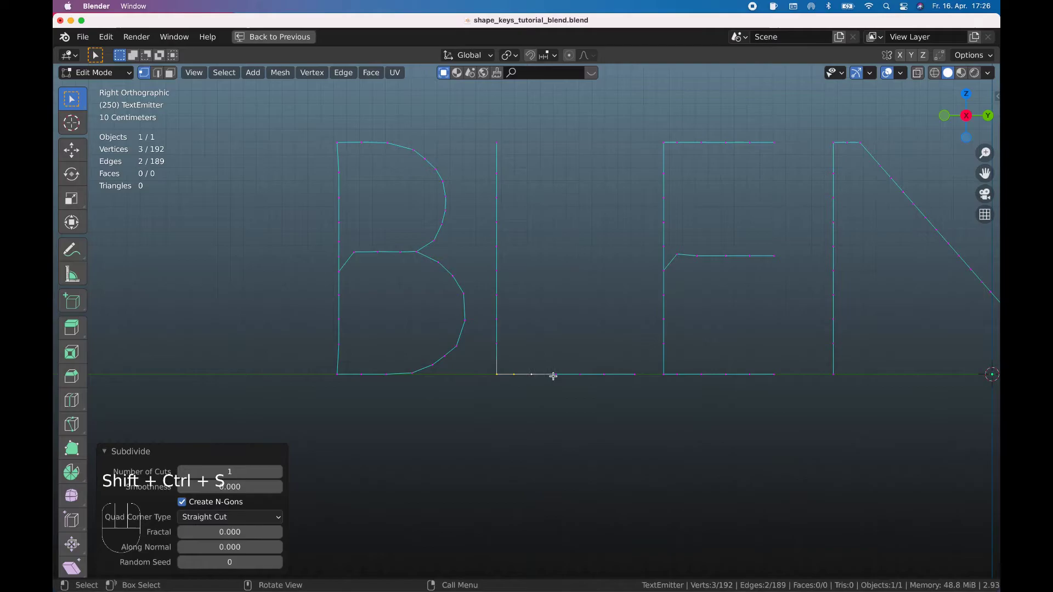
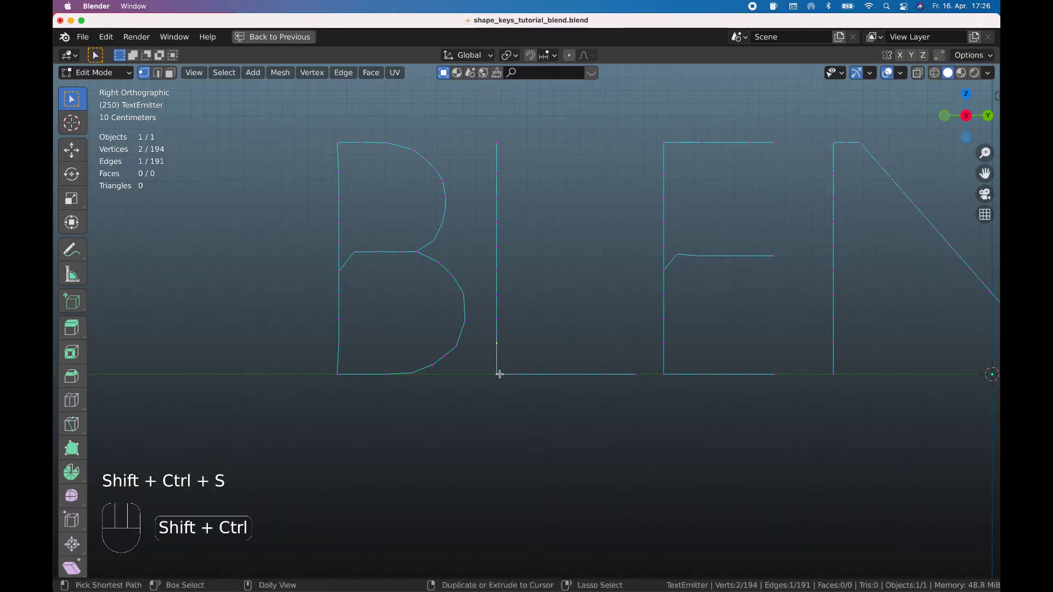
key(ctrl+shift+s)
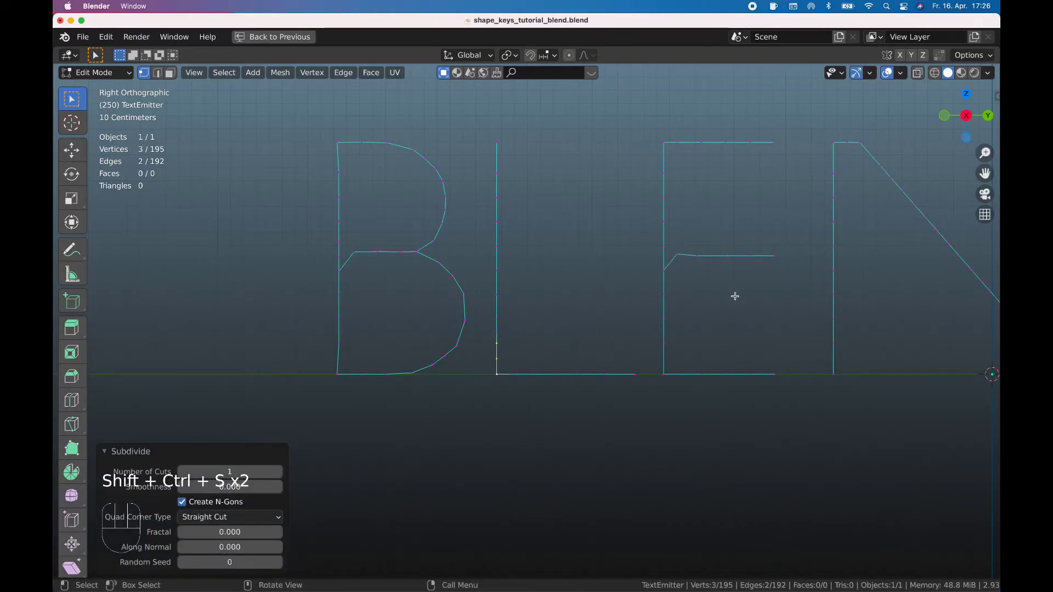
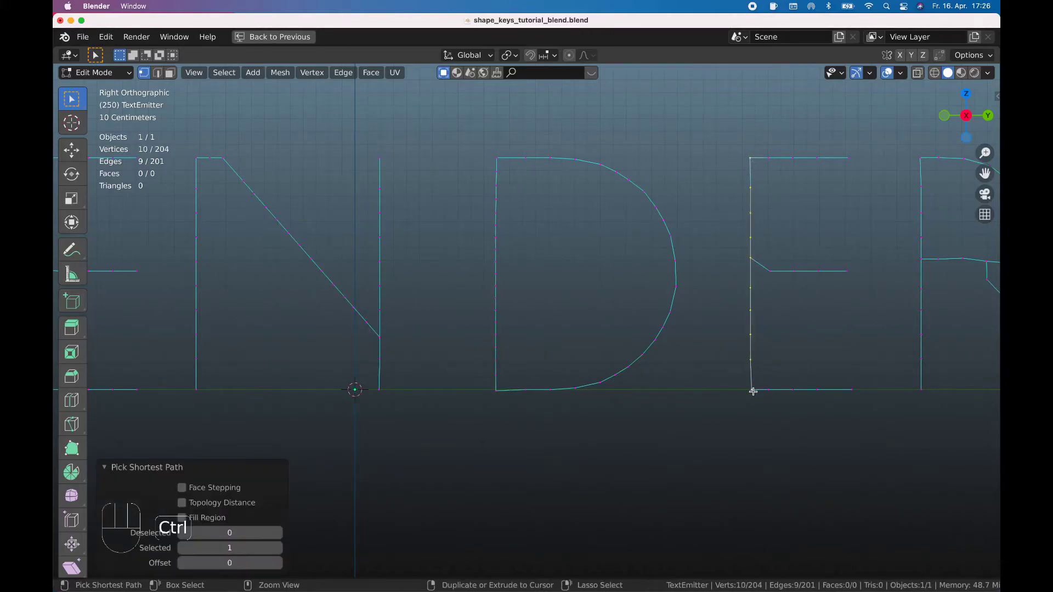
Add extra vertices along the E's left stroke and preview the cubes on the letters.
key(ctrl+shift+s)
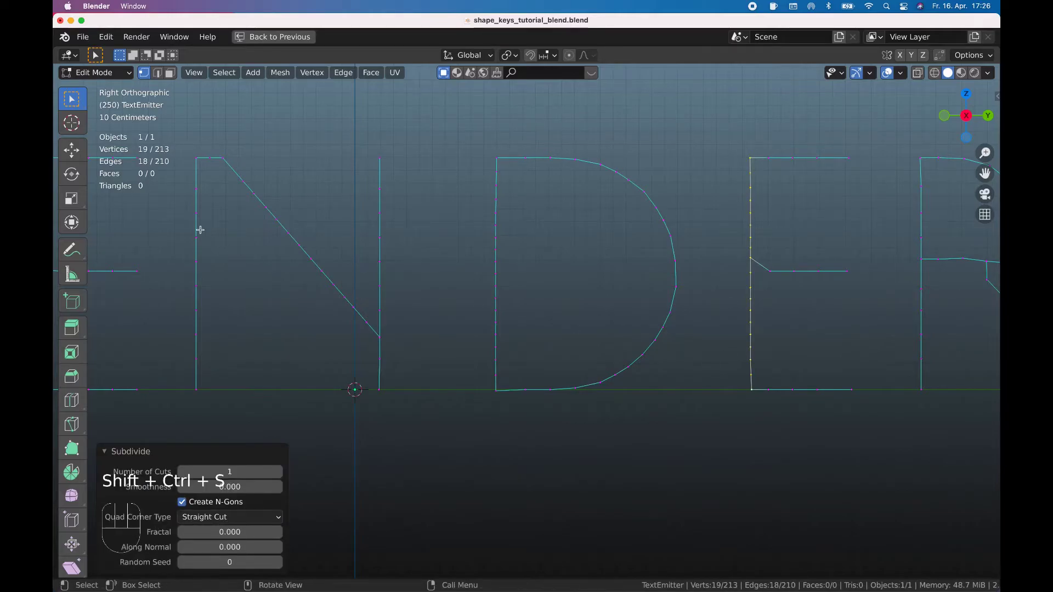
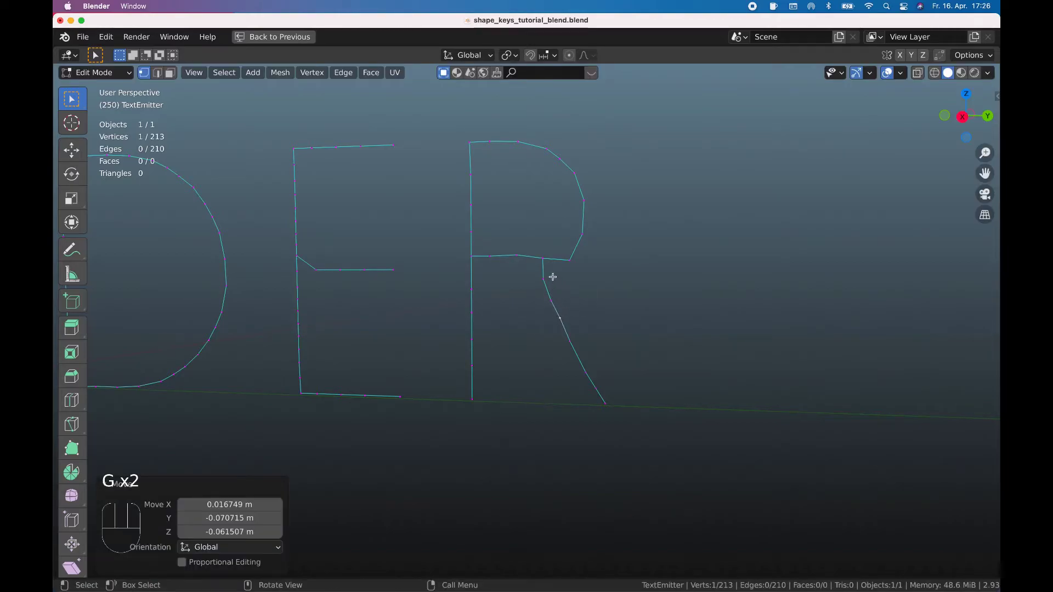
key(g)
key(Tab)
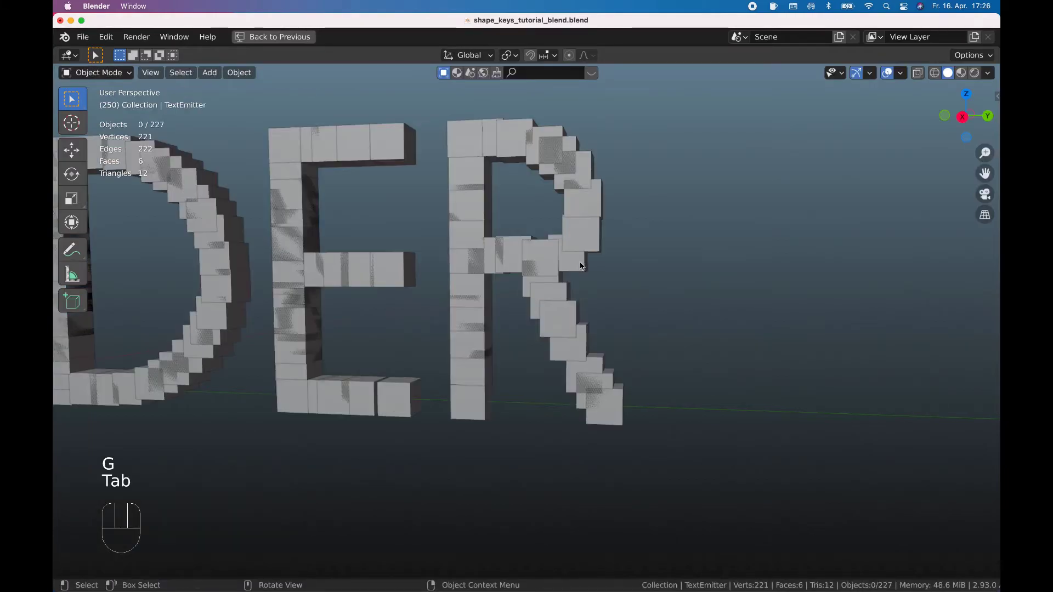
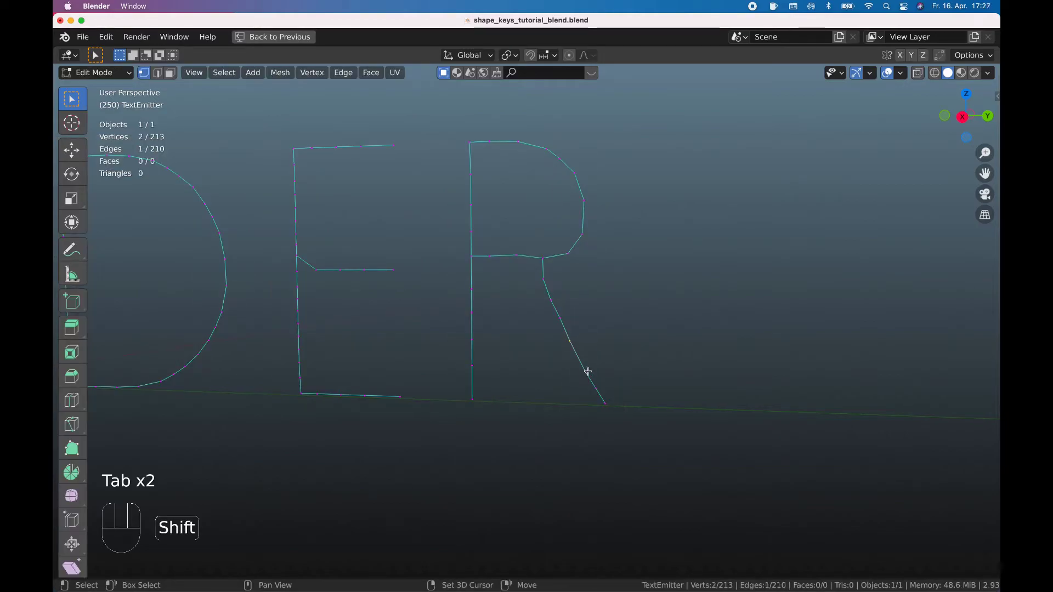
Add evenly spaced vertices along the R's diagonal leg and stem, checking the cubes in Object Mode.
key(ctrl+shift+s)
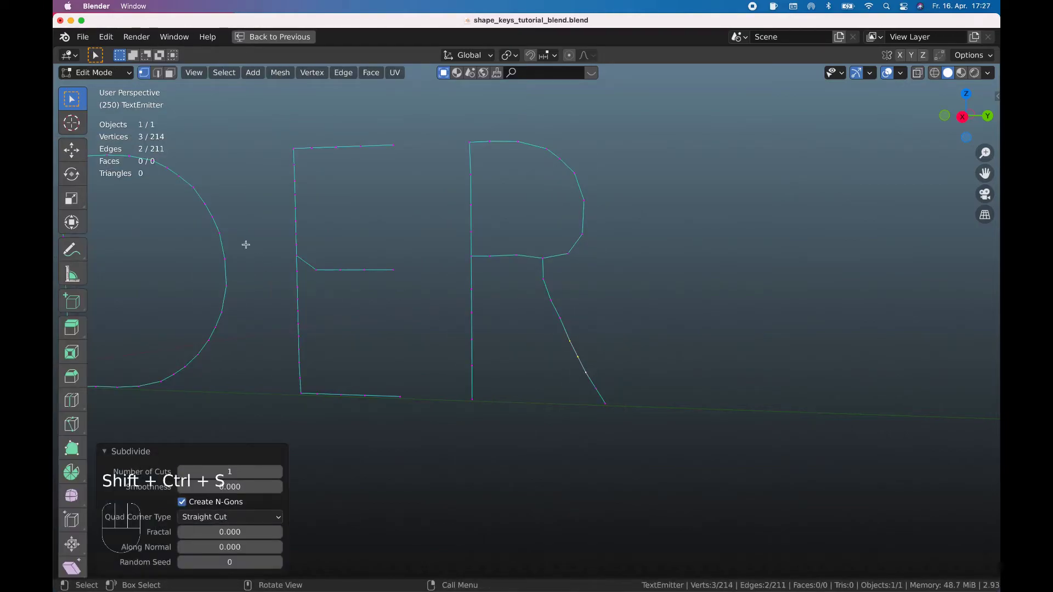
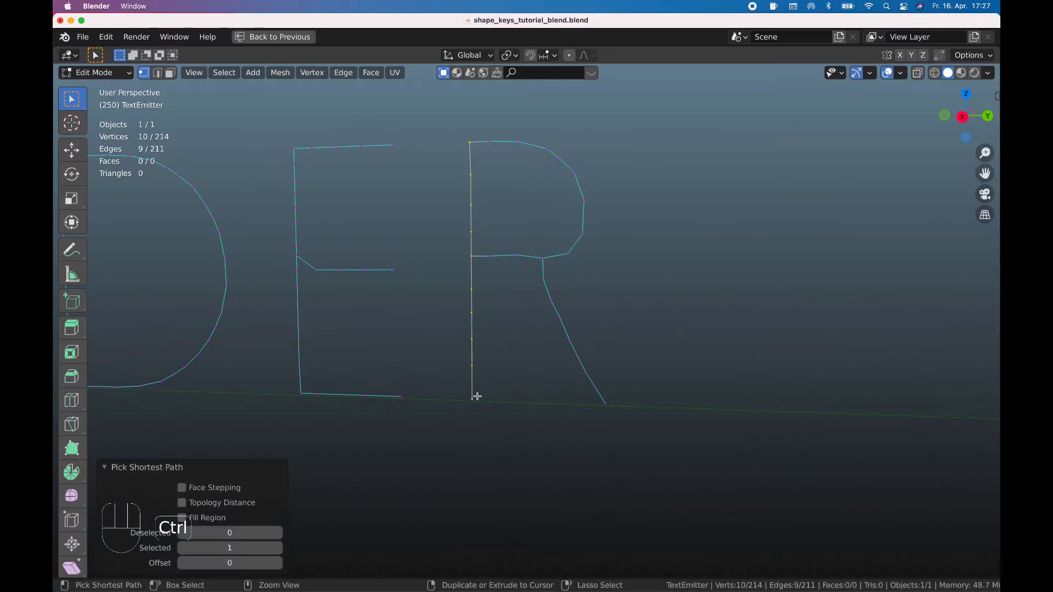
key(ctrl+shift+s)
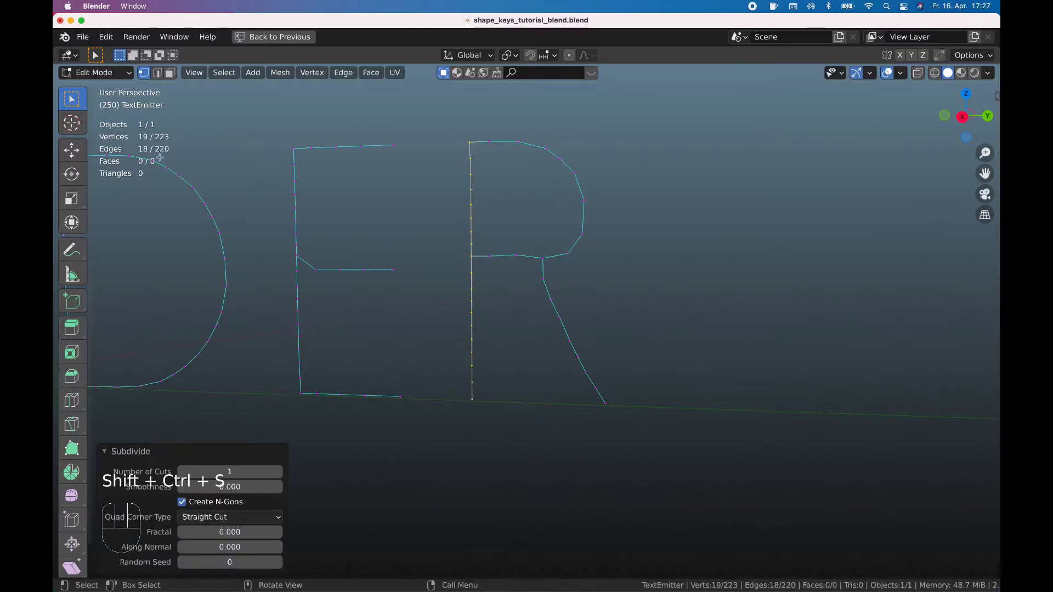
key(Tab)
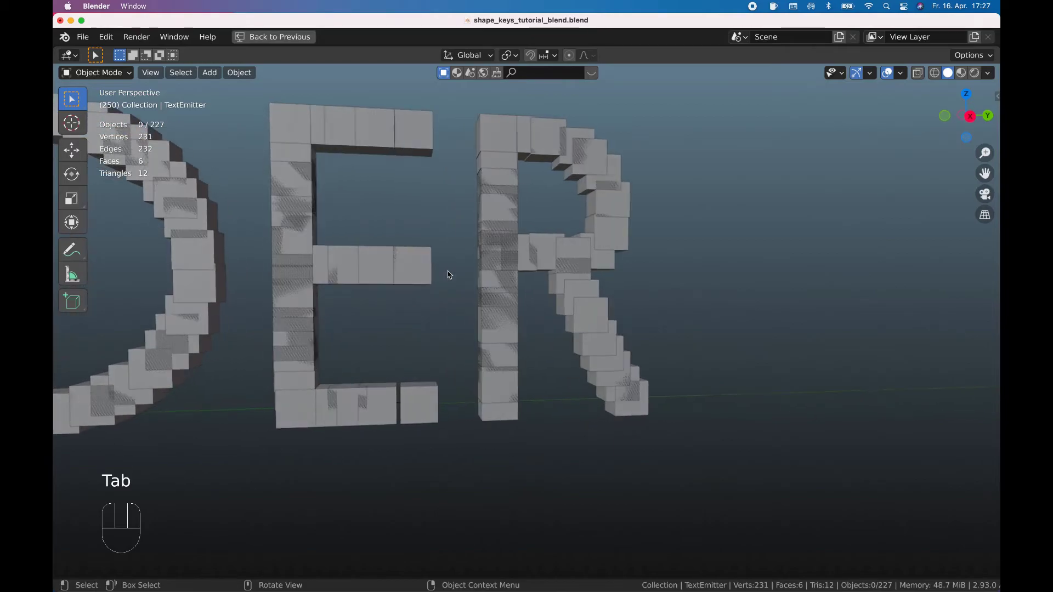
key(Tab)
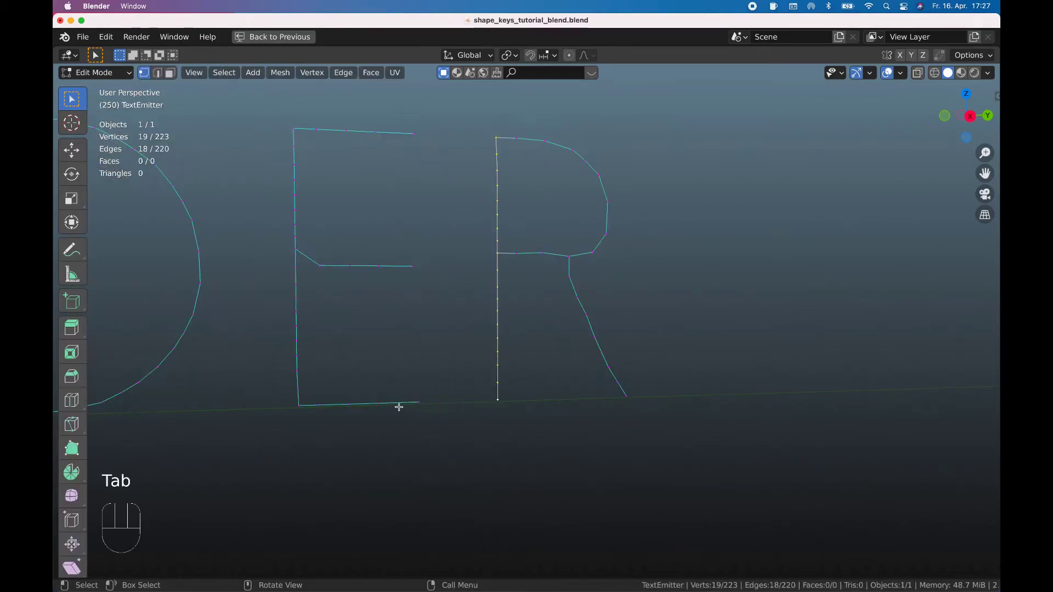
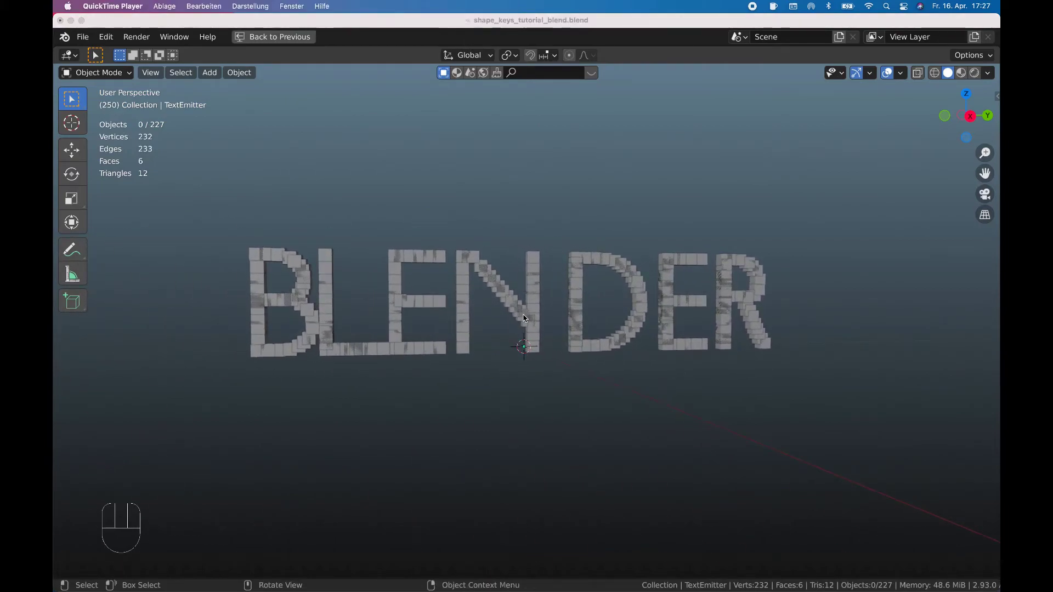
Move the point on the N's diagonal so its cubes line up and leave Edit Mode.
click(526, 316)
key(Tab)
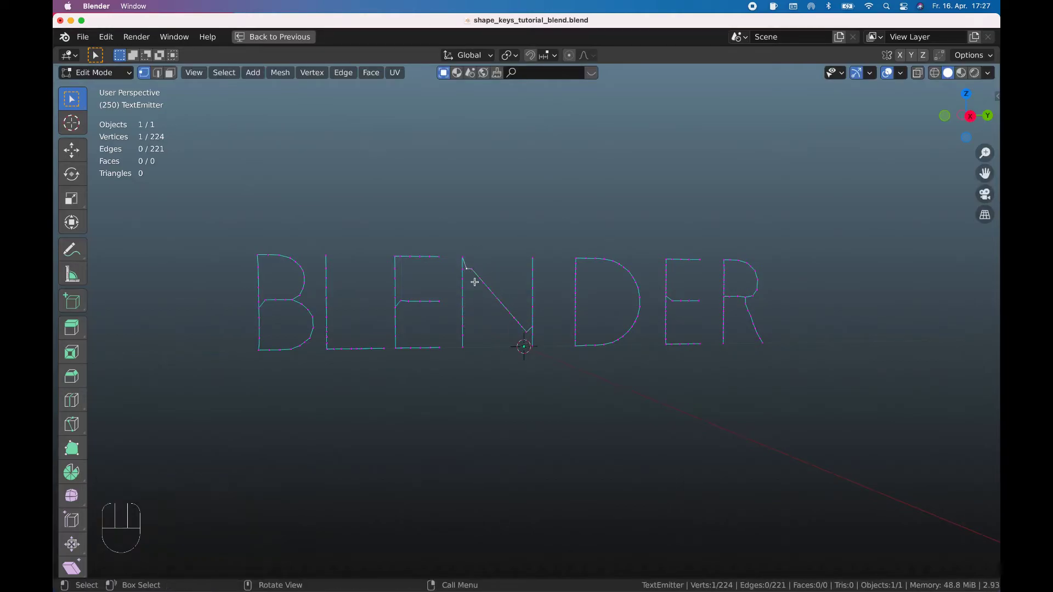
key(g)
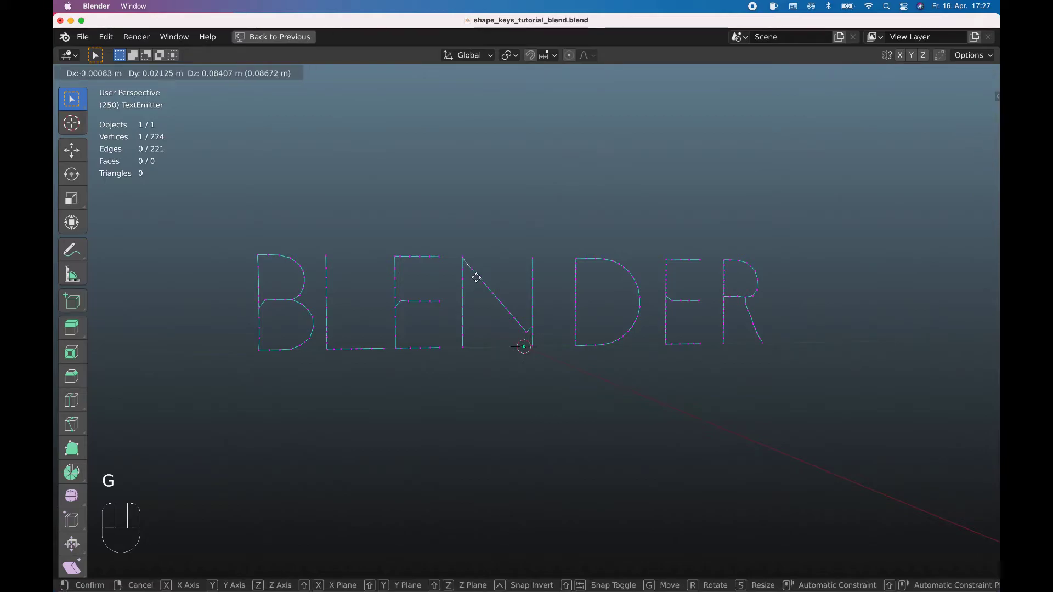
key(Tab)
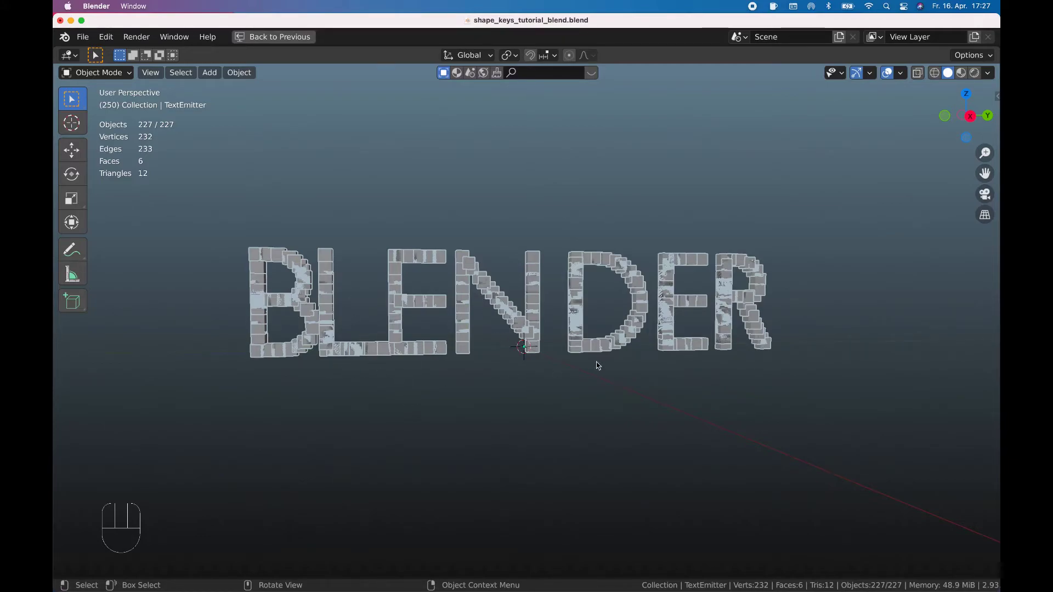
Orbit to see the word's depth, deselect all and view BLENDER straight from the side.
key(Tab)
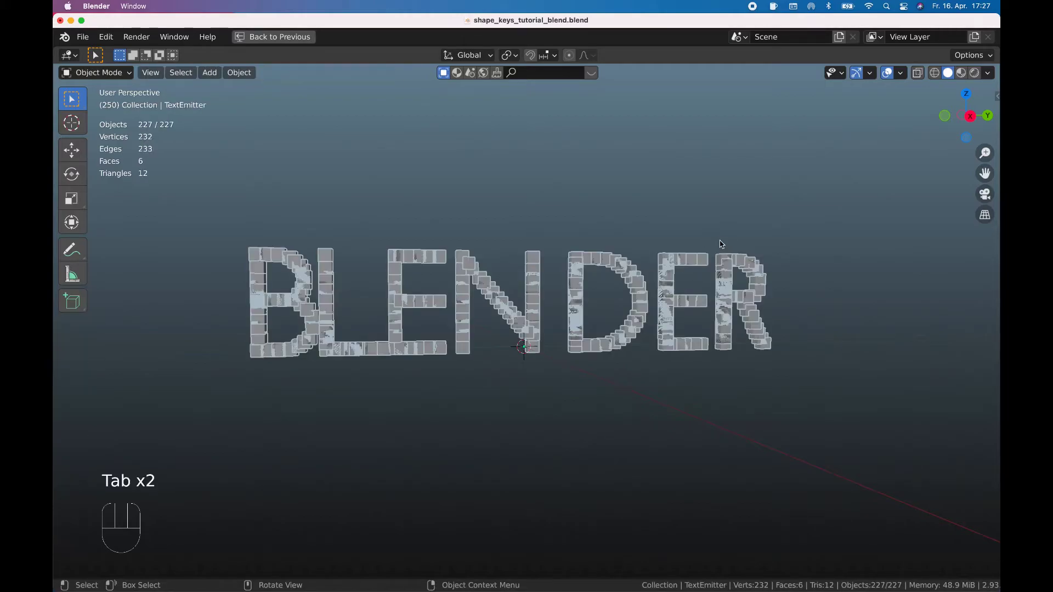
key(KP_7)
click(649, 442)
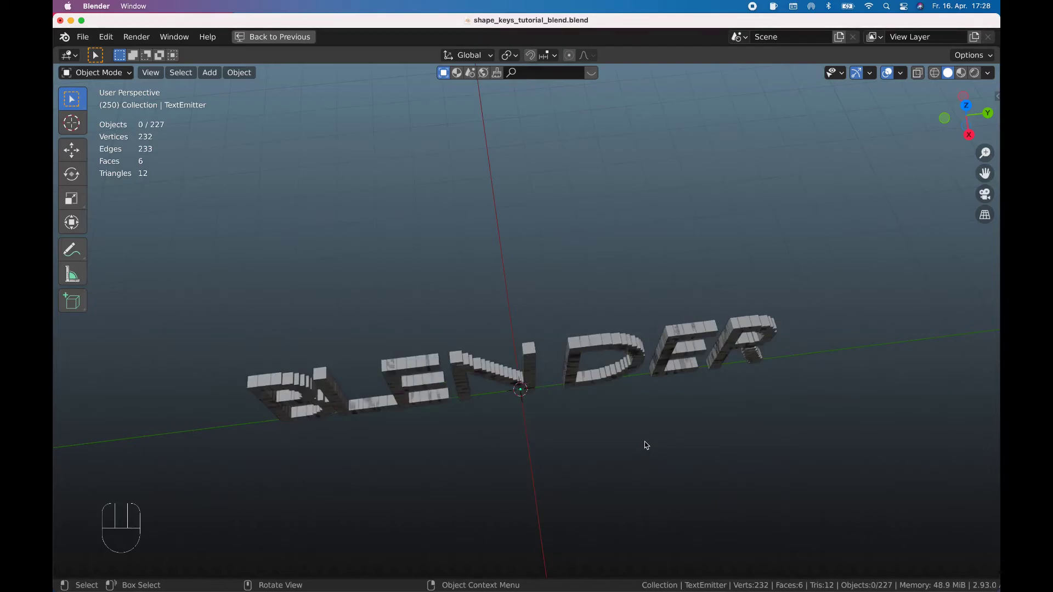
key(KP_3)
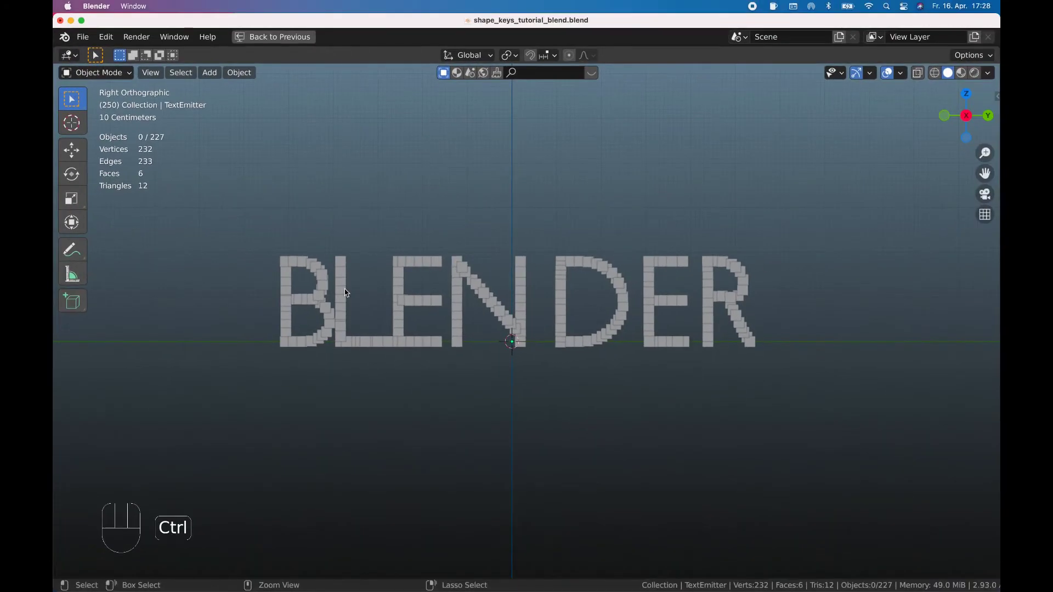
Reveal CubeEmitter to read its 226-point count, then hide it and show TextEmitter again.
key(ctrl+space)
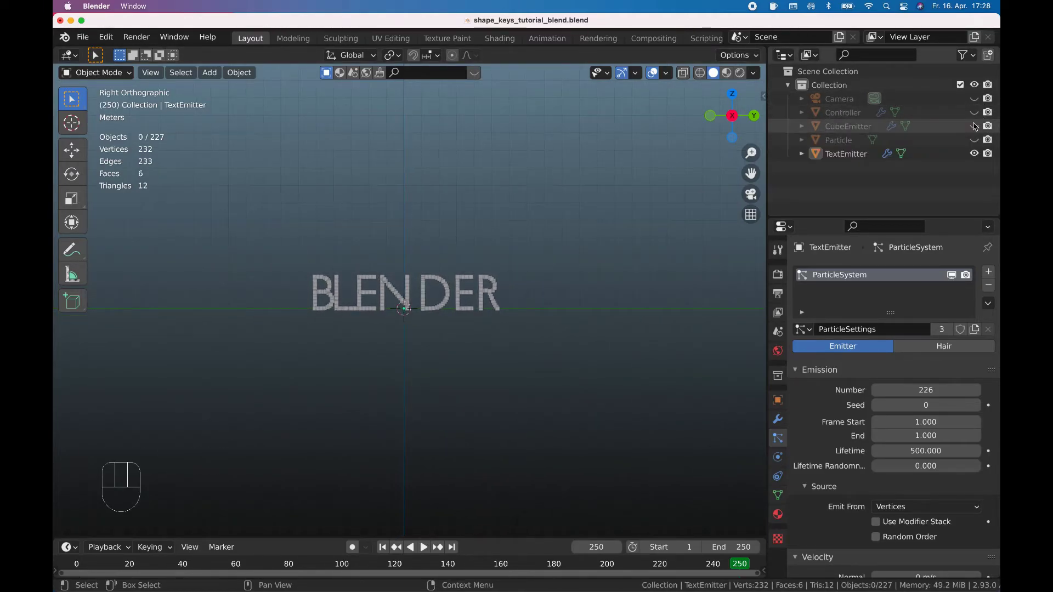
click(977, 123)
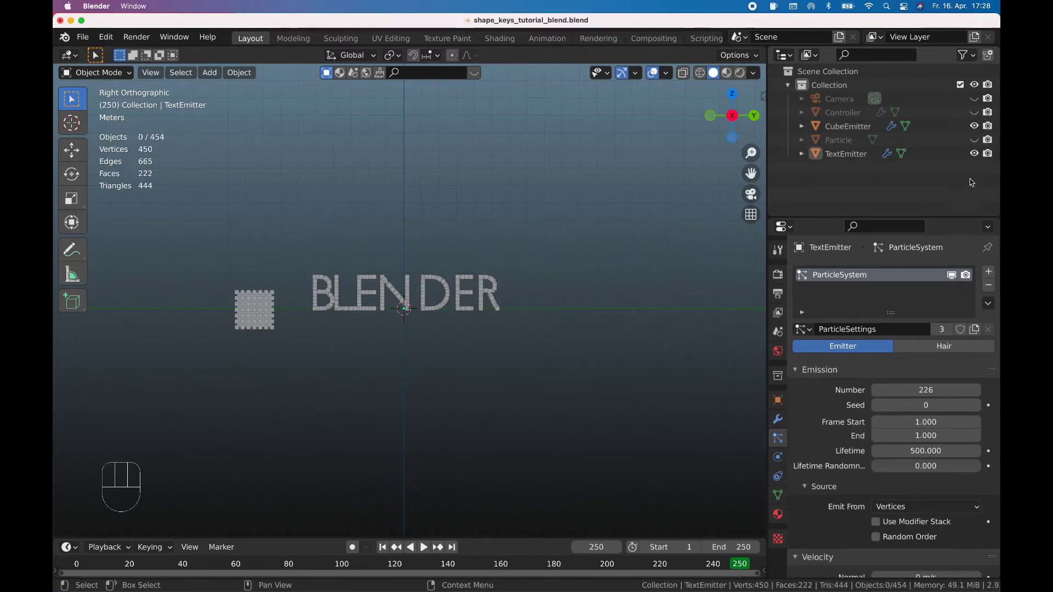
click(974, 158)
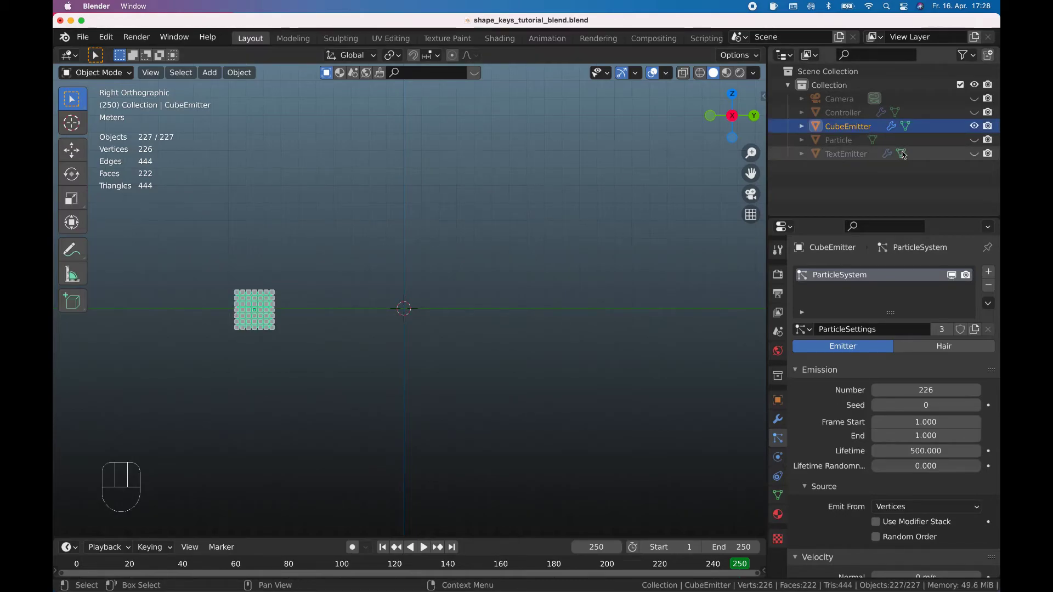
click(979, 130)
click(978, 159)
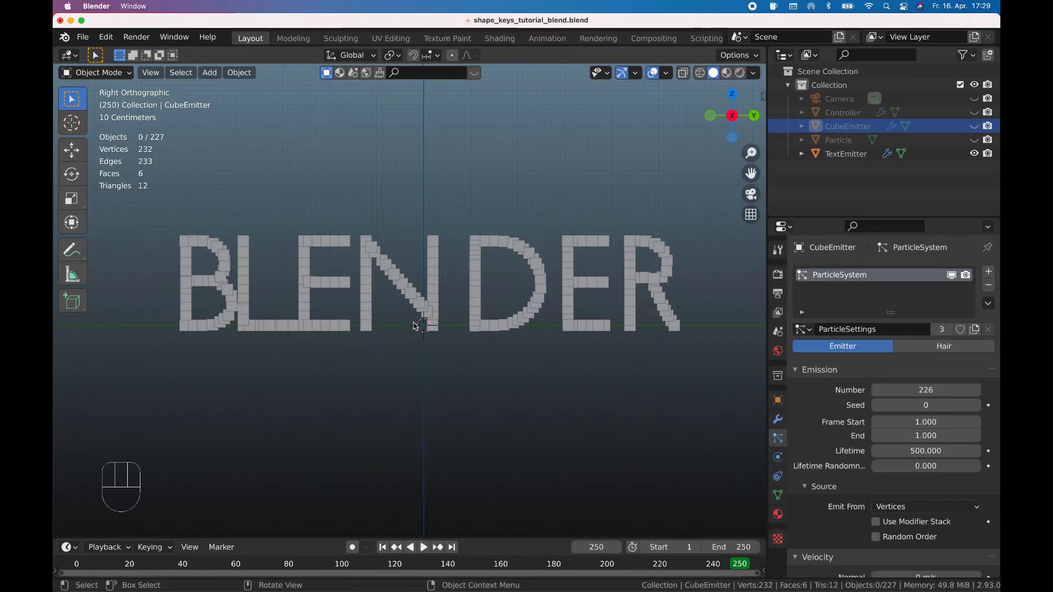
Edit TextEmitter's points and delete extra vertices to approach 226 cubes.
key(Tab)
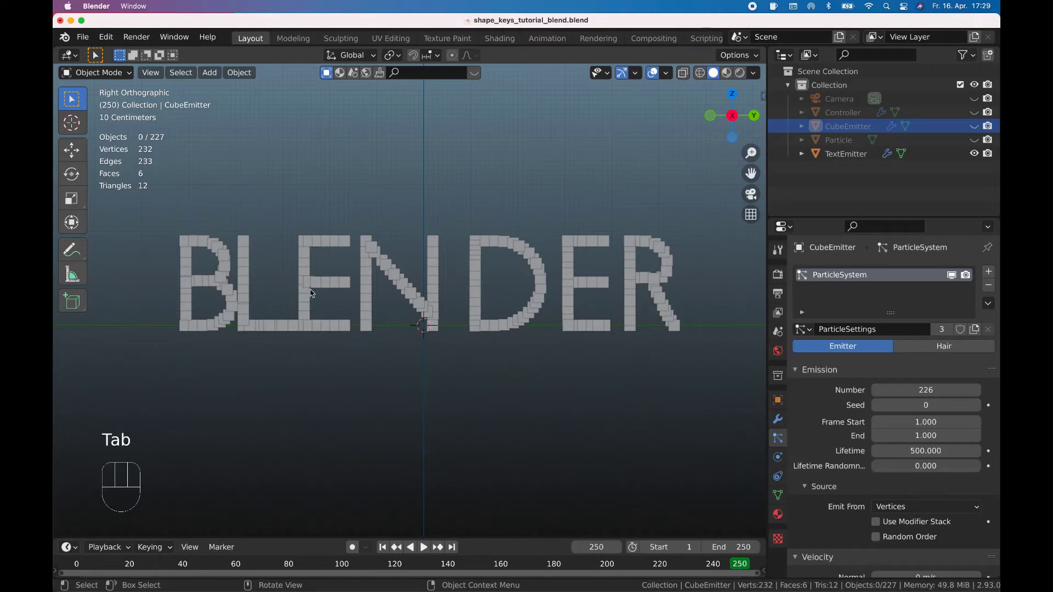
key(Tab)
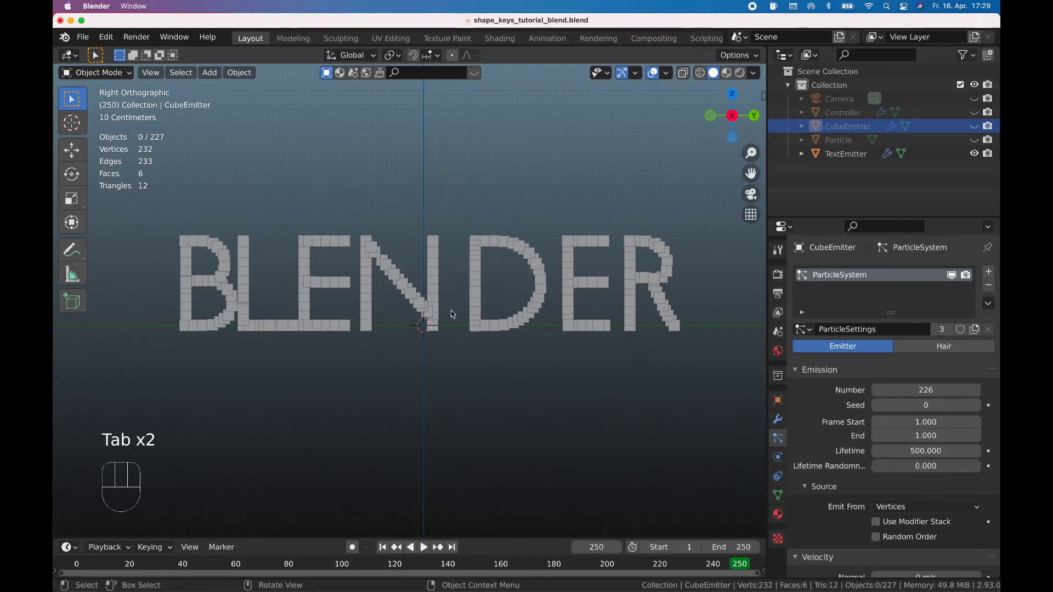
click(436, 309)
key(Tab)
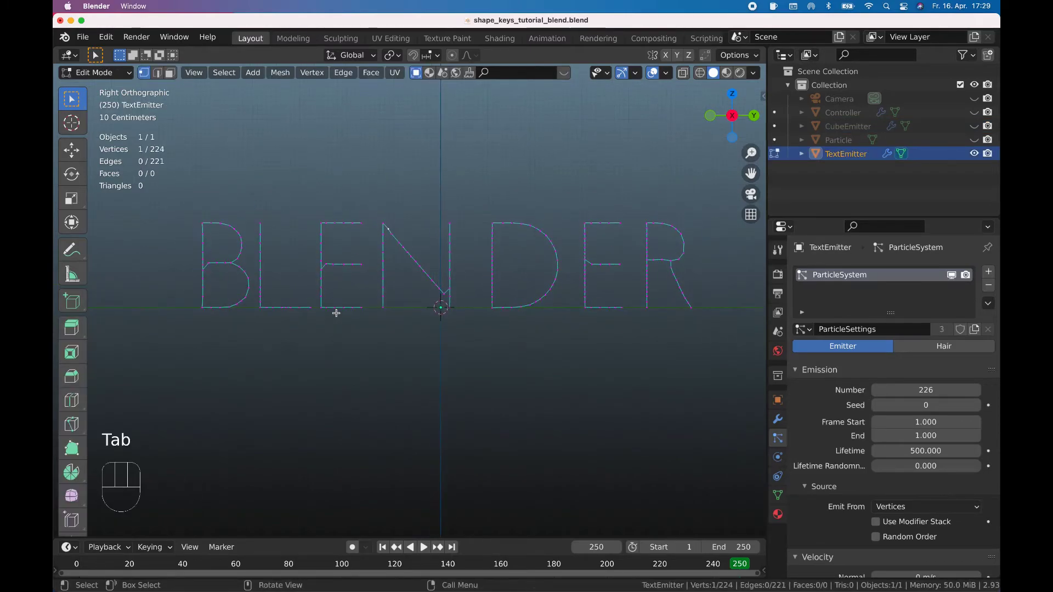
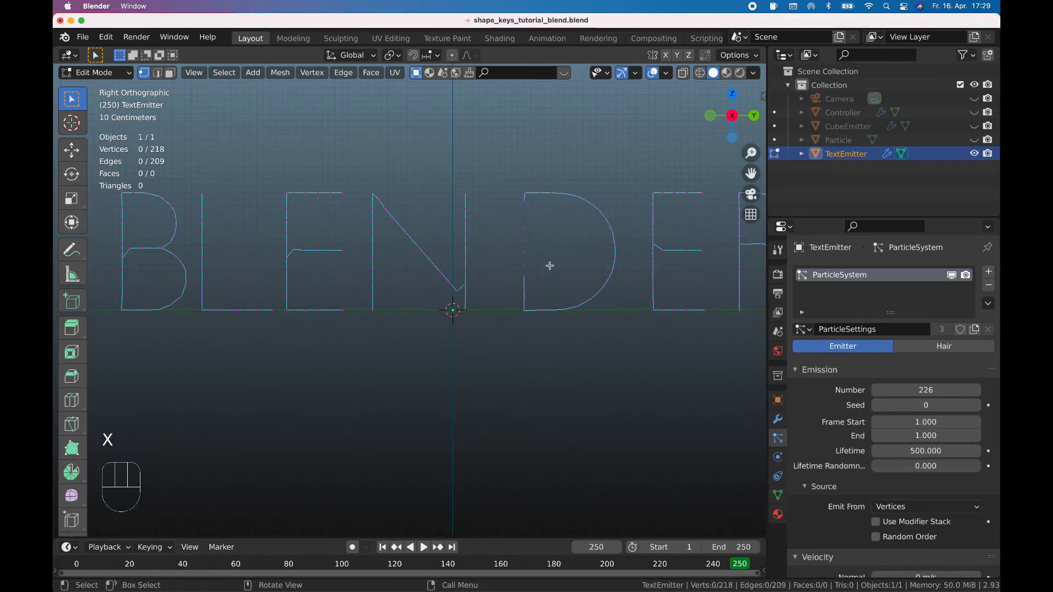
key(Tab)
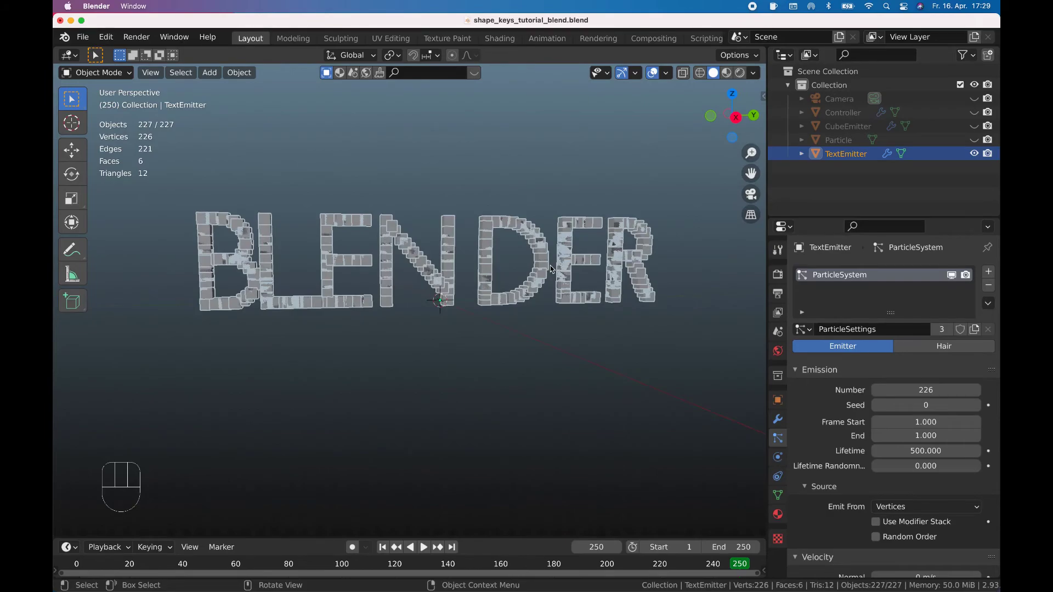
Check the word from top and side views and trim the last extra points to exactly 226.
key(KP_7)
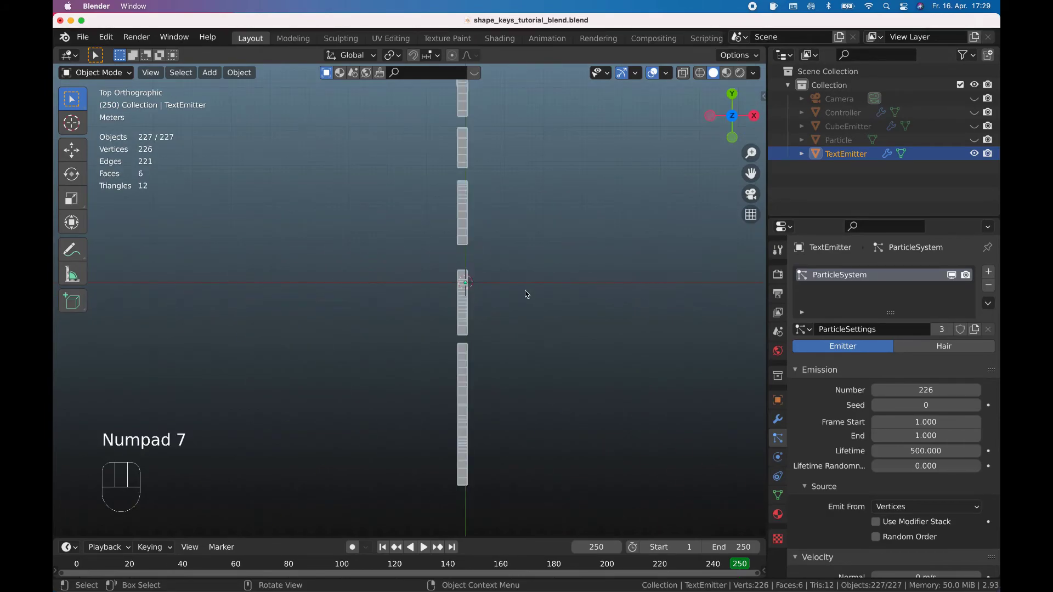
key(KP_3)
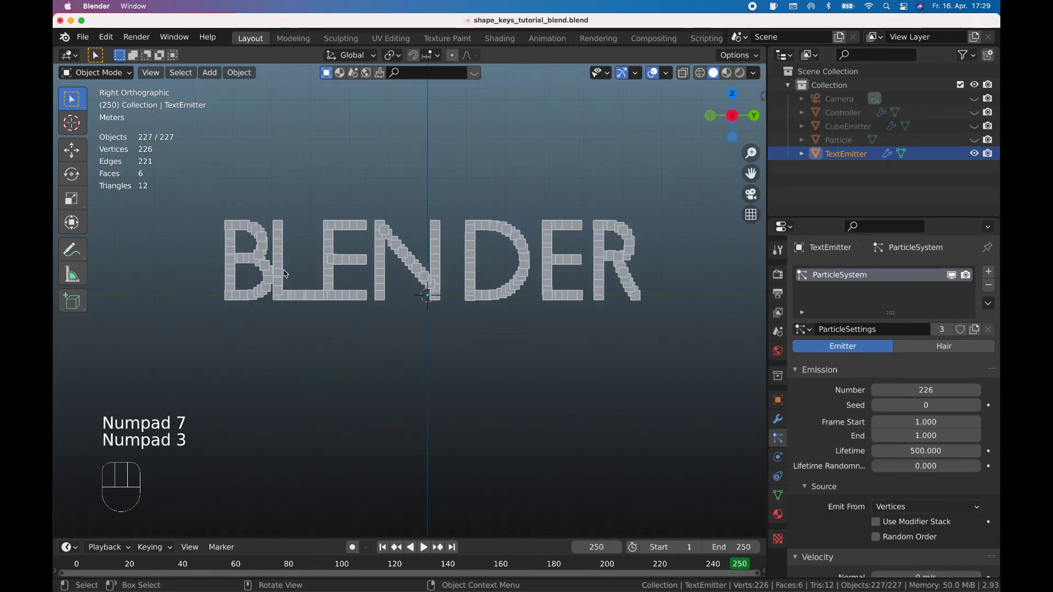
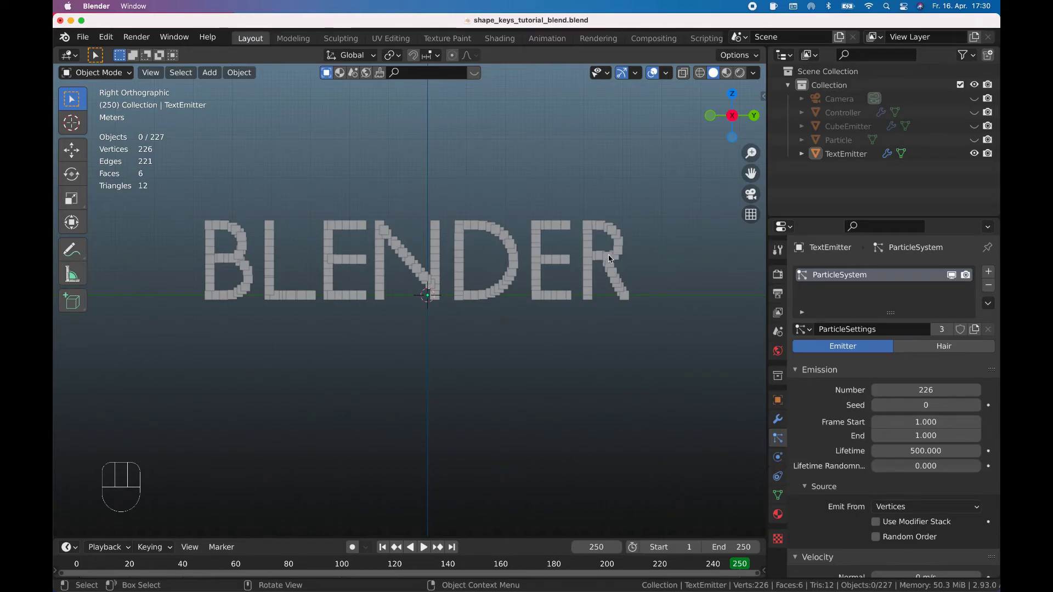
key(Tab)
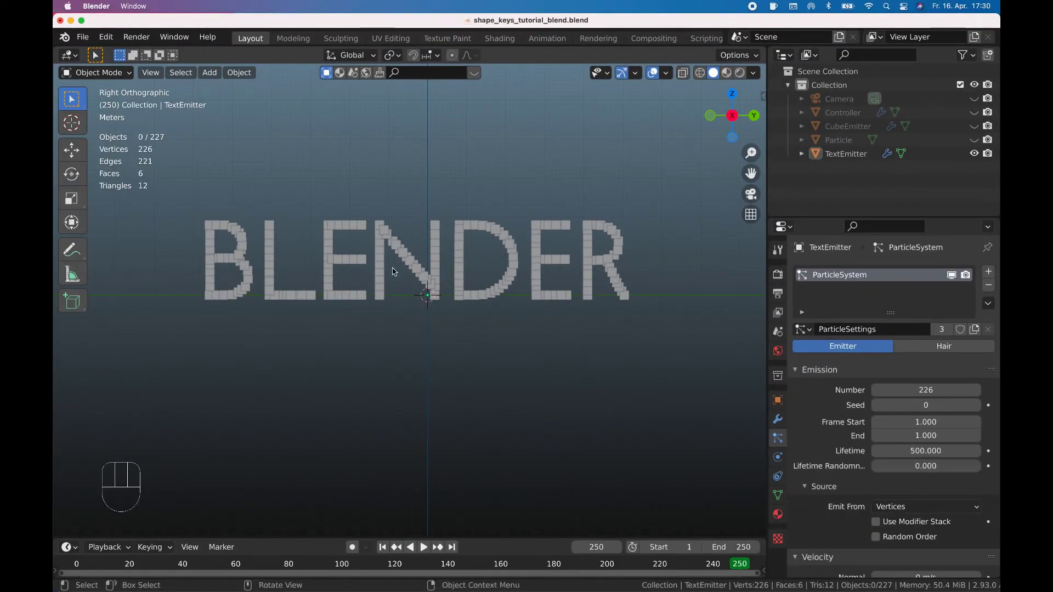
key(Tab)
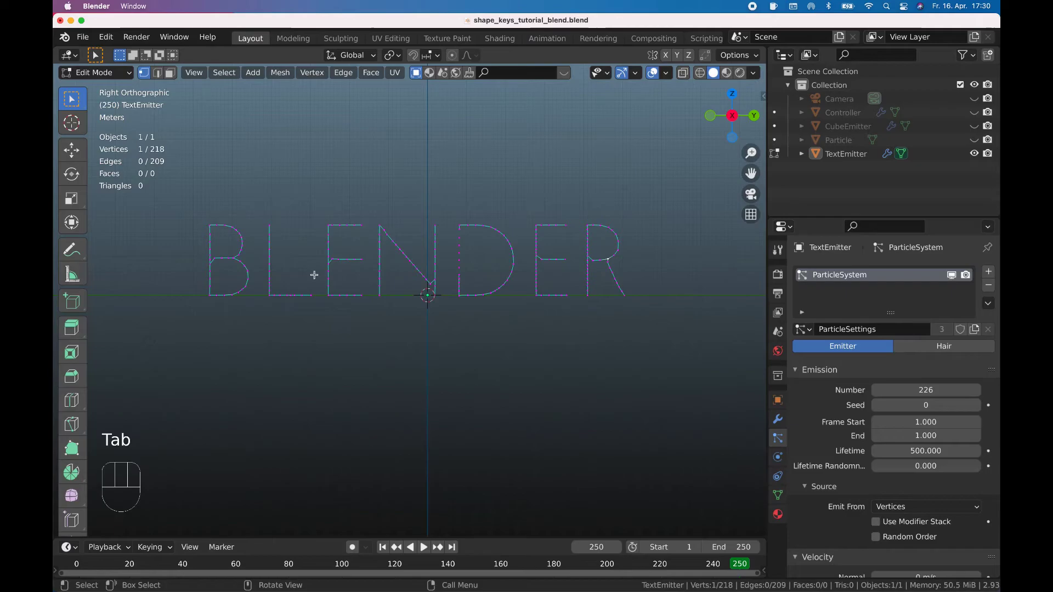
key(Tab)
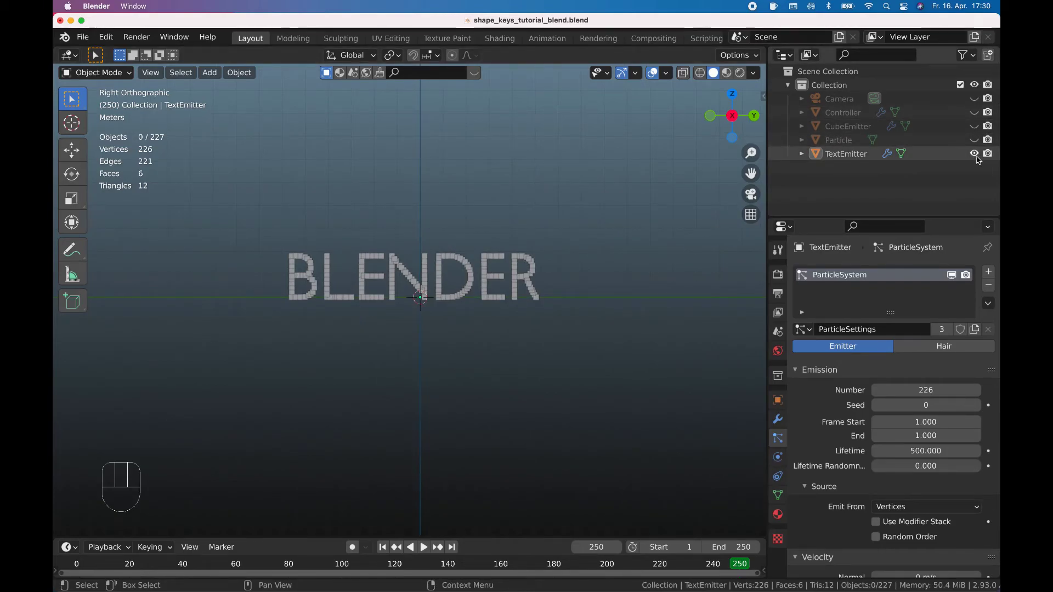
Hide TextEmitter, show the Controller cone, play the cube-to-BLENDER morph and return to frame 1.
click(977, 158)
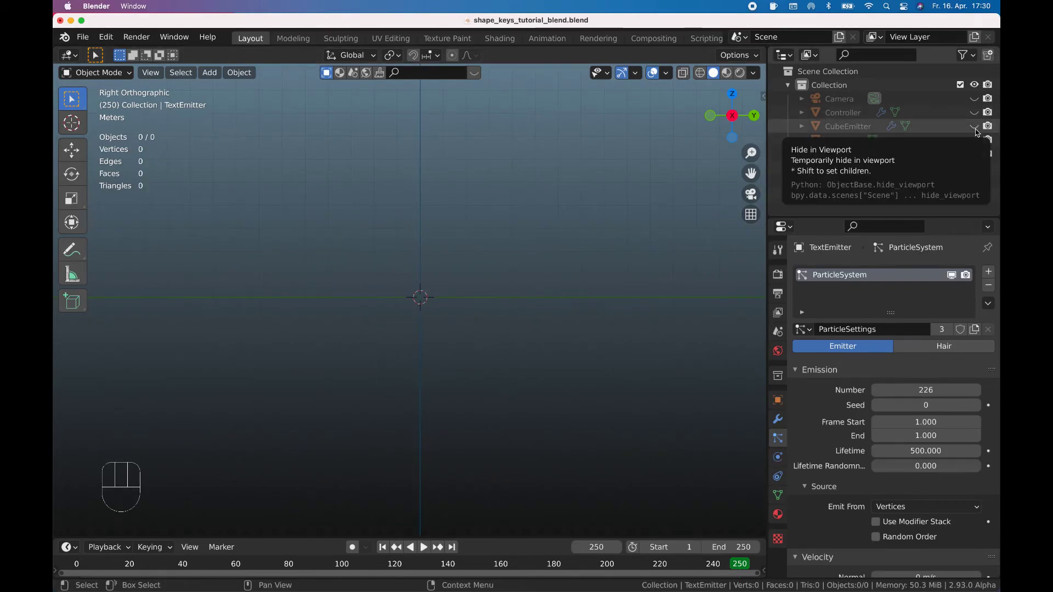
click(977, 117)
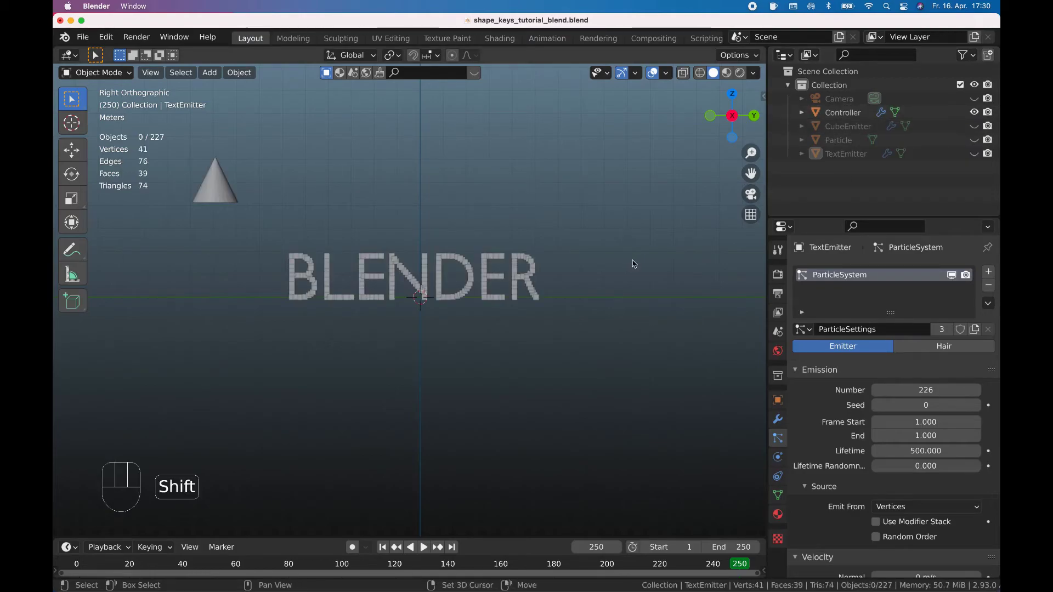
key(shift+Left)
key(space)
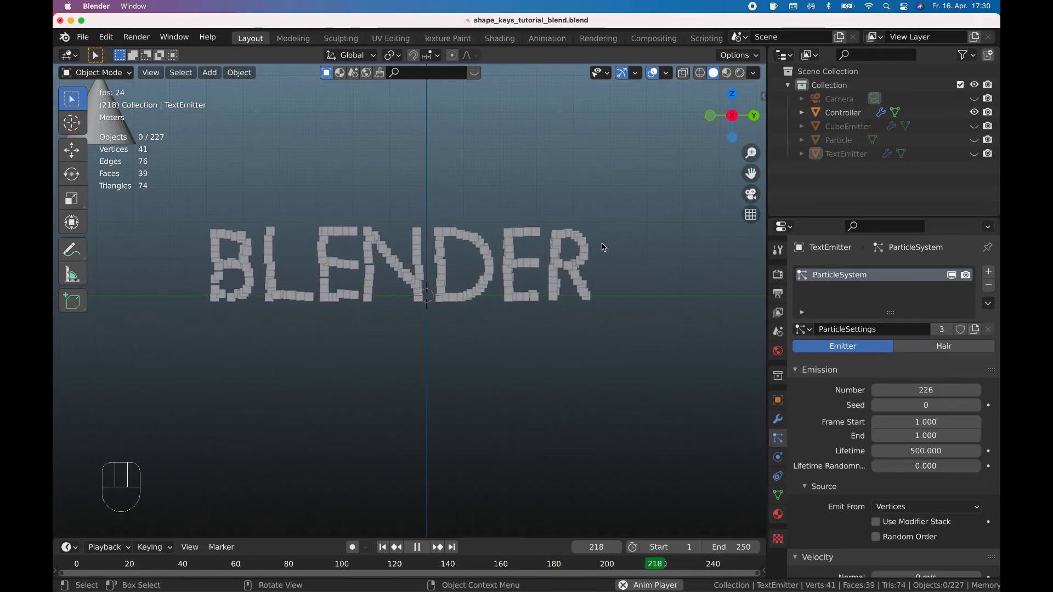
key(space)
key(shift+Left)
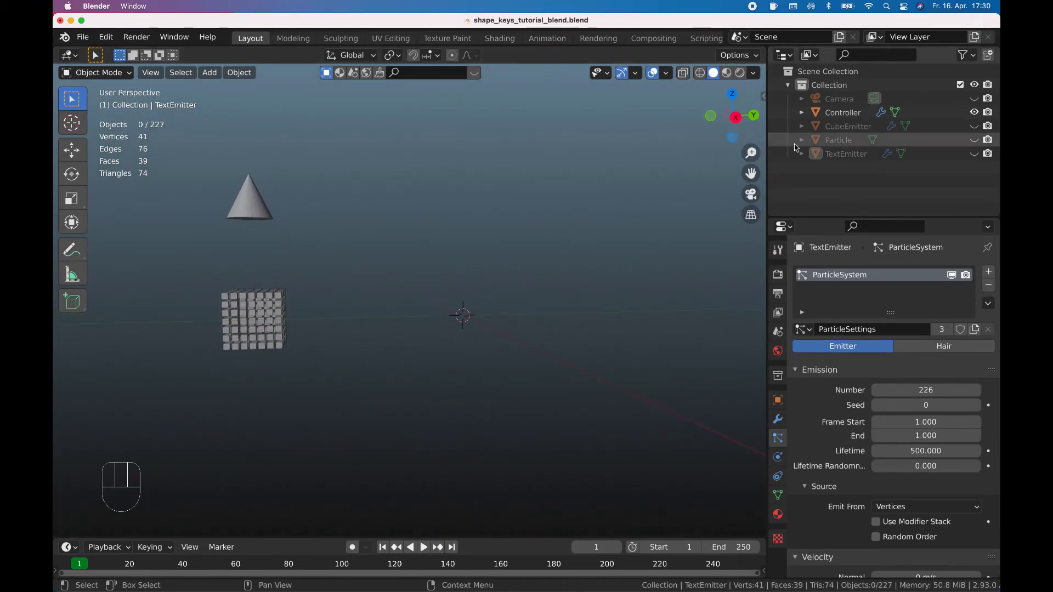
Scale the Particle cube's mesh up slightly so the particle cubes close their gaps.
click(980, 145)
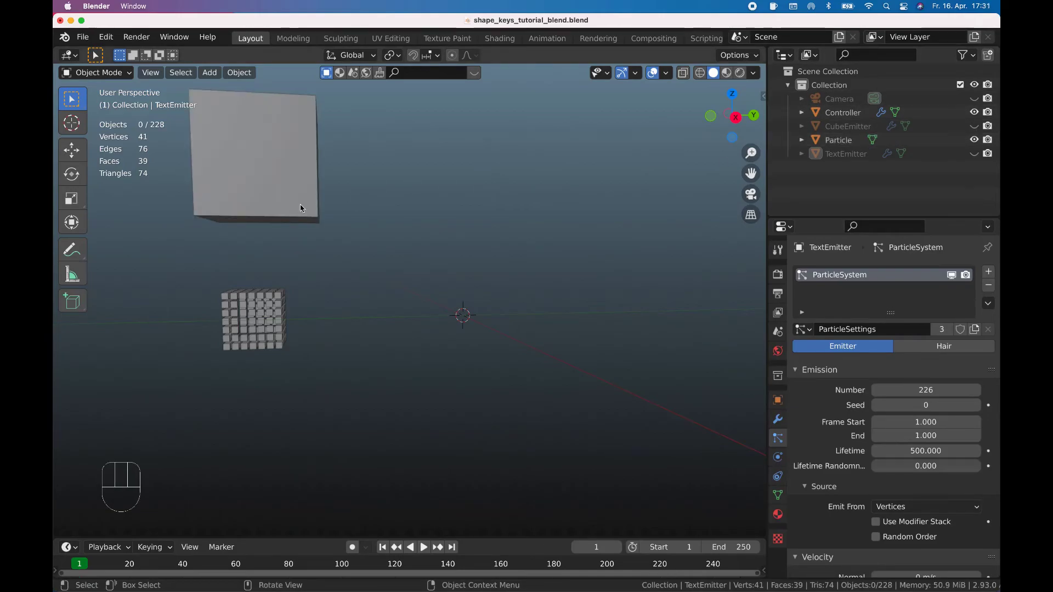
key(Tab)
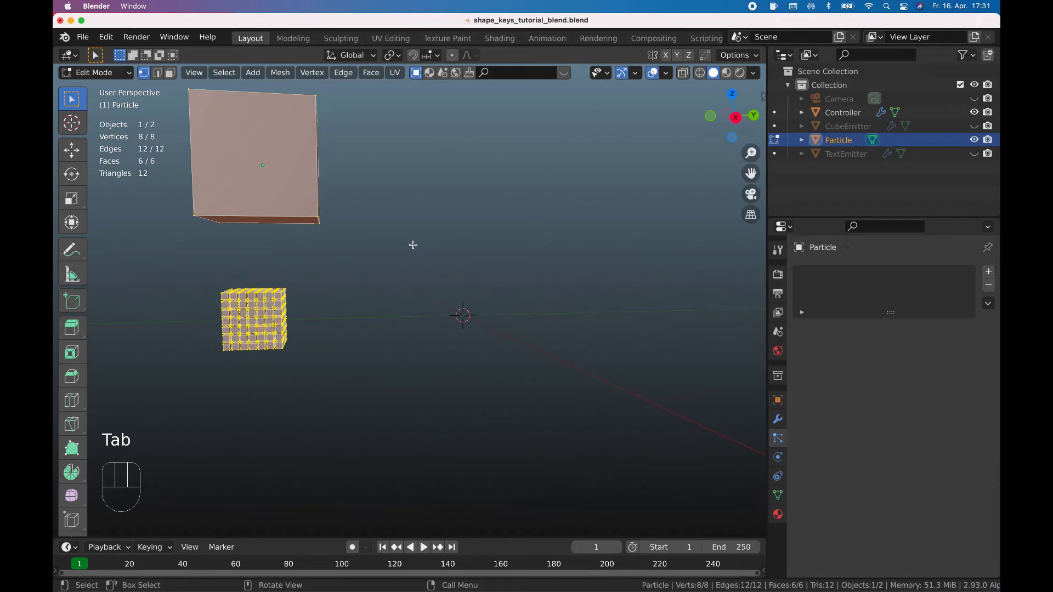
key(s)
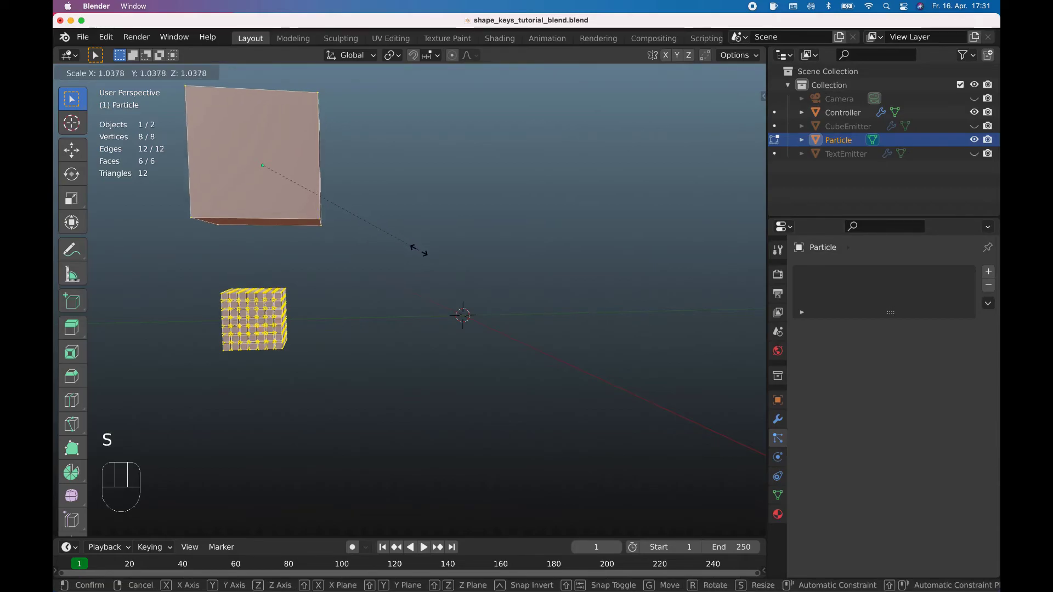
key(Tab)
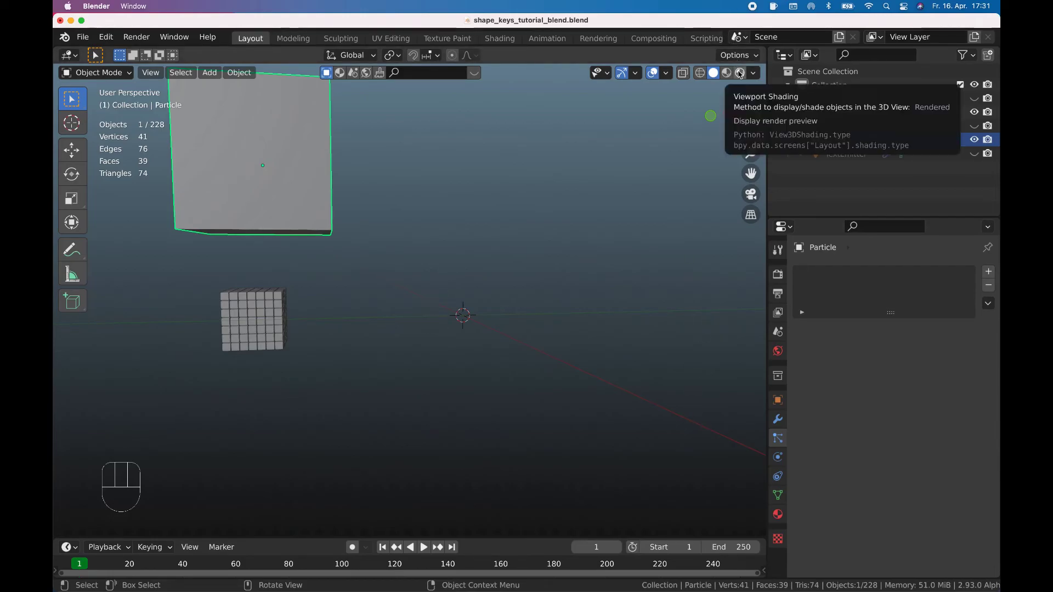
Save the blend file and switch the viewport to Rendered shading.
key(super+s)
drag(740, 79, 675, 219)
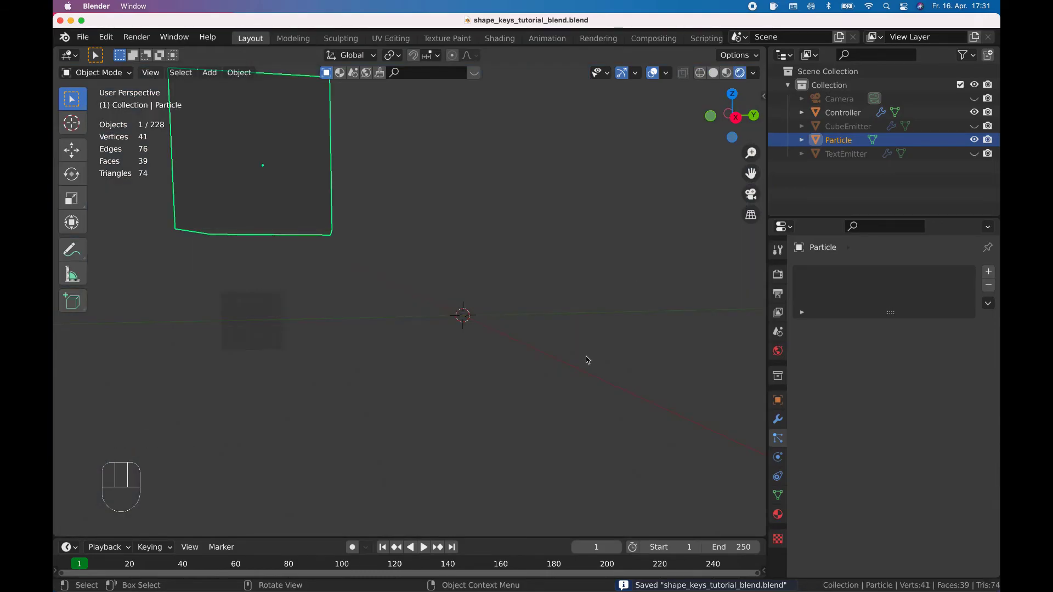
key(n)
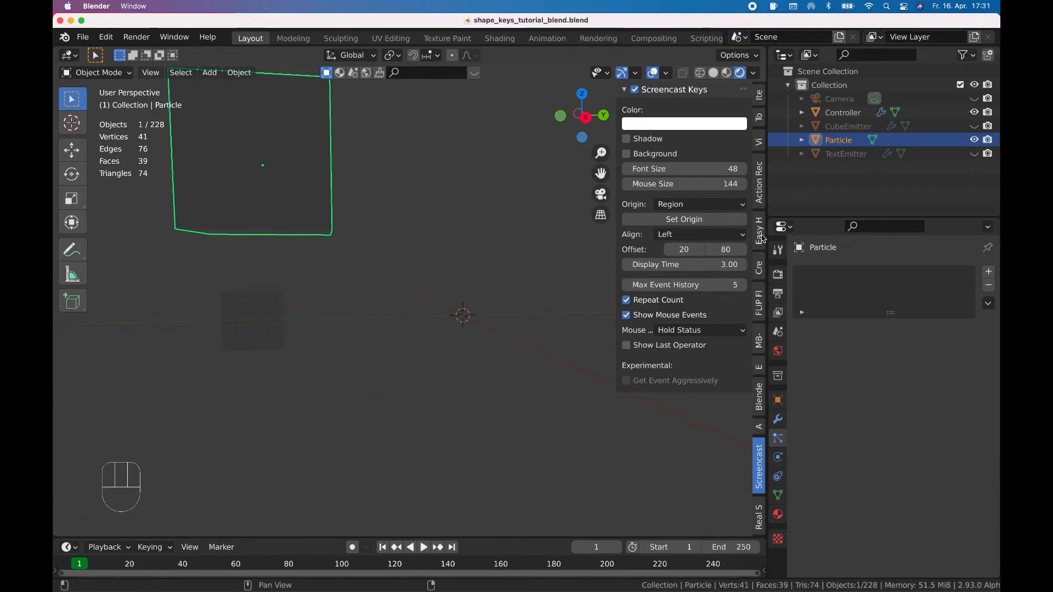
Create Easy HDRI world nodes and load cannon_8k.exr as the scene's lighting environment.
click(763, 237)
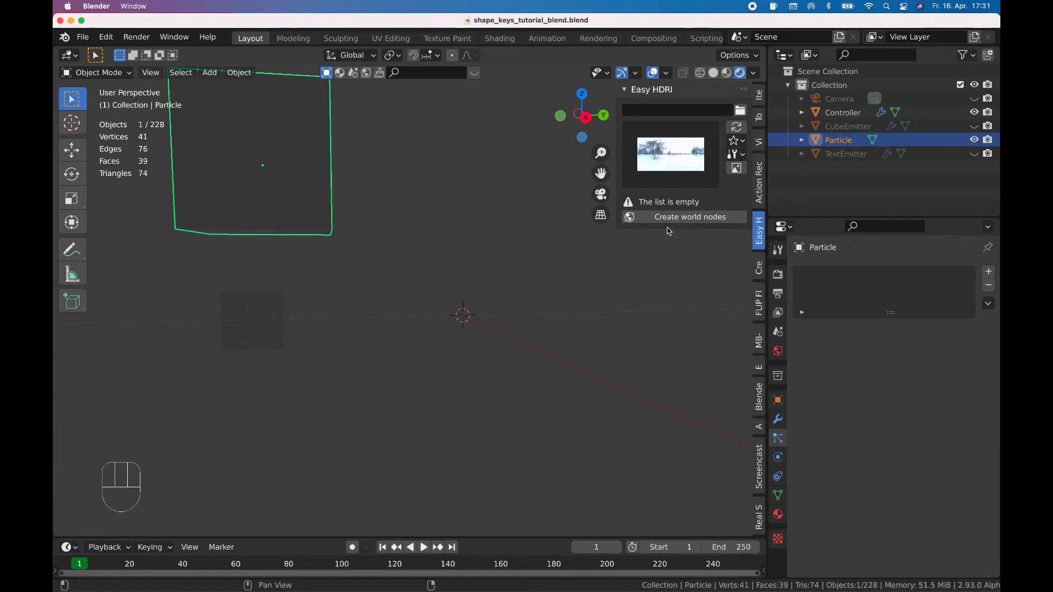
drag(651, 221, 754, 249)
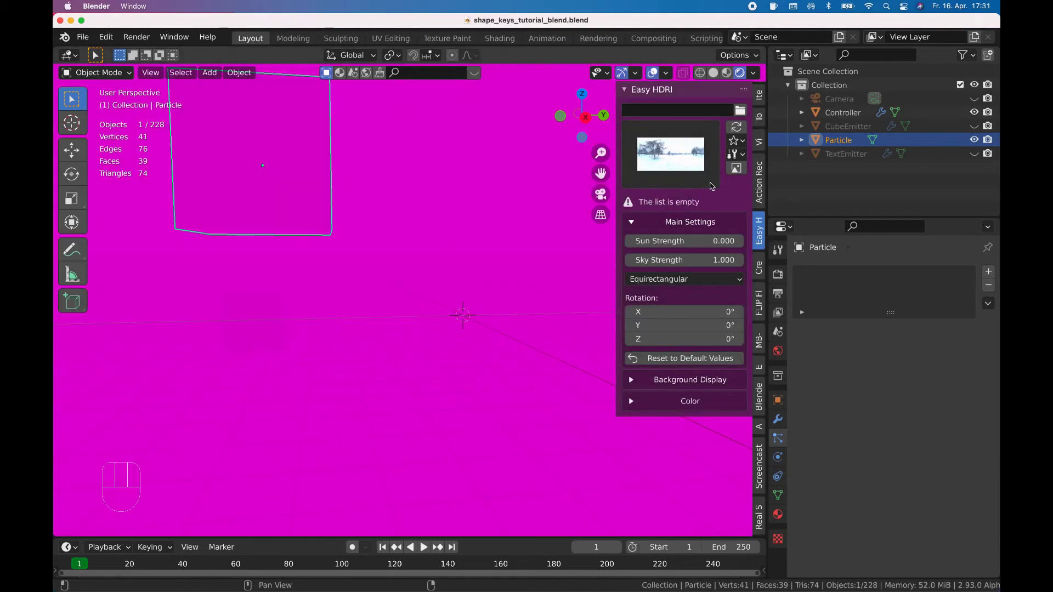
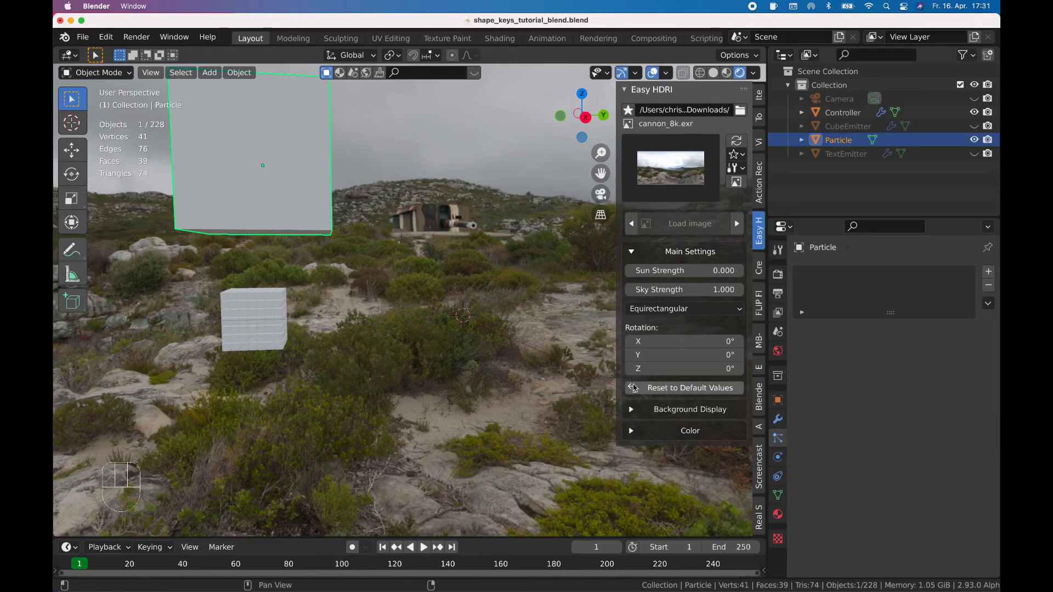
click(740, 186)
key(n)
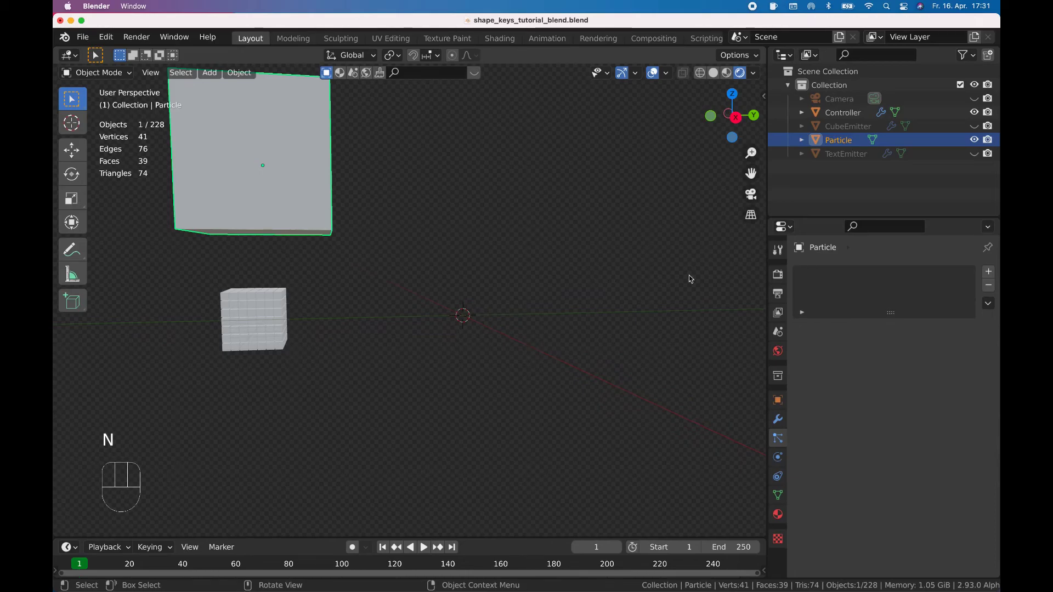
Give Particle a new teal material with Metallic 0.984 and Roughness 0.057, then hide the object.
click(779, 521)
click(932, 339)
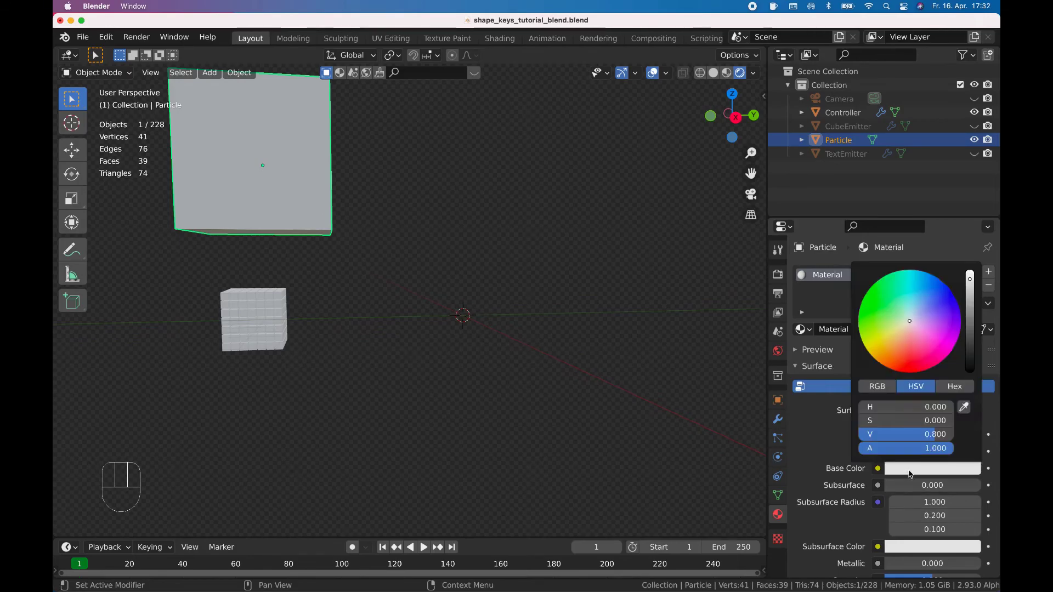
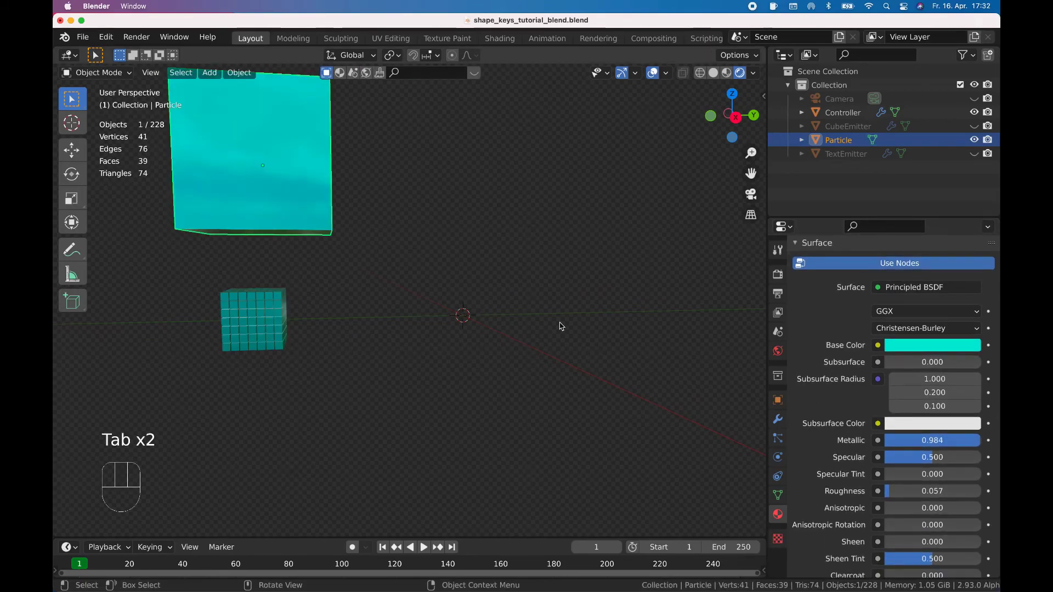
click(979, 145)
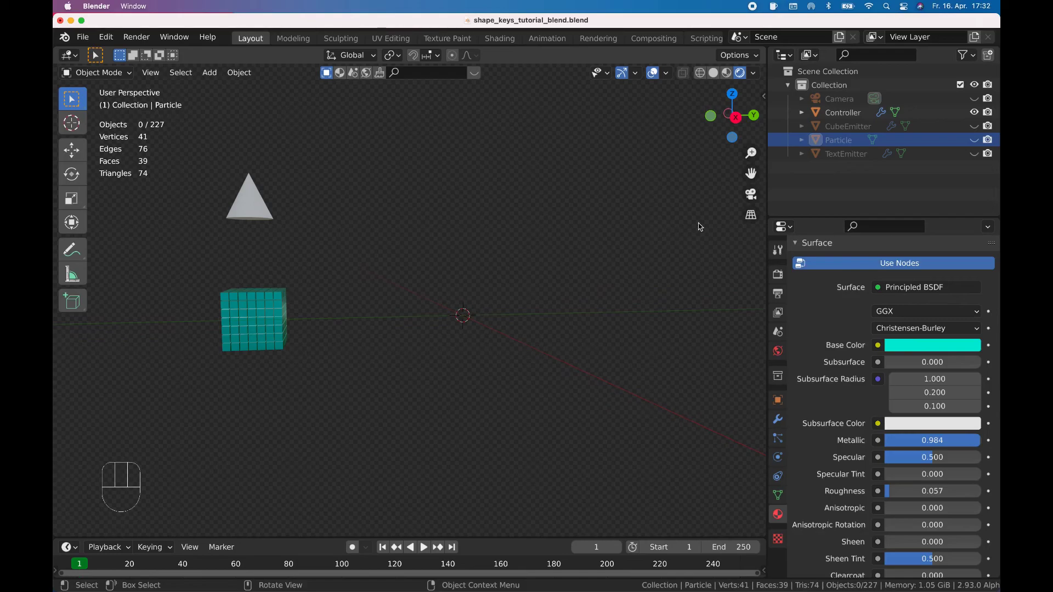
Play the animation, unhide the Camera and select it with its lens settings shown.
key(space)
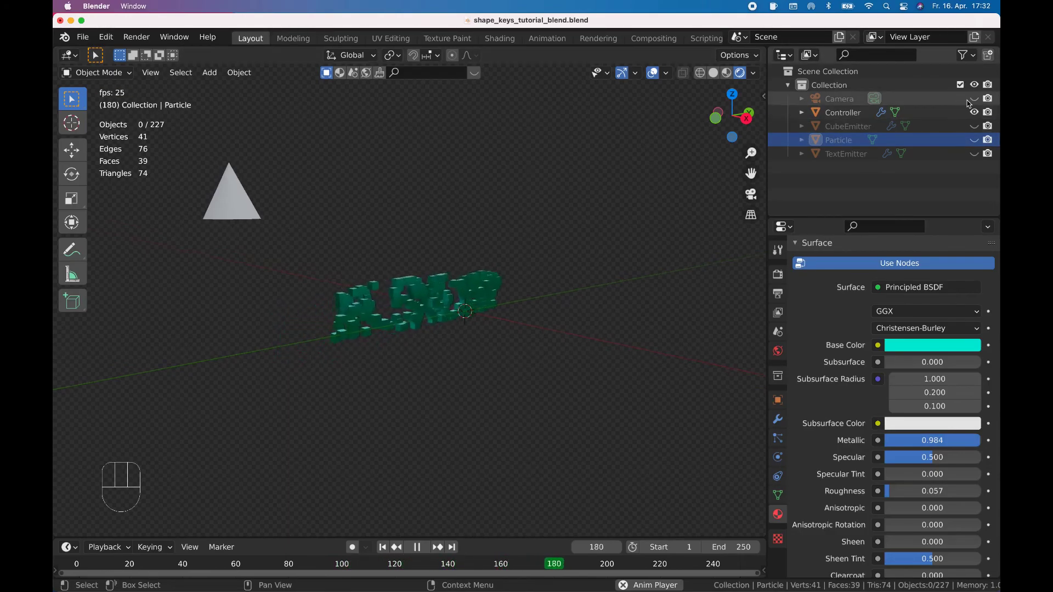
click(973, 105)
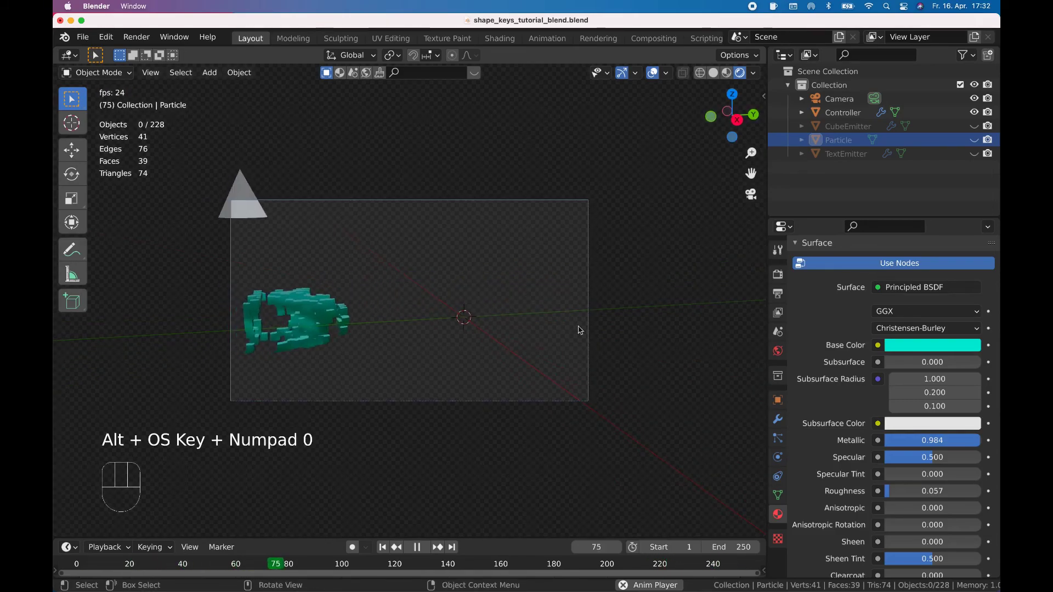
click(586, 342)
click(592, 345)
Stop at frame 1 and look through the camera at the particle cubes.
key(g)
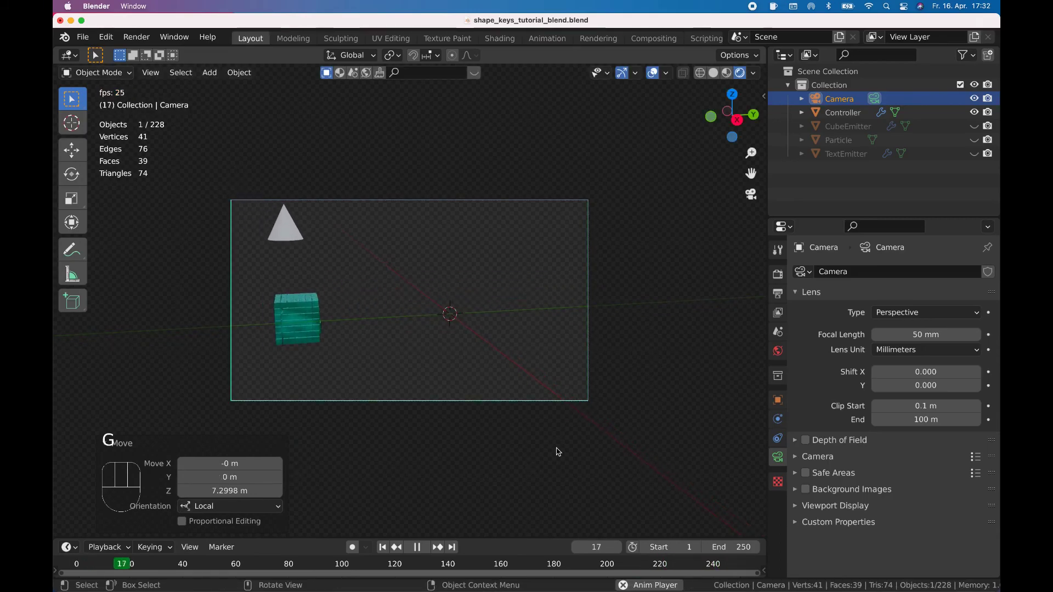
key(space)
key(shift+Left)
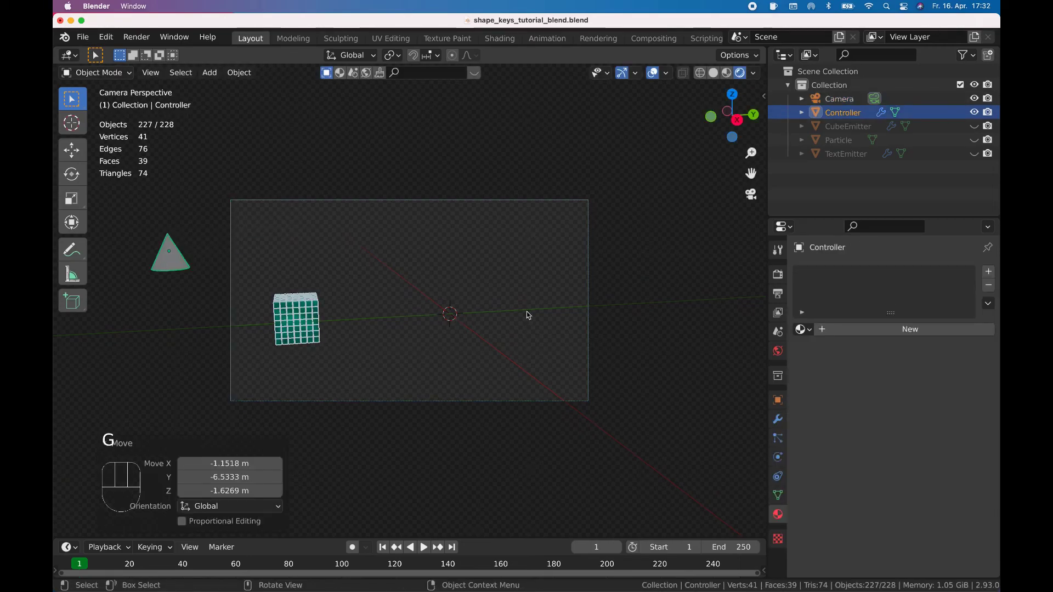
click(591, 311)
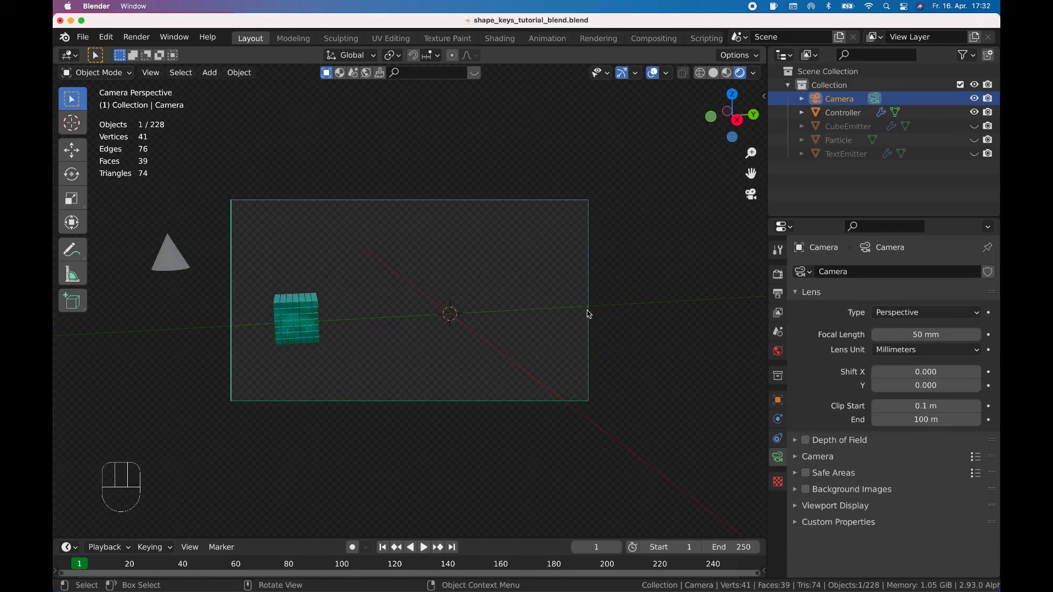
At frame 250, dolly the camera along its local Z so the BLENDER word fills the frame.
key(shift+Right)
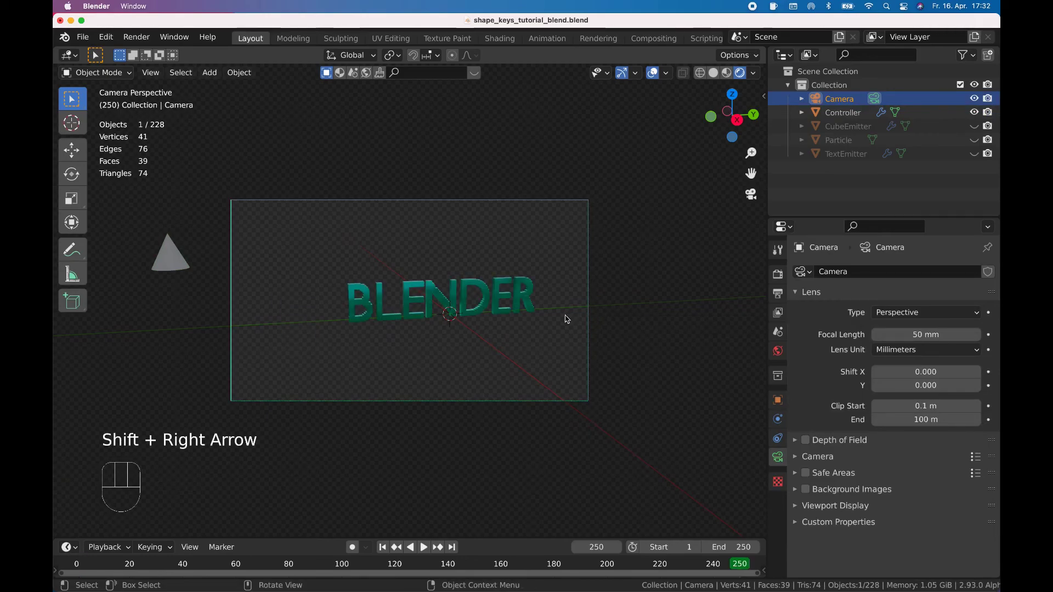
key(g)
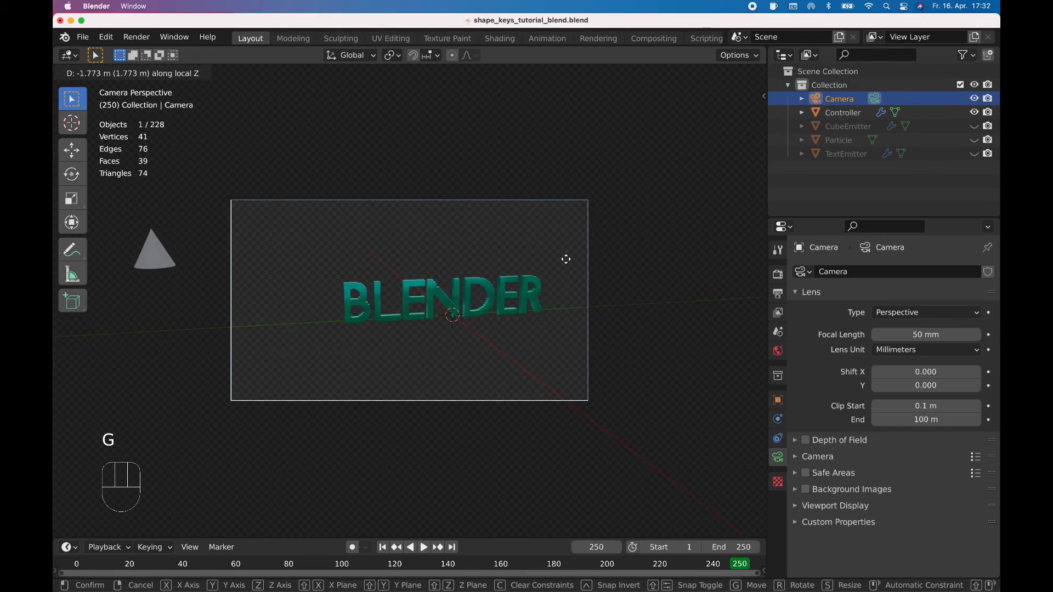
key(shift+Left)
key(shift+Right)
key(g)
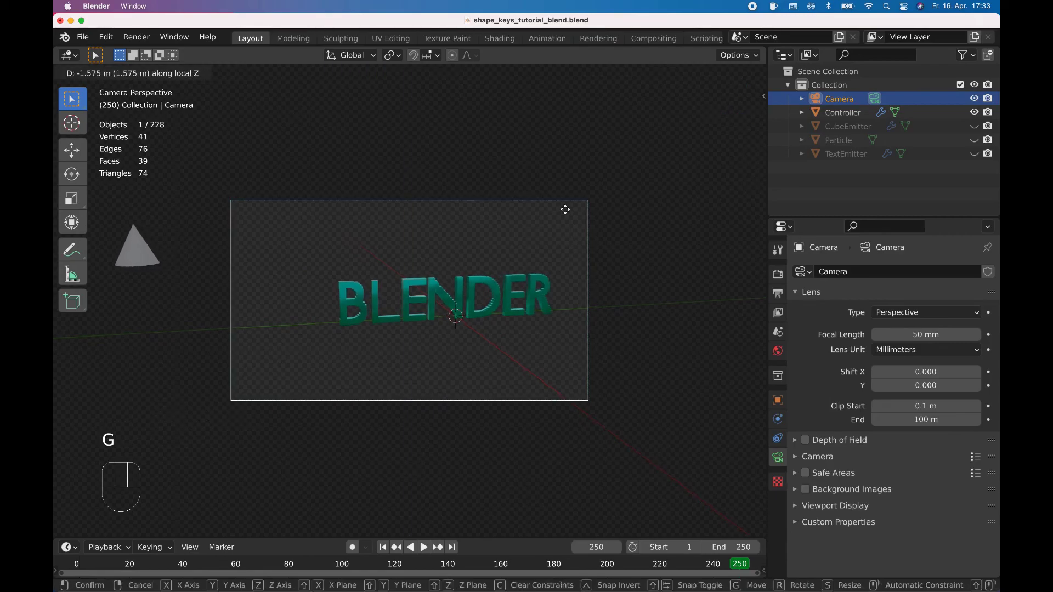
key(shift+Left)
key(shift+Right)
key(g)
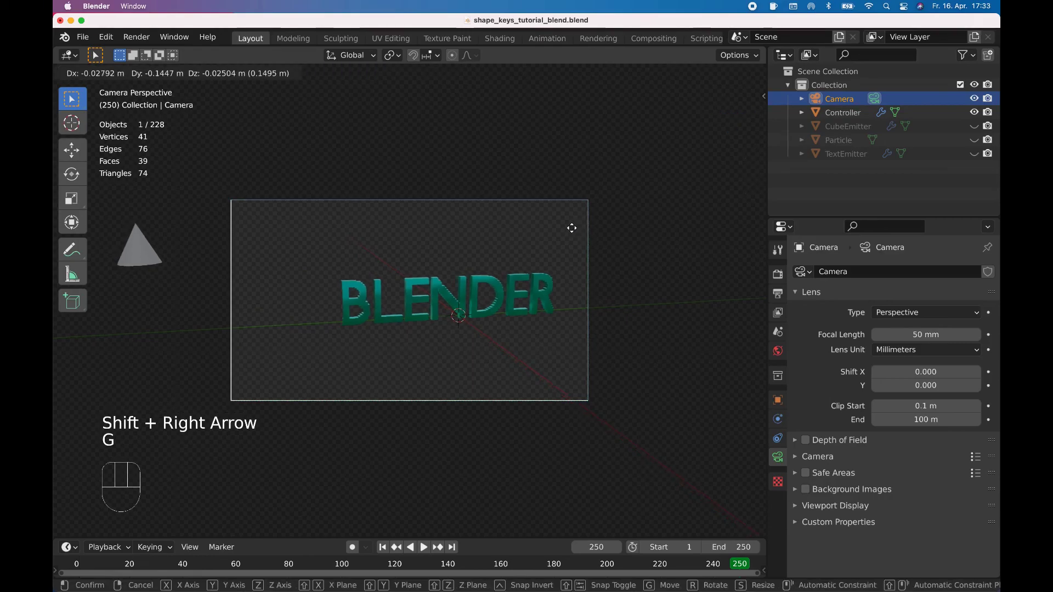
Shift the camera to centre the word, return to frame 1 and play the morph.
key(Tab)
key(Tab)
key(shift+Left)
key(space)
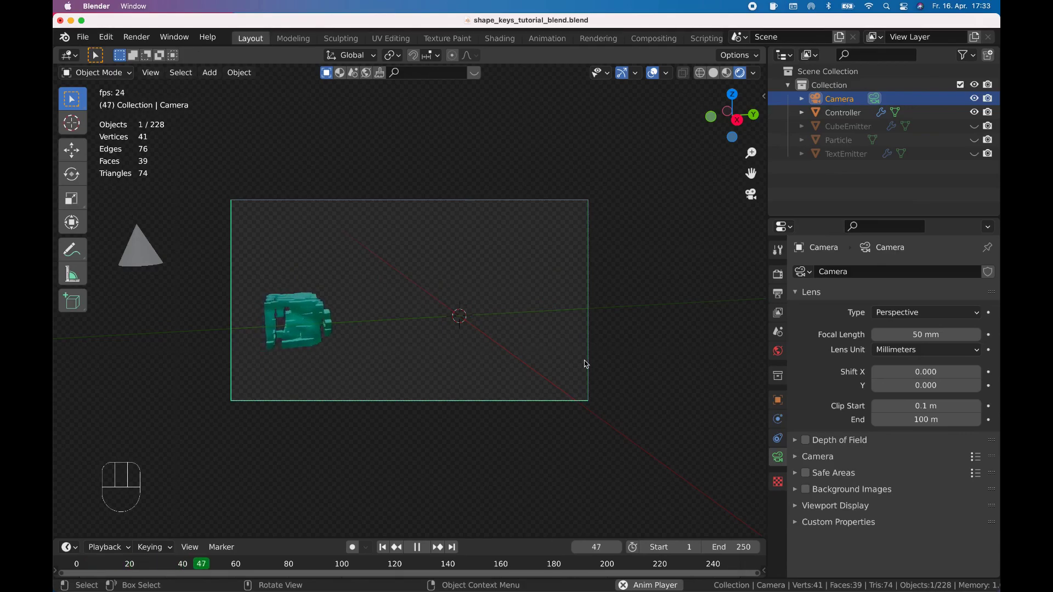
Check the Controller's Keyed particle relations and extend the animation End frame to 500.
key(space)
click(860, 113)
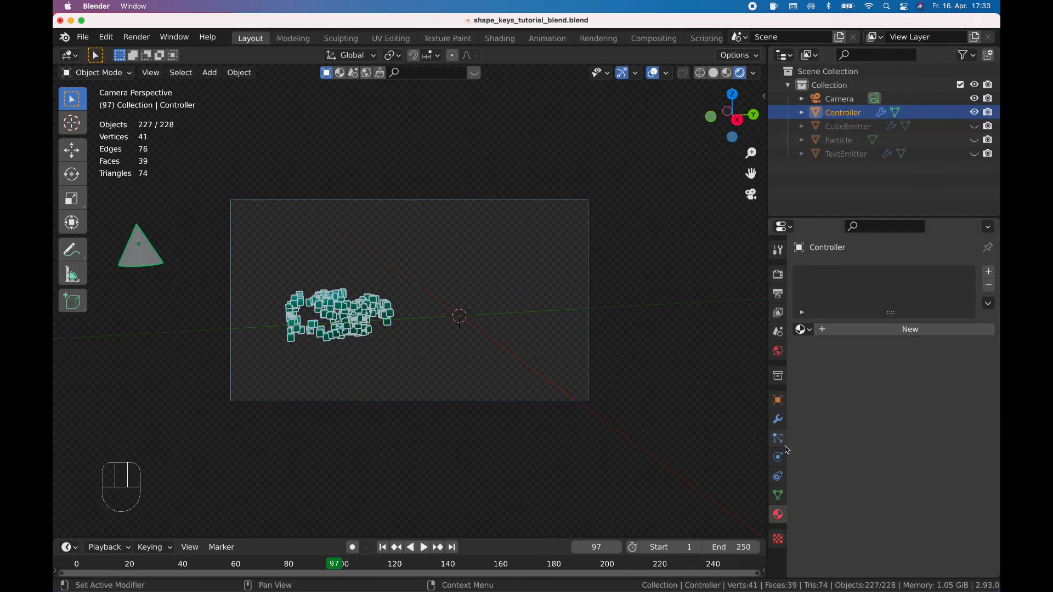
click(786, 448)
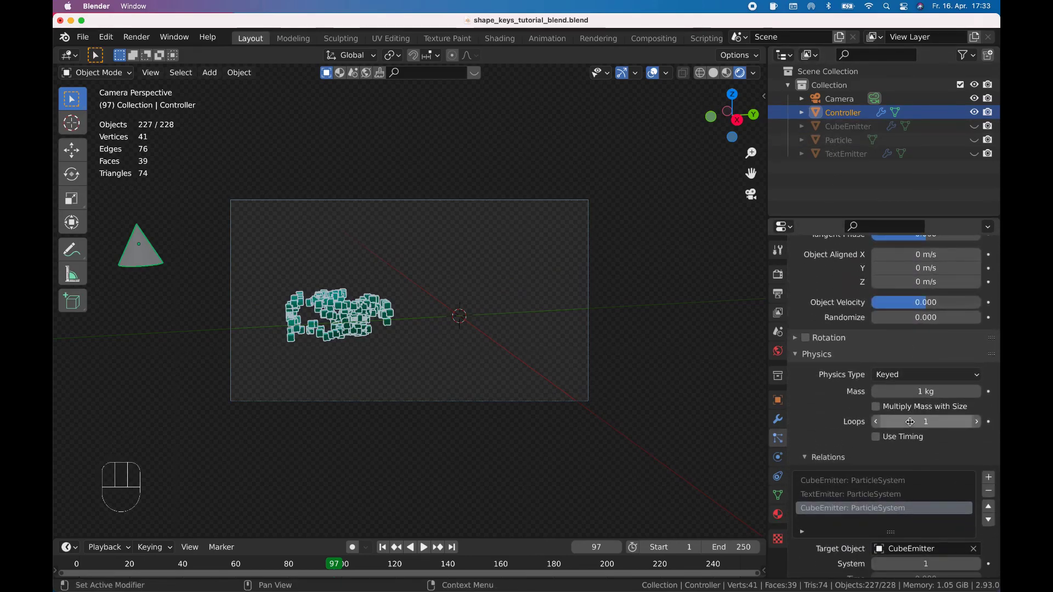
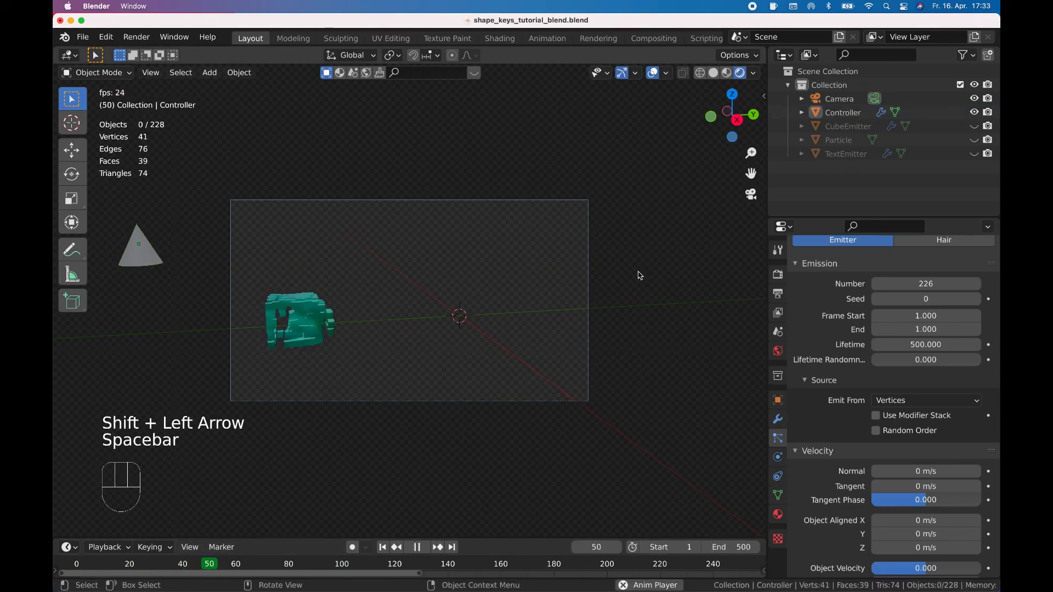
click(654, 80)
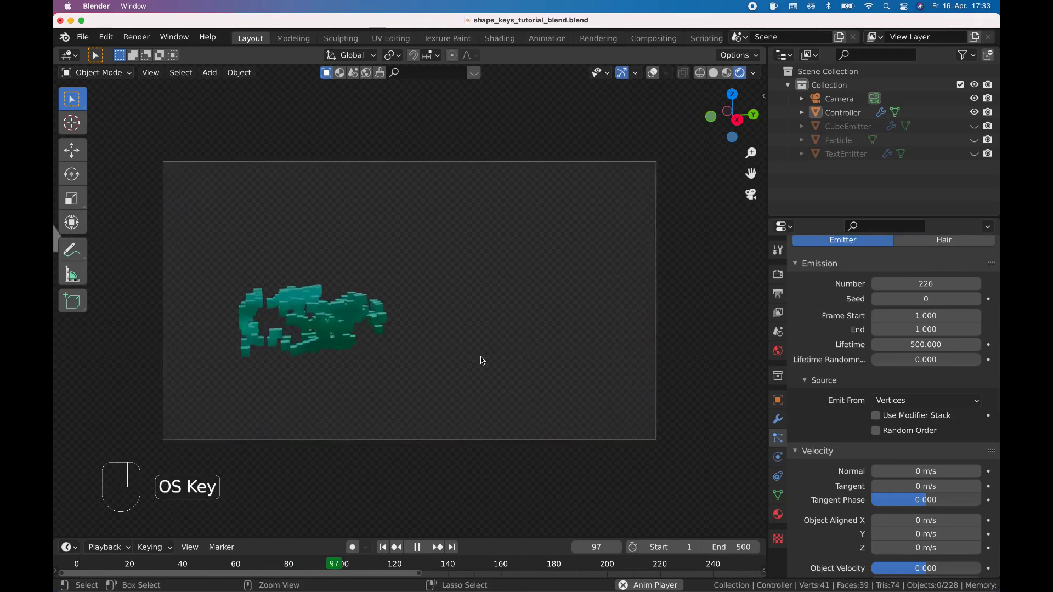